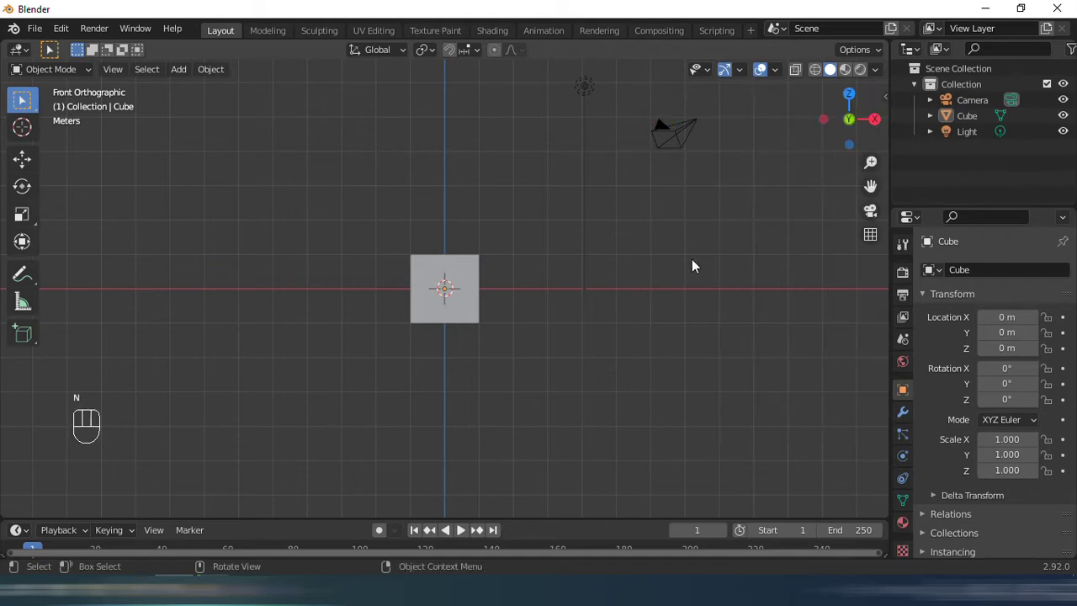
Delete the default cube and add a circle mesh at the world origin.
{"action": "middle_click", "coordinate": [484, 260]}
{"action": "left_click", "coordinate": [490, 258]}
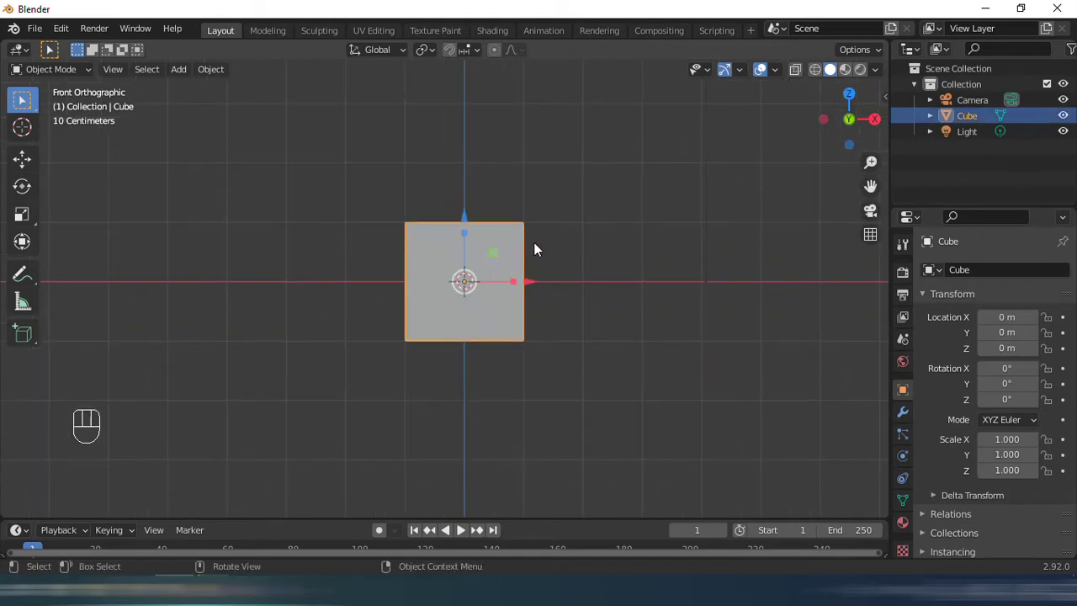
{"action": "key", "text": "Delete"}
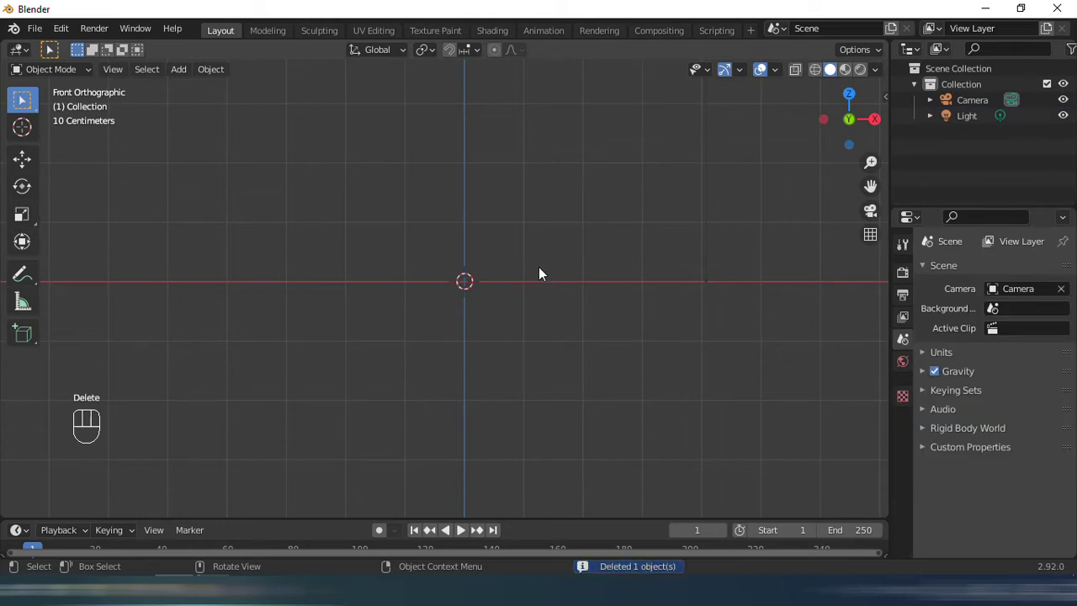
{"action": "key", "text": "shift+a"}
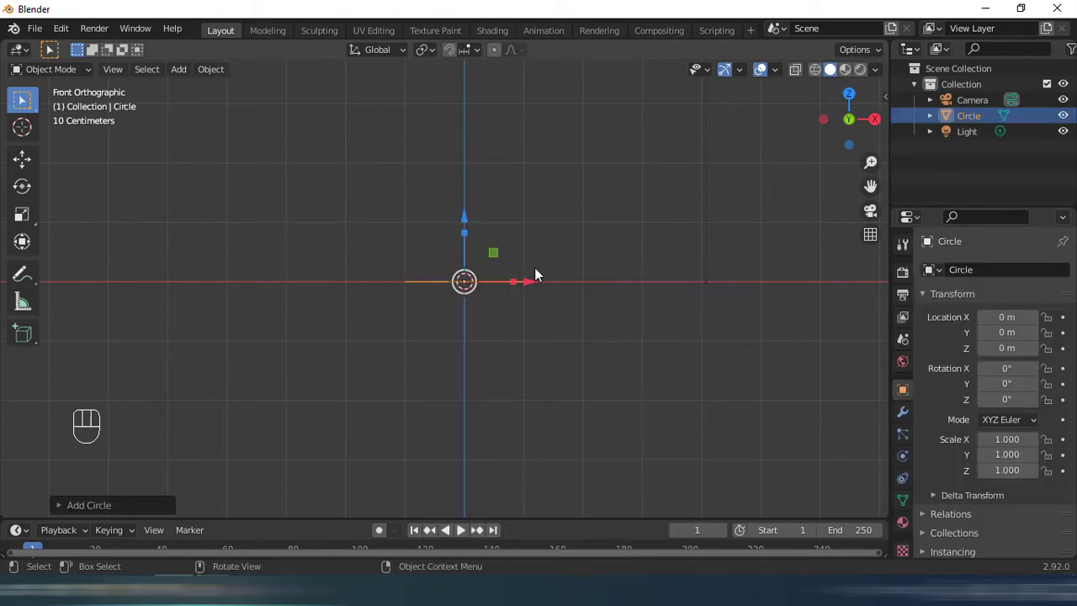
{"action": "left_click_drag", "start_coordinate": [536, 276], "coordinate": [535, 280]}
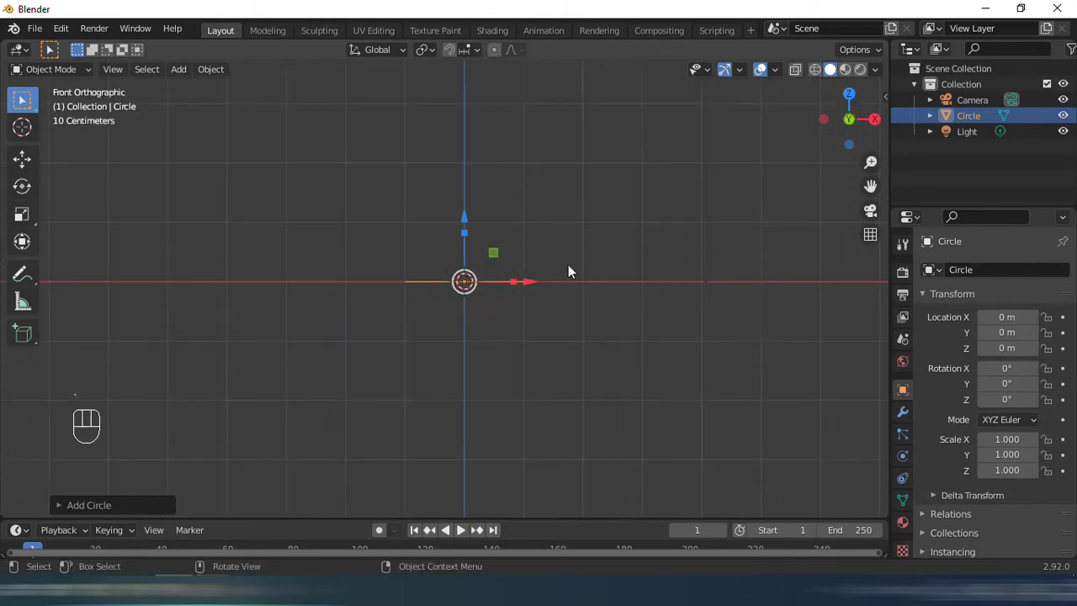
{"action": "middle_click", "coordinate": [548, 283]}
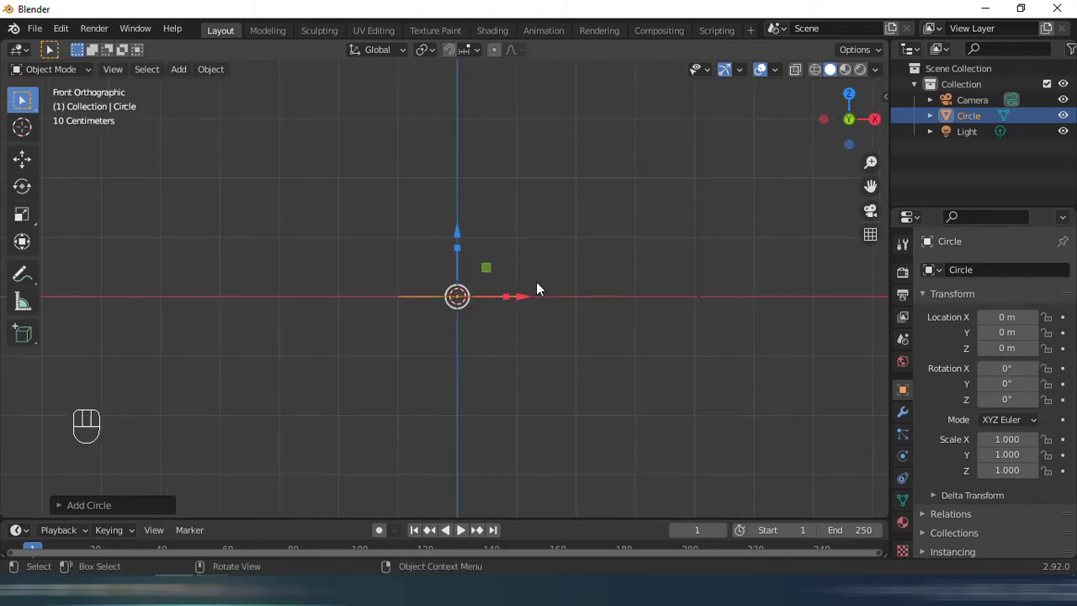
Scale the circle down uniformly in several passes to about 0.256.
{"action": "key", "text": "s"}
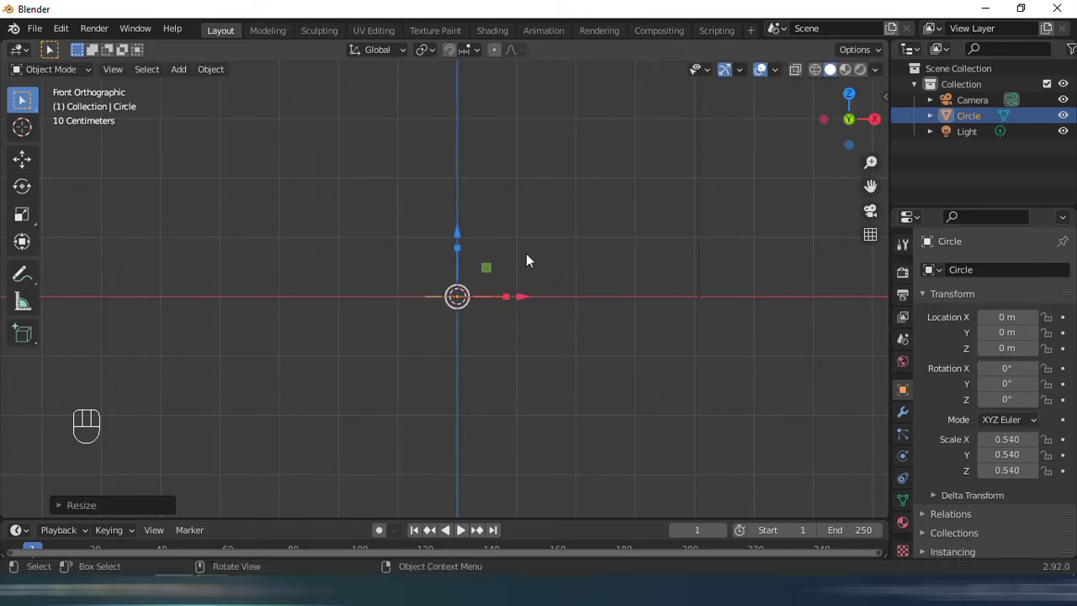
{"action": "key", "text": "s"}
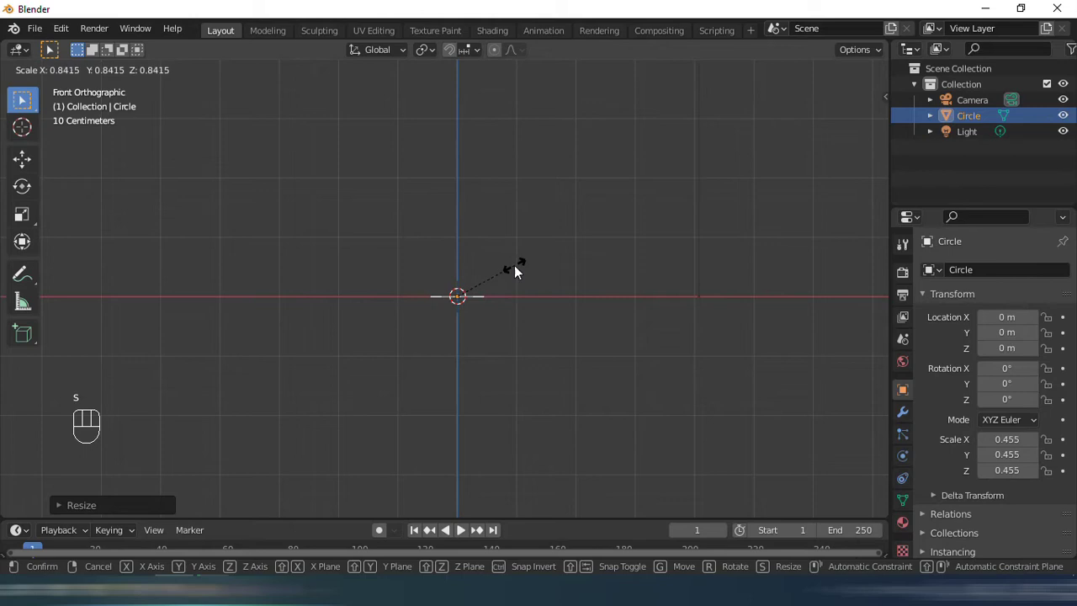
{"action": "middle_click", "coordinate": [557, 265]}
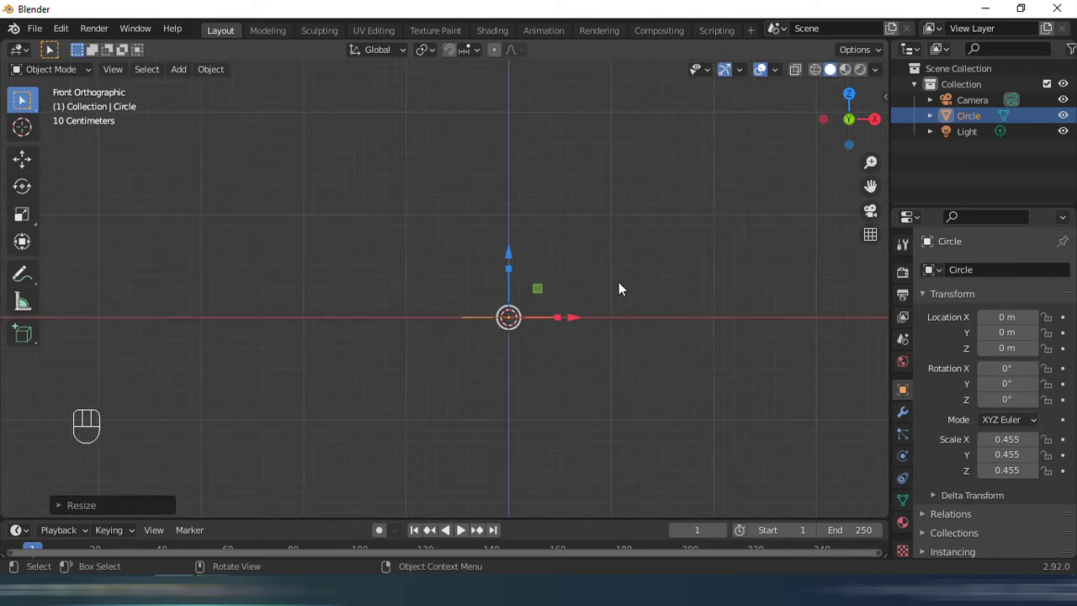
{"action": "middle_click", "coordinate": [610, 289]}
{"action": "key", "text": "s"}
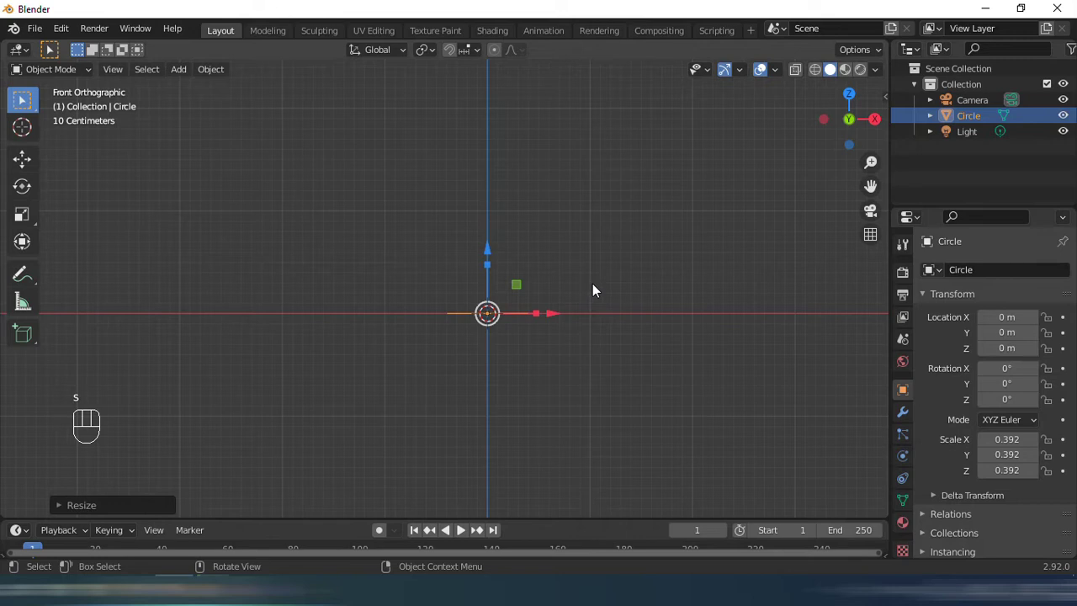
{"action": "key", "text": "s"}
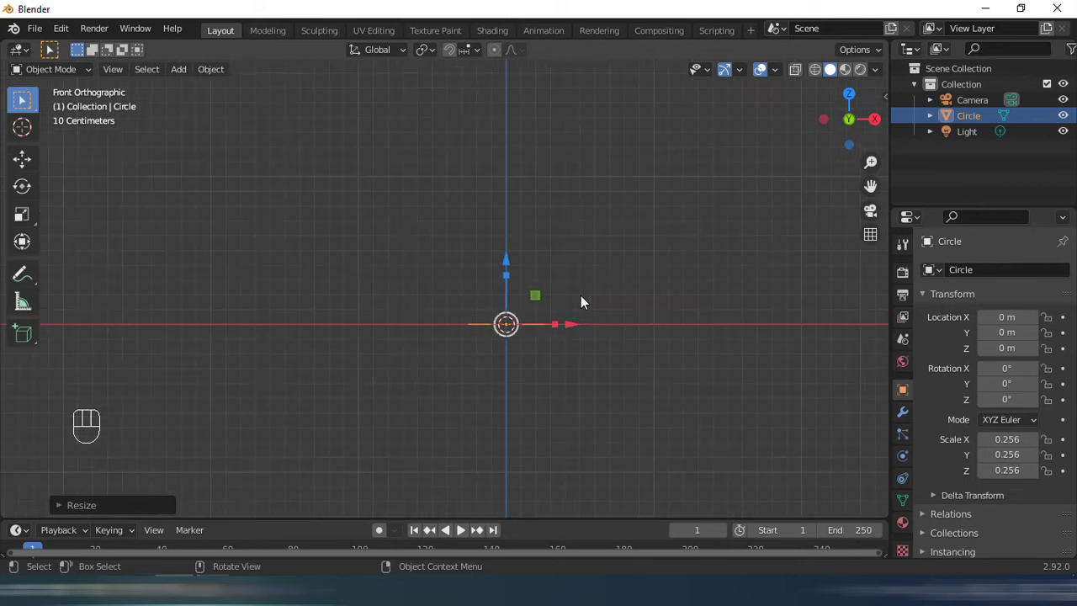
Extrude the circle upward ring by ring, widening each ring to form the bulging lower cup body.
{"action": "key", "text": "Tab"}
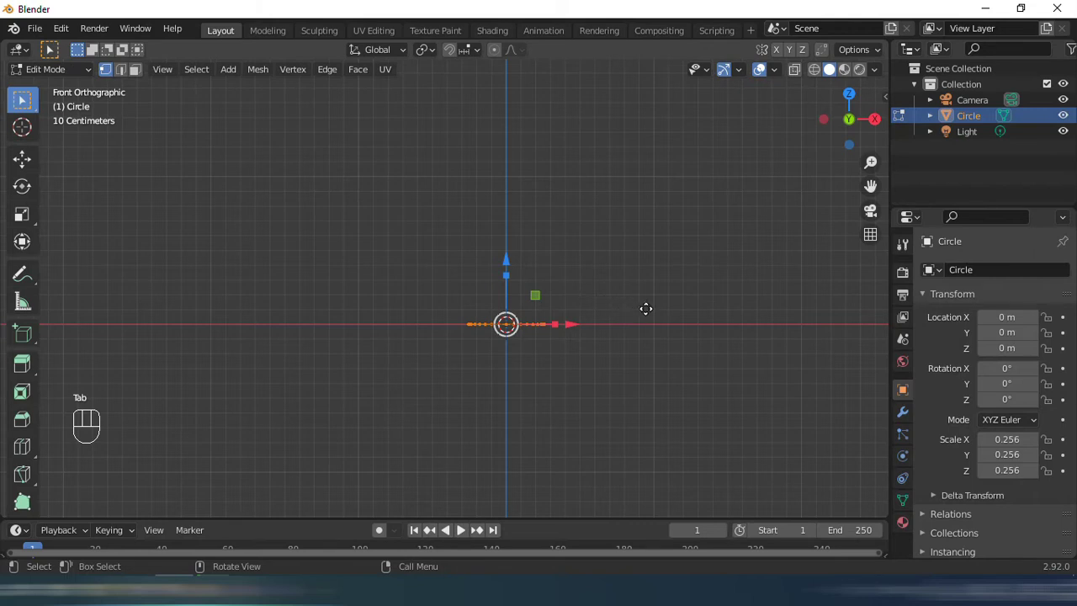
{"action": "key", "text": "e"}
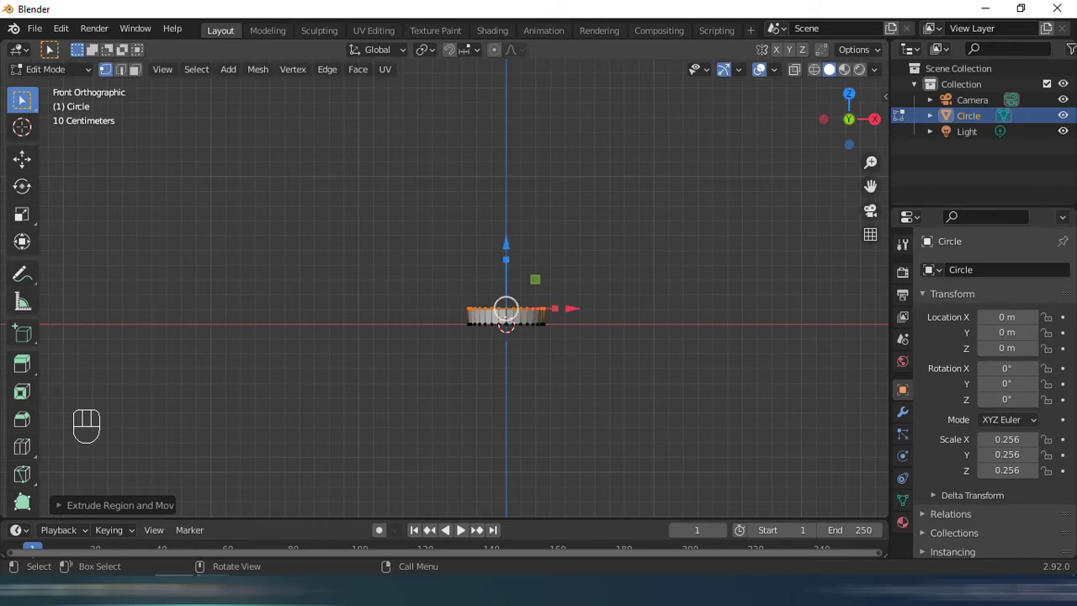
{"action": "key", "text": "s"}
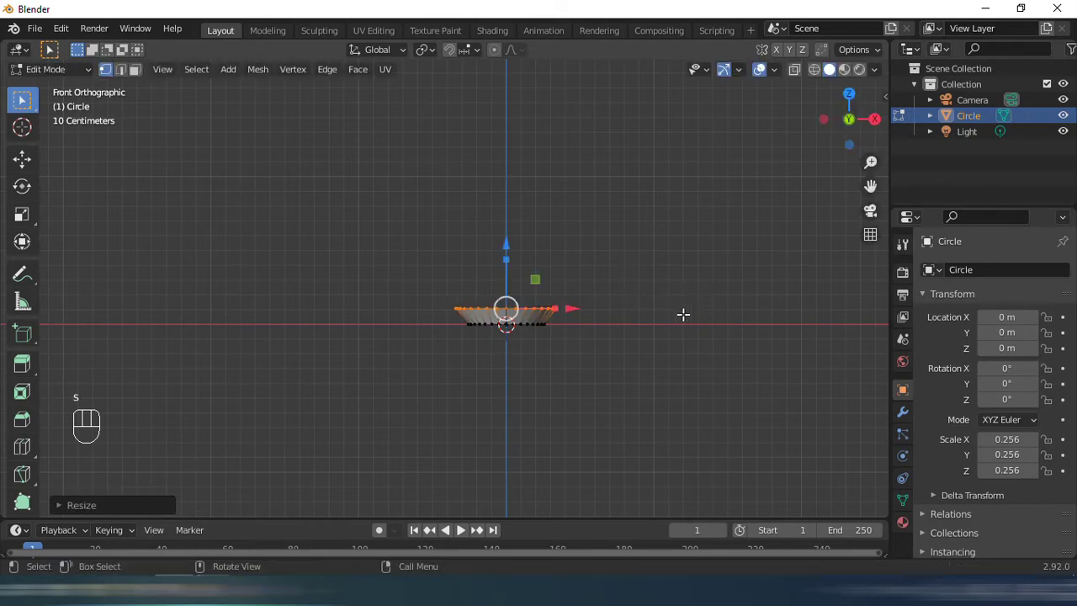
{"action": "key", "text": "e"}
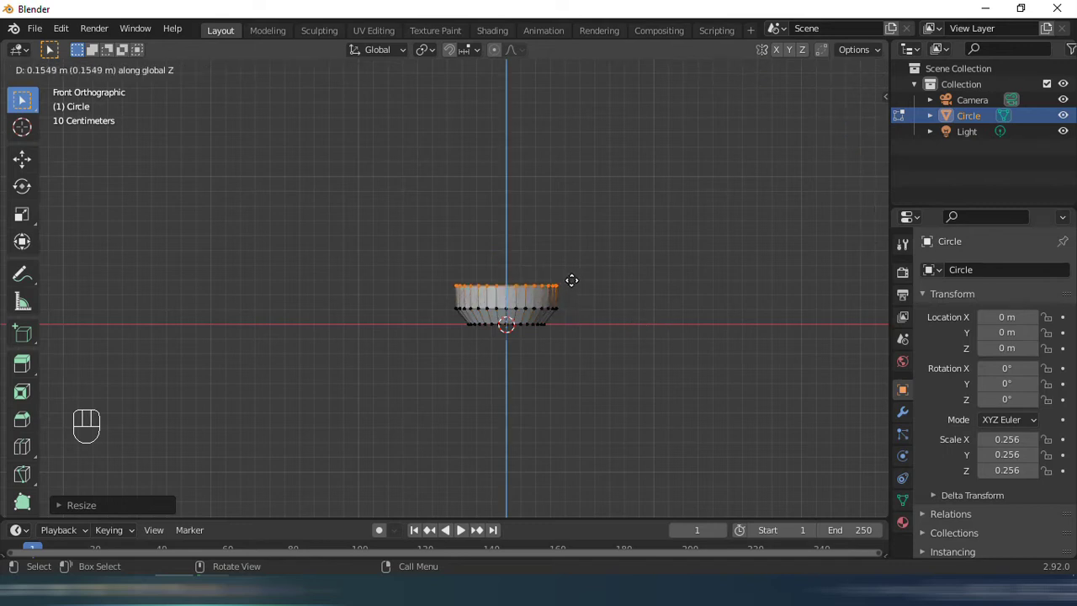
{"action": "key", "text": "s"}
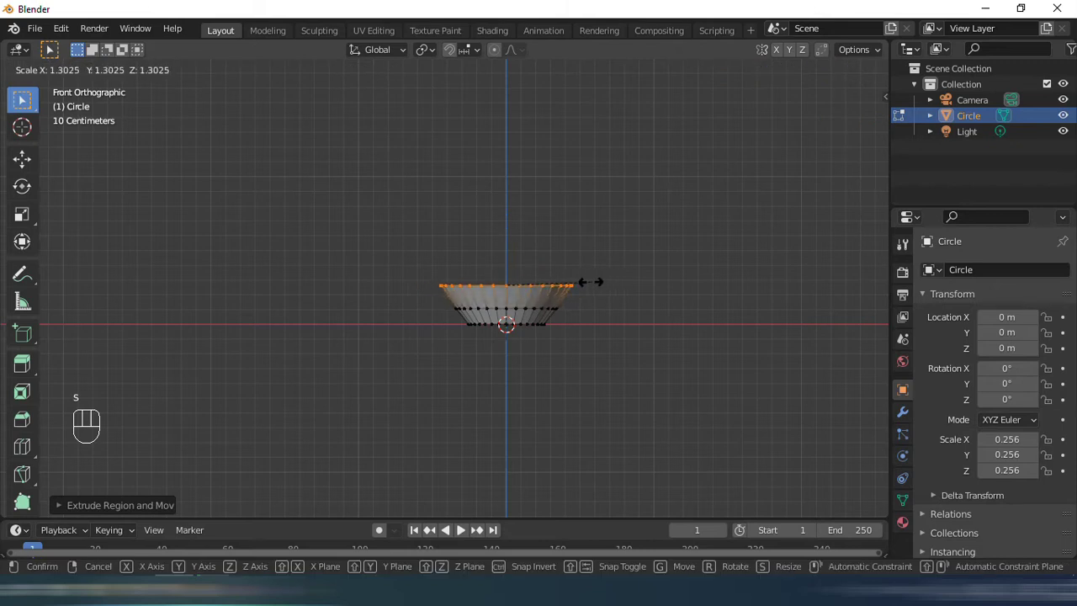
{"action": "key", "text": "e"}
{"action": "key", "text": "s"}
Extrude two more rings upward, narrowing them into the cup's rim, and return to Object Mode.
{"action": "key", "text": "e"}
{"action": "key", "text": "s"}
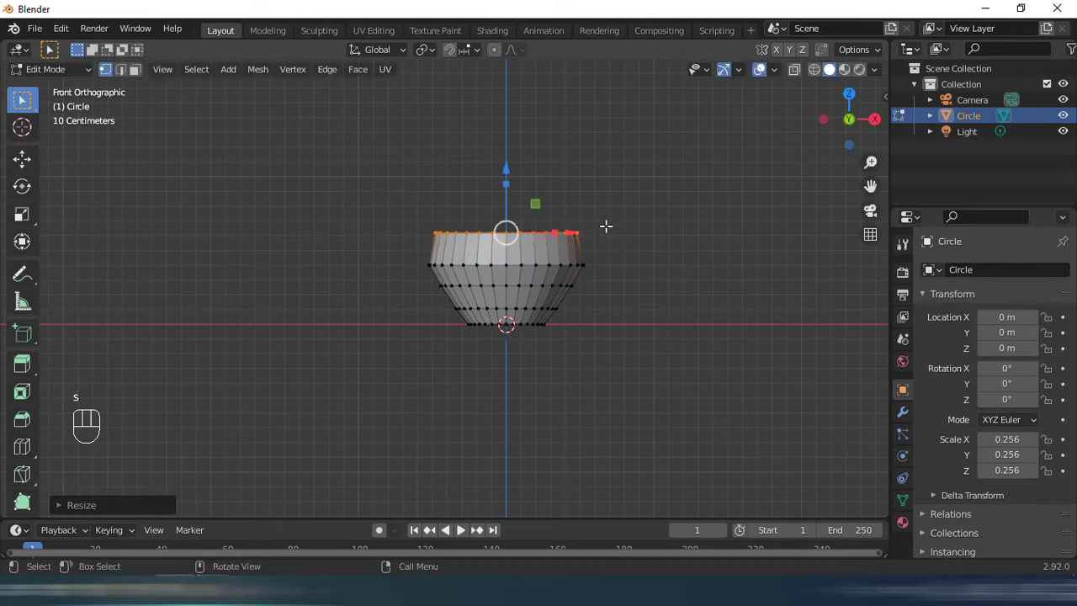
{"action": "key", "text": "e"}
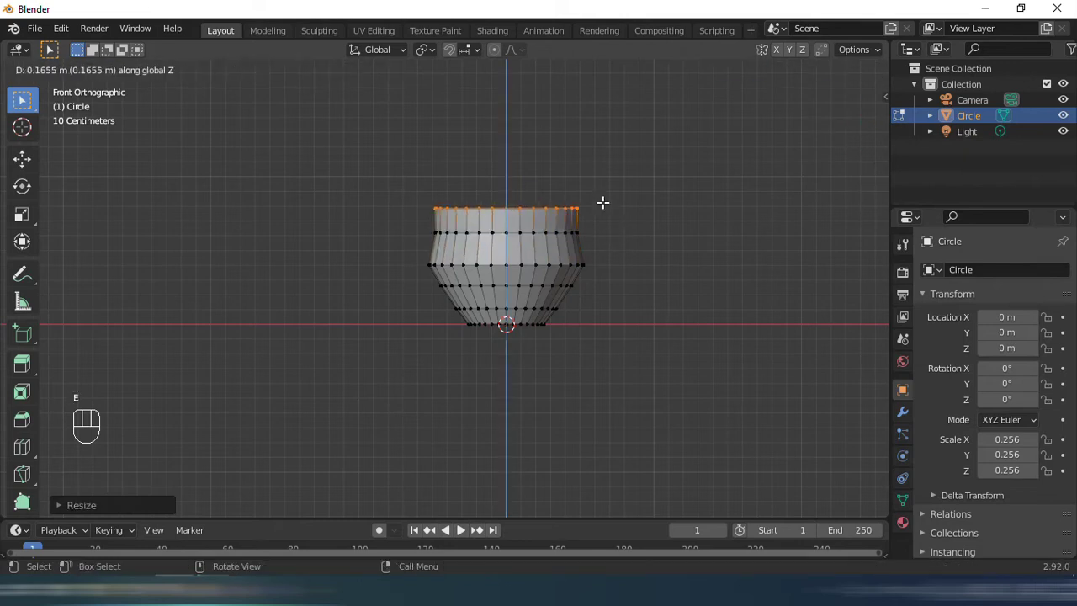
{"action": "key", "text": "s"}
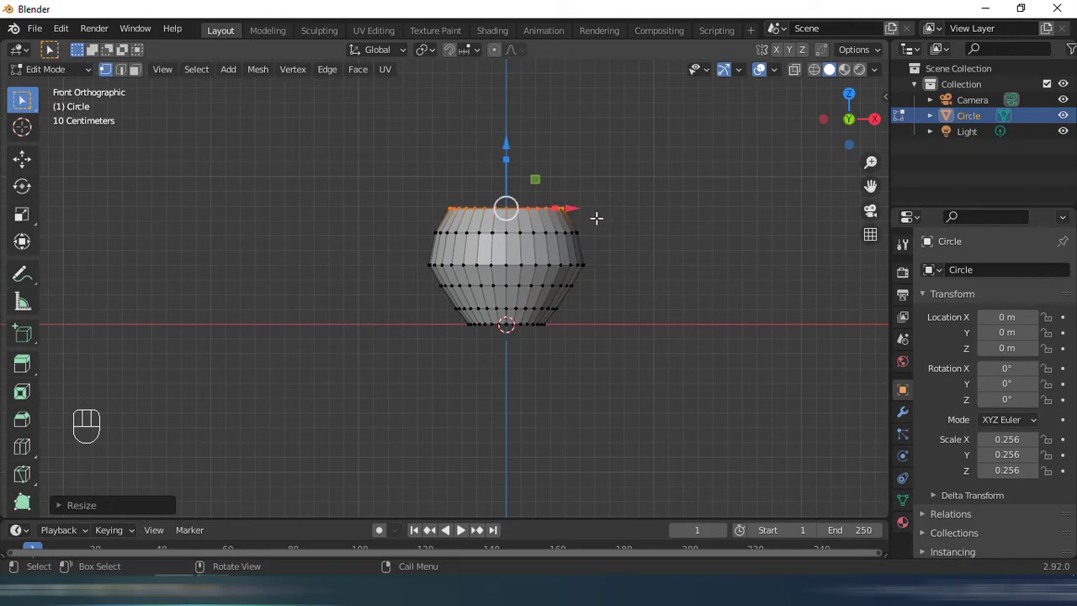
{"action": "key", "text": "Tab"}
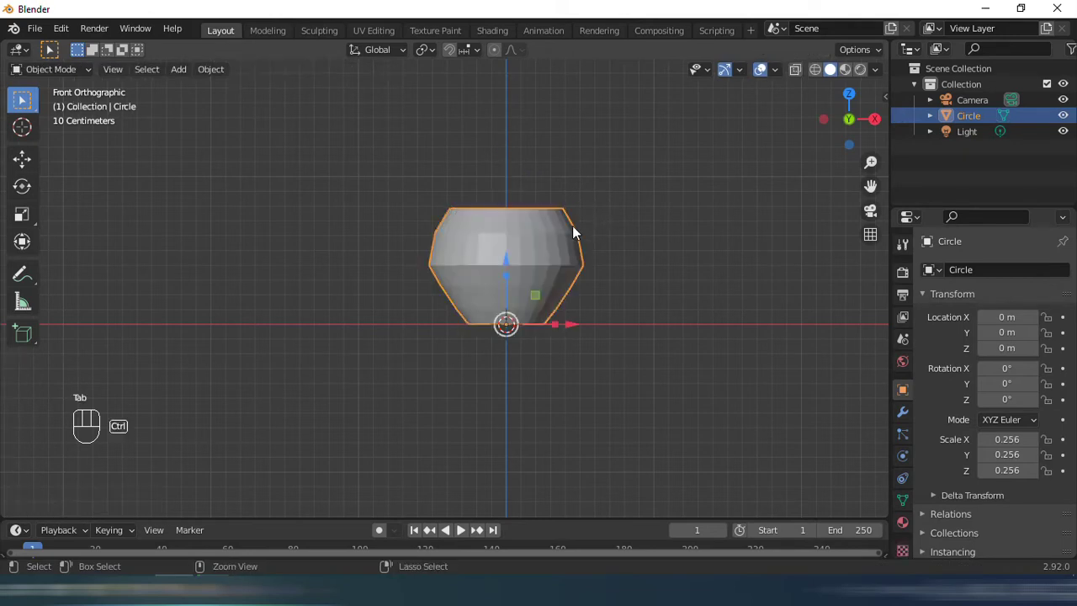
Smooth the cup with a level-3 subdivision and enter Edit Mode on its geometry.
{"action": "key", "text": "ctrl+3"}
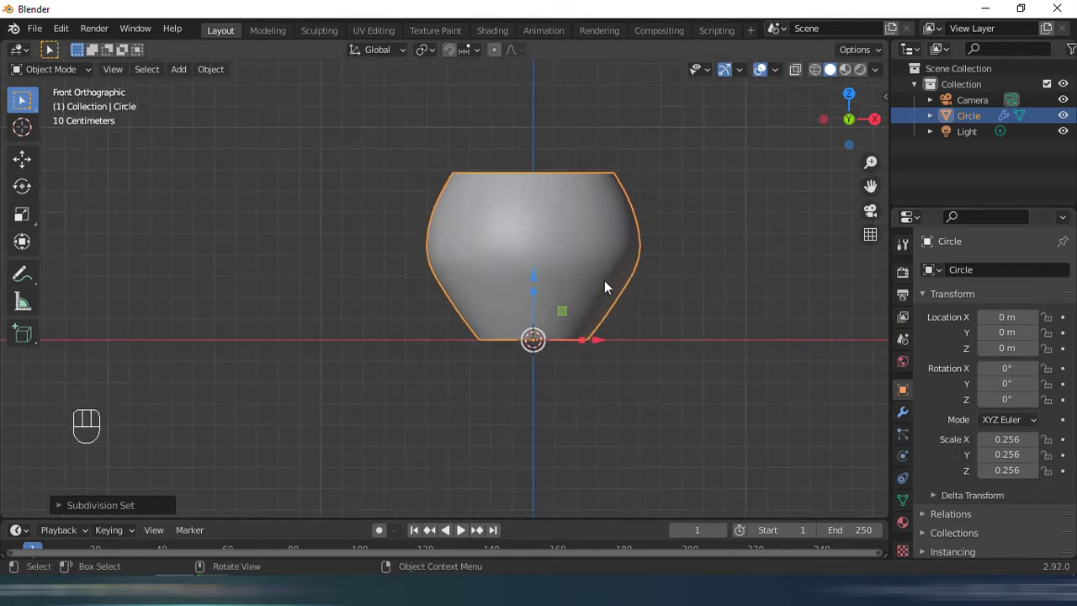
{"action": "left_click_drag", "start_coordinate": [567, 295], "coordinate": [529, 293]}
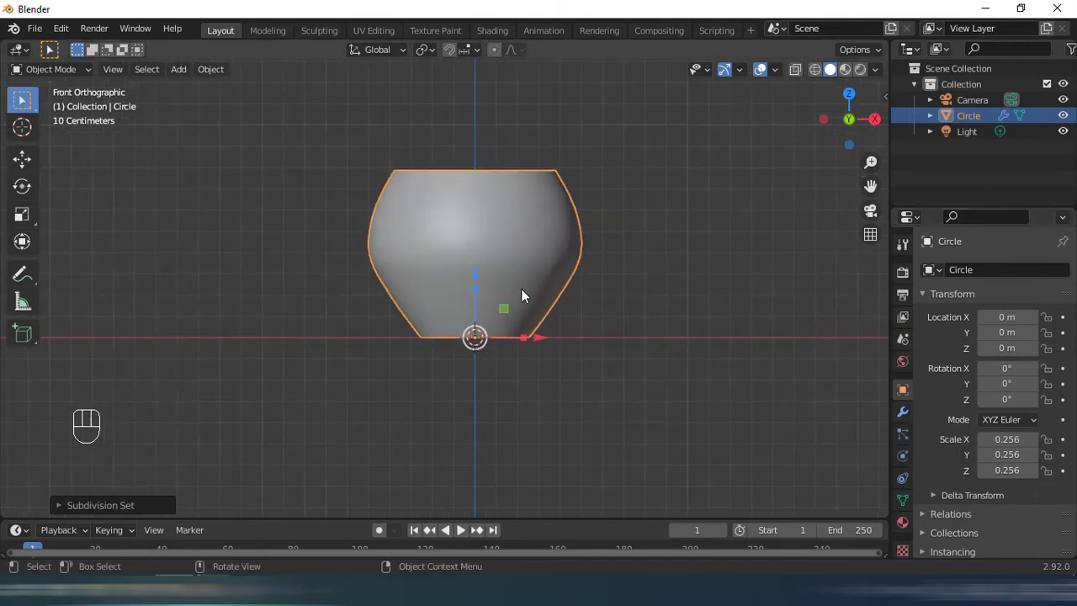
{"action": "key", "text": "Tab"}
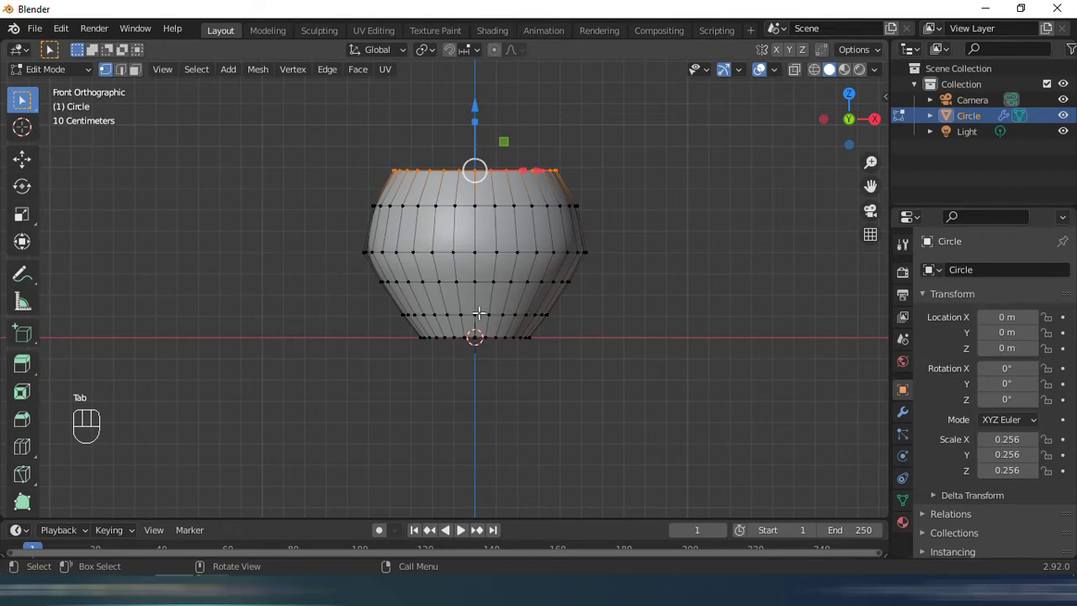
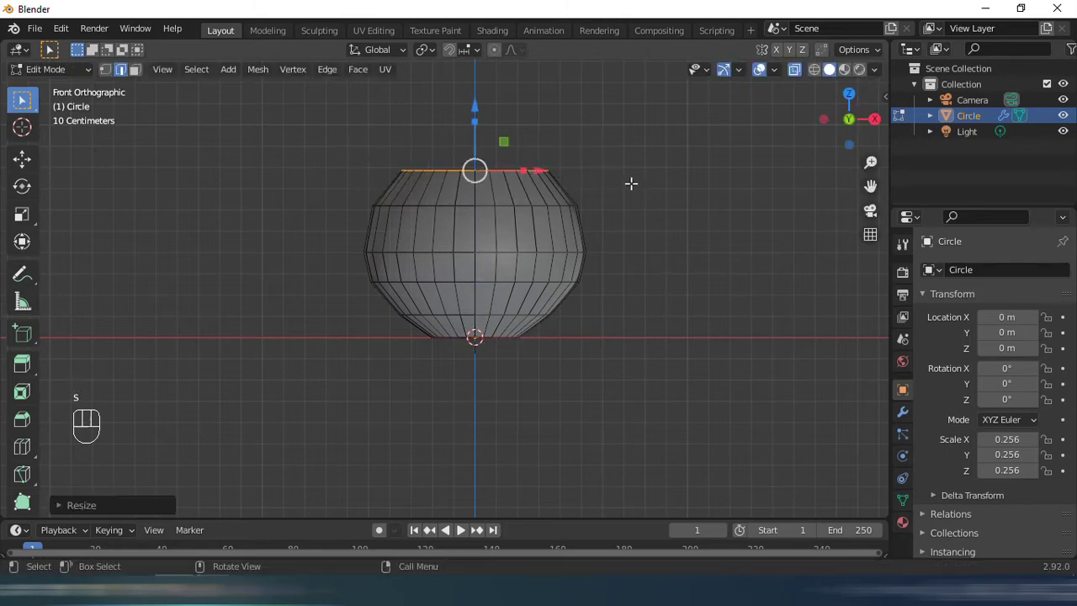
{"action": "key", "text": "Tab"}
Widen the cup's middle edge loop for a fuller, rounder belly and return to Object Mode.
{"action": "key", "text": "alt+z"}
{"action": "left_click_drag", "start_coordinate": [598, 243], "coordinate": [579, 245]}
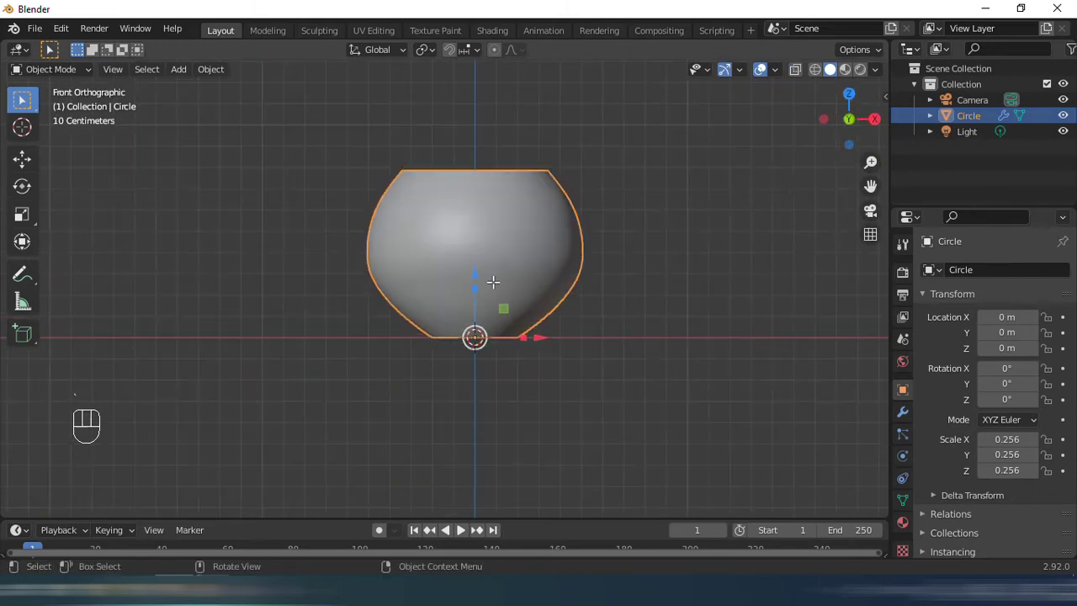
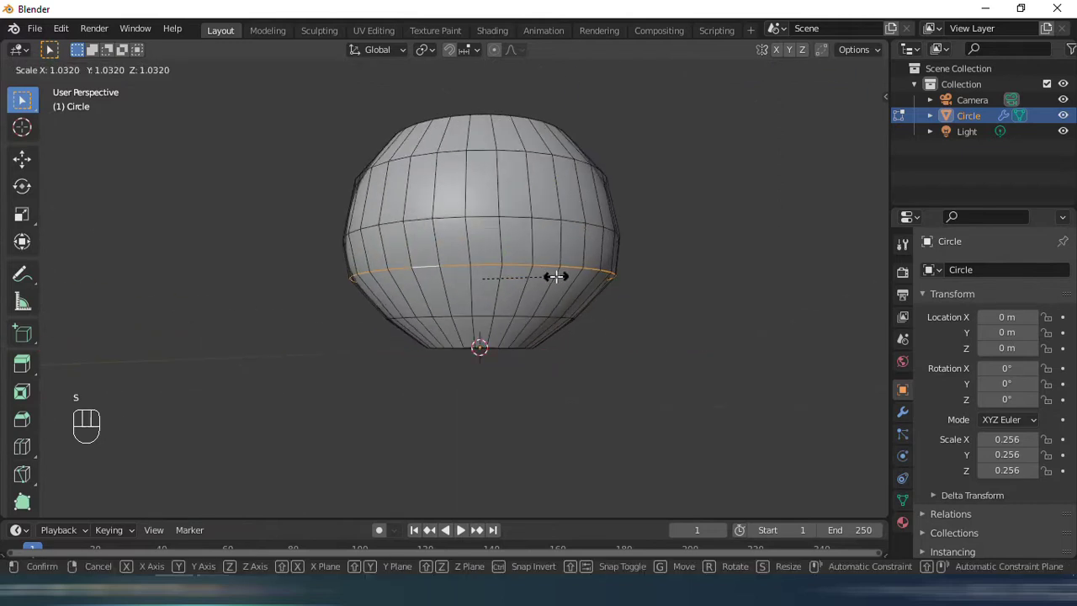
{"action": "key", "text": "Tab"}
{"action": "middle_click", "coordinate": [624, 273]}
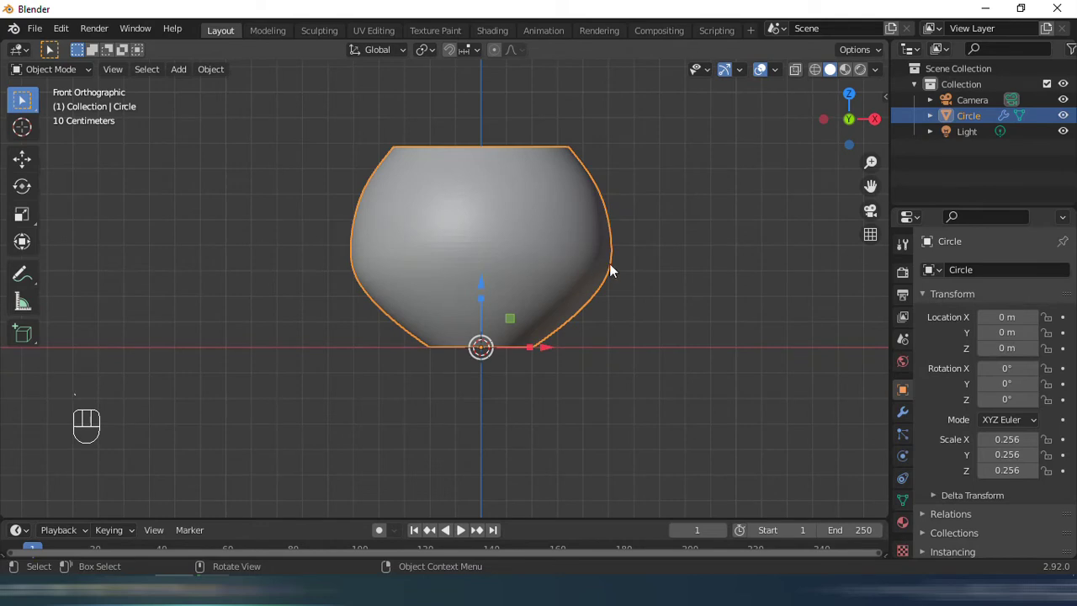
{"action": "key", "text": "s"}
{"action": "key", "text": "ctrl+z"}
{"action": "key", "text": "ctrl+z"}
{"action": "key", "text": "Tab"}
{"action": "key", "text": "ctrl+s"}
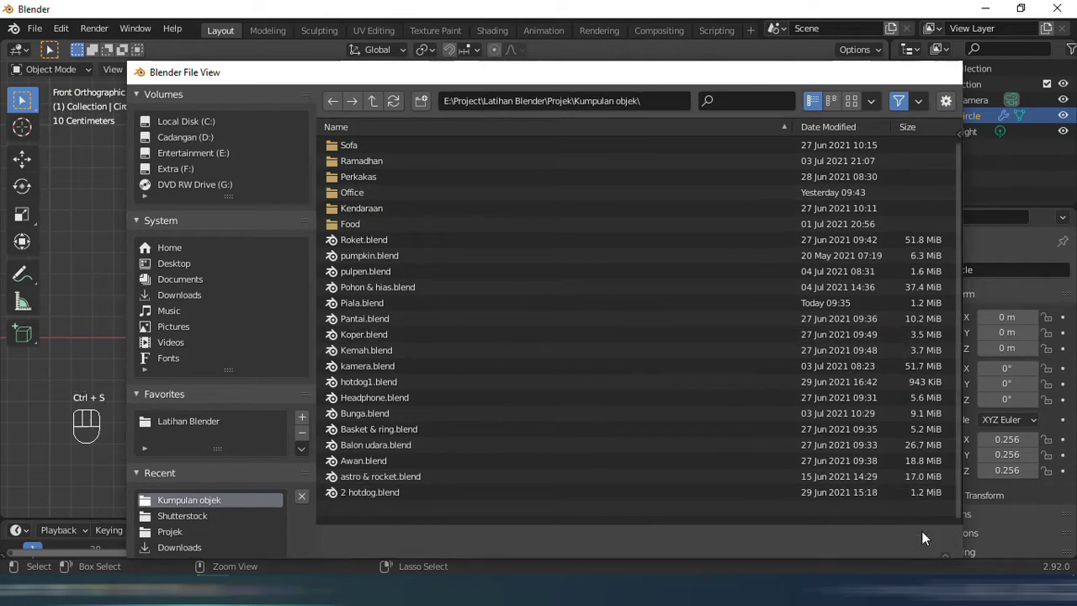
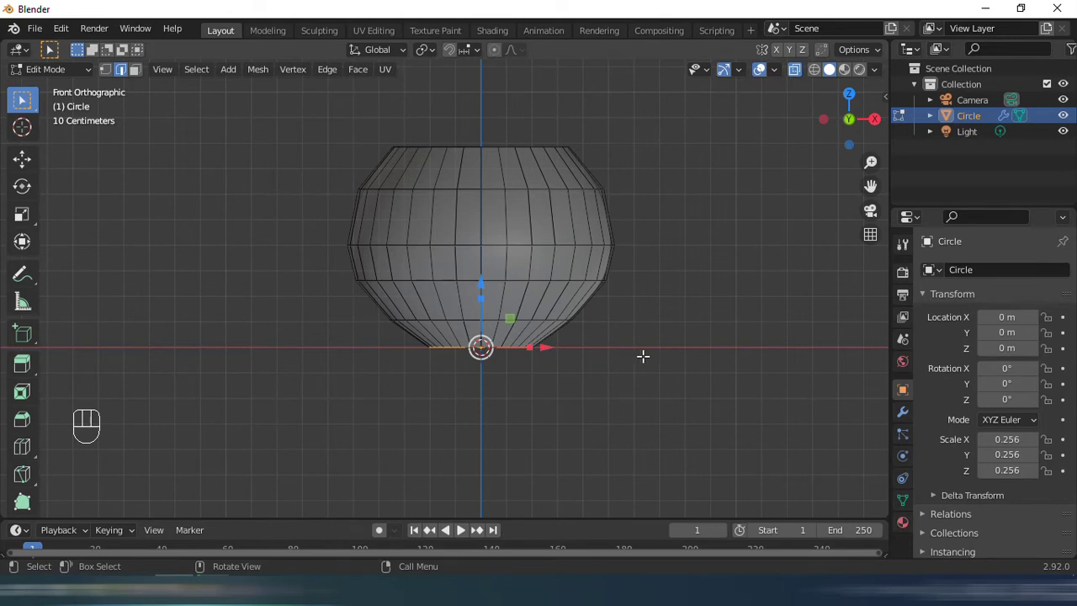
Narrow the cup's bottom ring and extrude it downward into a short stem.
{"action": "key", "text": "s"}
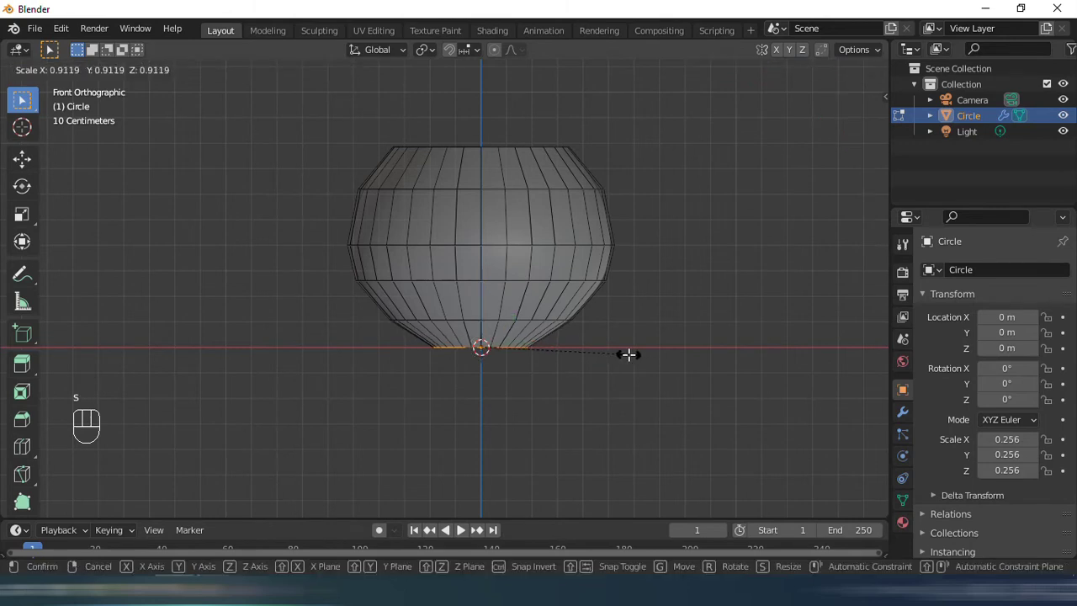
{"action": "key", "text": "e"}
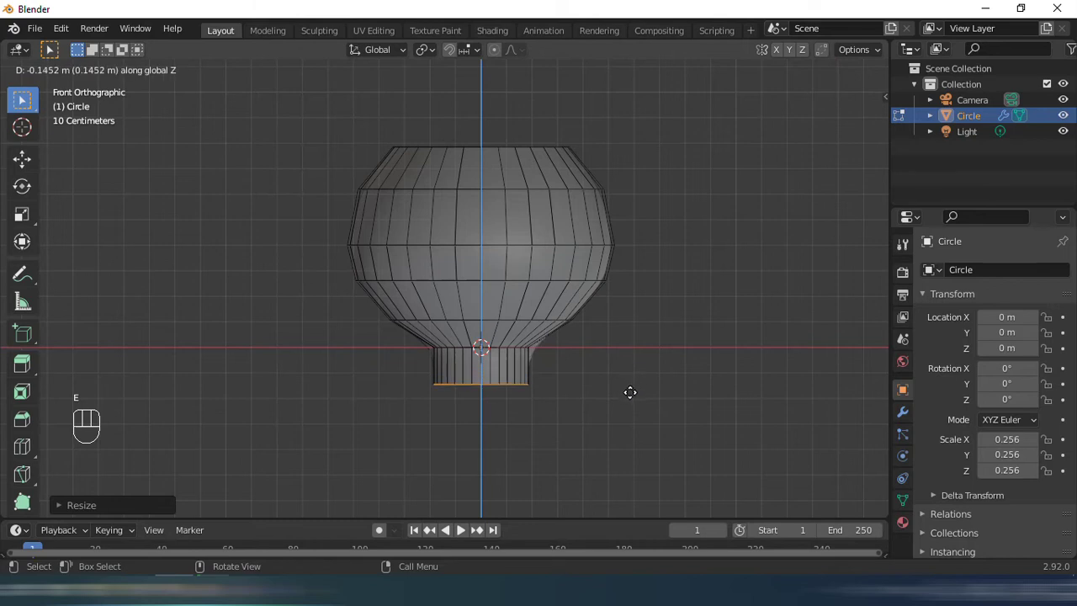
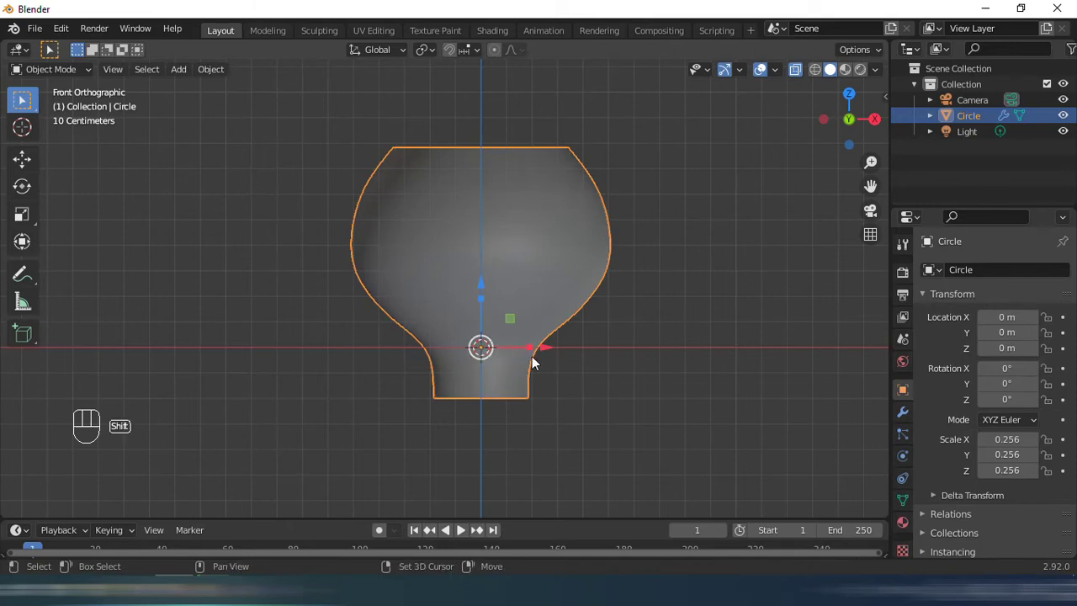
Add a subdivided torus and shrink it into a slim collar around the stem under the cup.
{"action": "key", "text": "shift+a"}
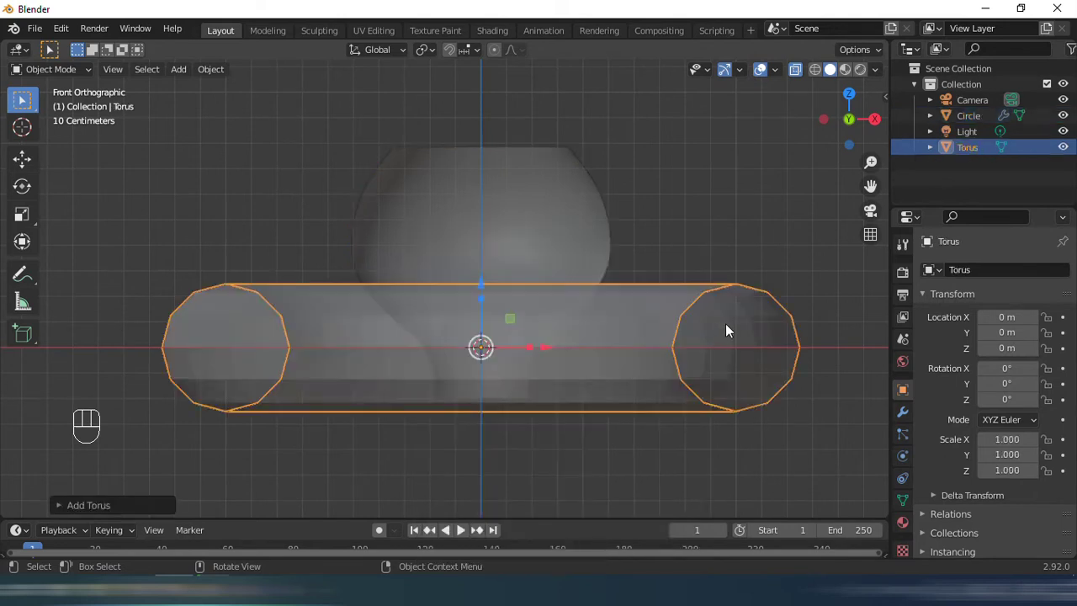
{"action": "key", "text": "alt+z"}
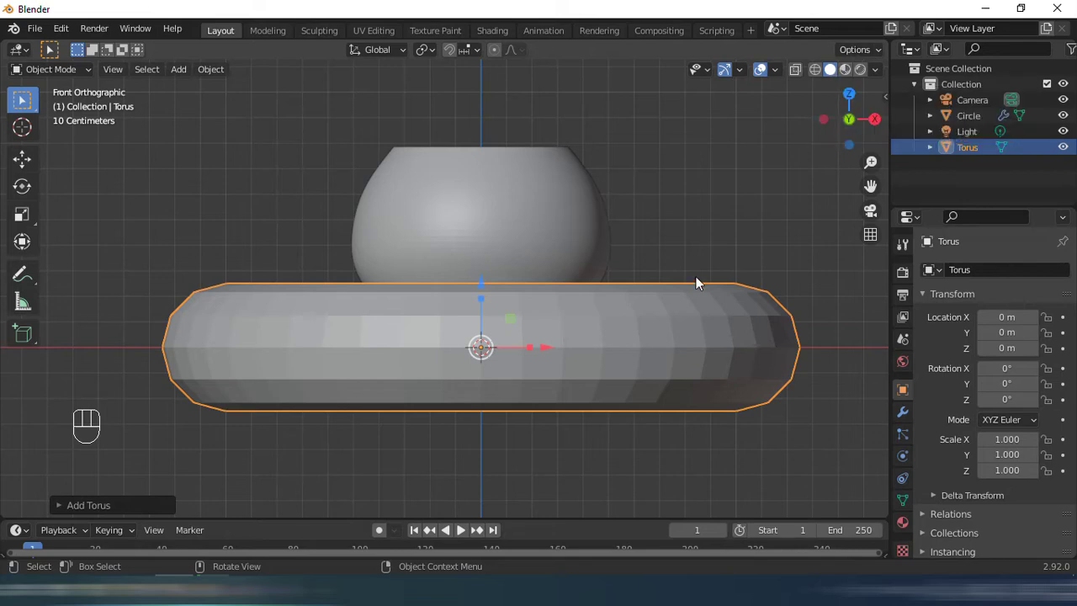
{"action": "key", "text": "ctrl+3"}
{"action": "key", "text": "s"}
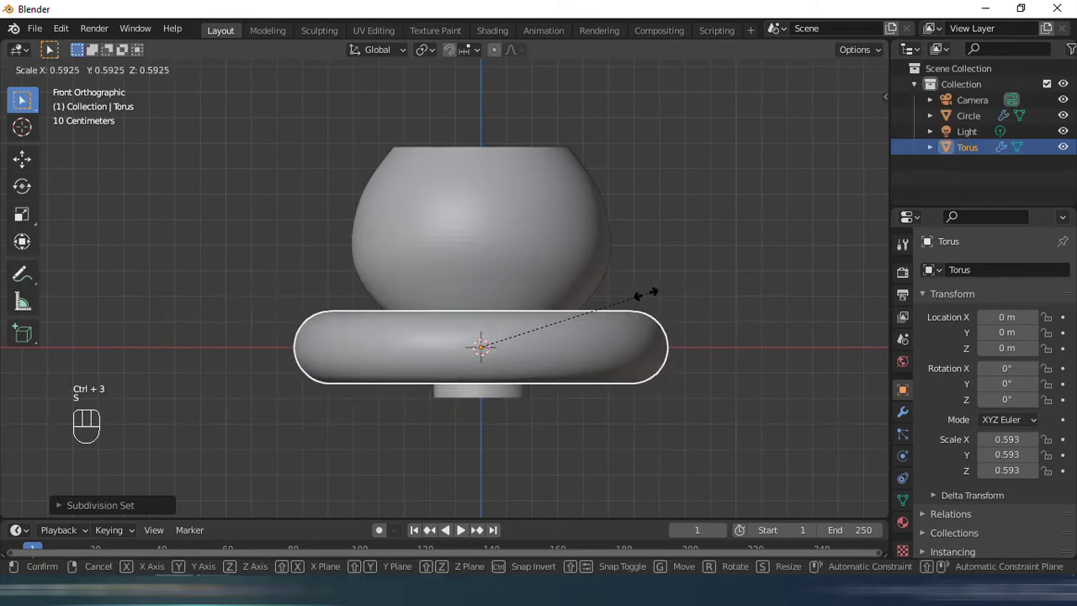
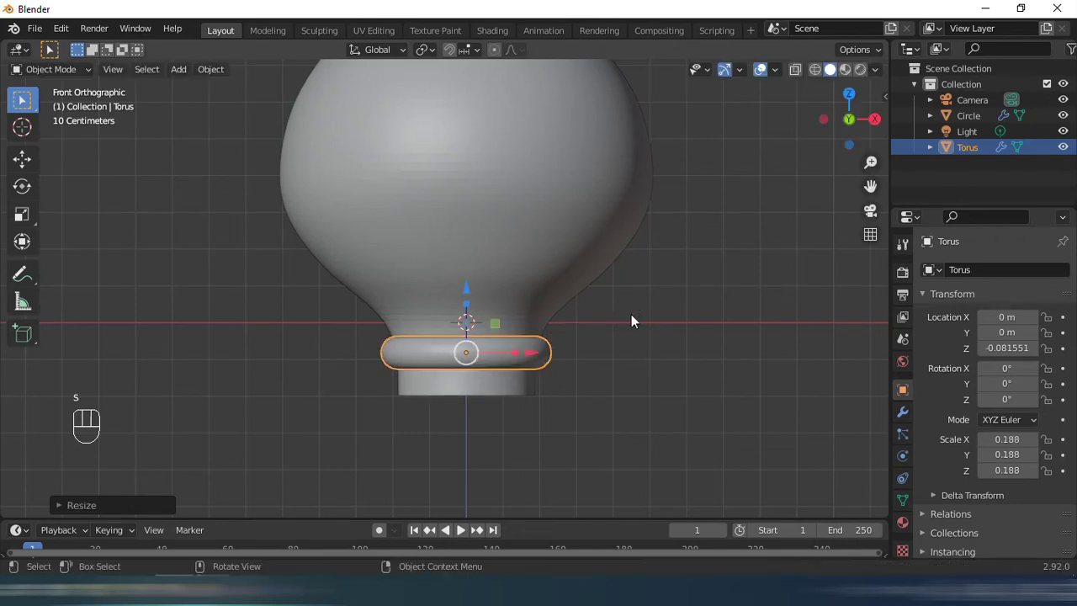
Duplicate the collar ring below it and enlarge the copy slightly to form the stem's base ring.
{"action": "key", "text": "shift+d"}
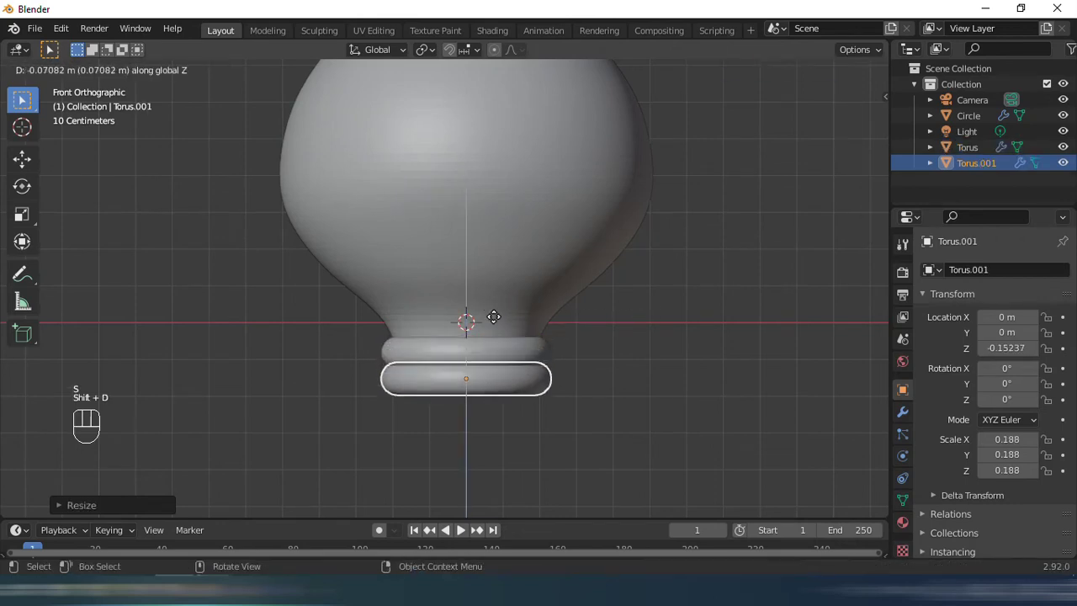
{"action": "key", "text": "s"}
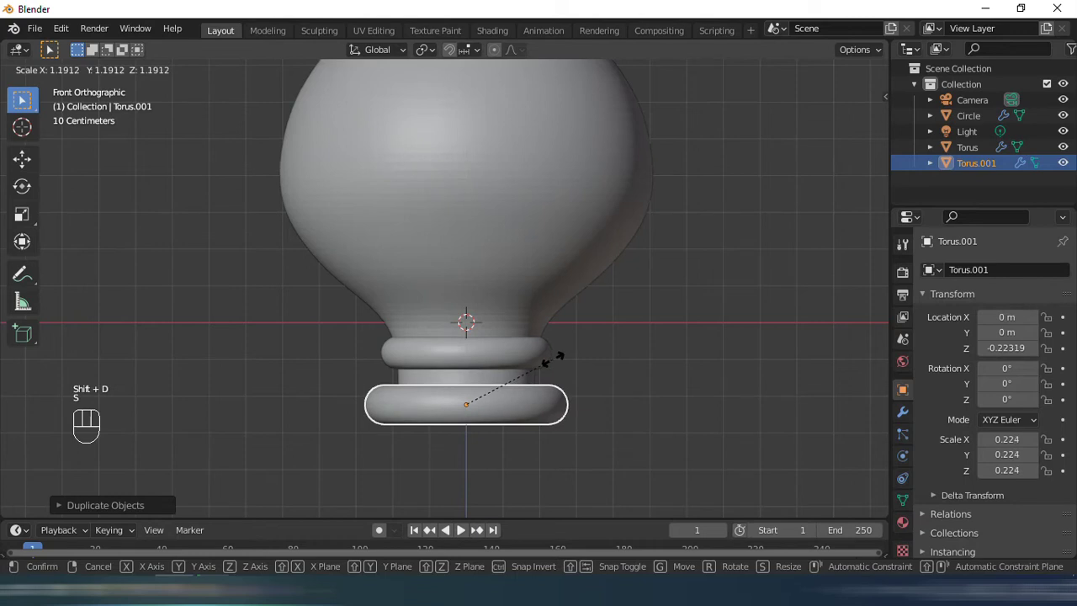
{"action": "left_click", "coordinate": [636, 387]}
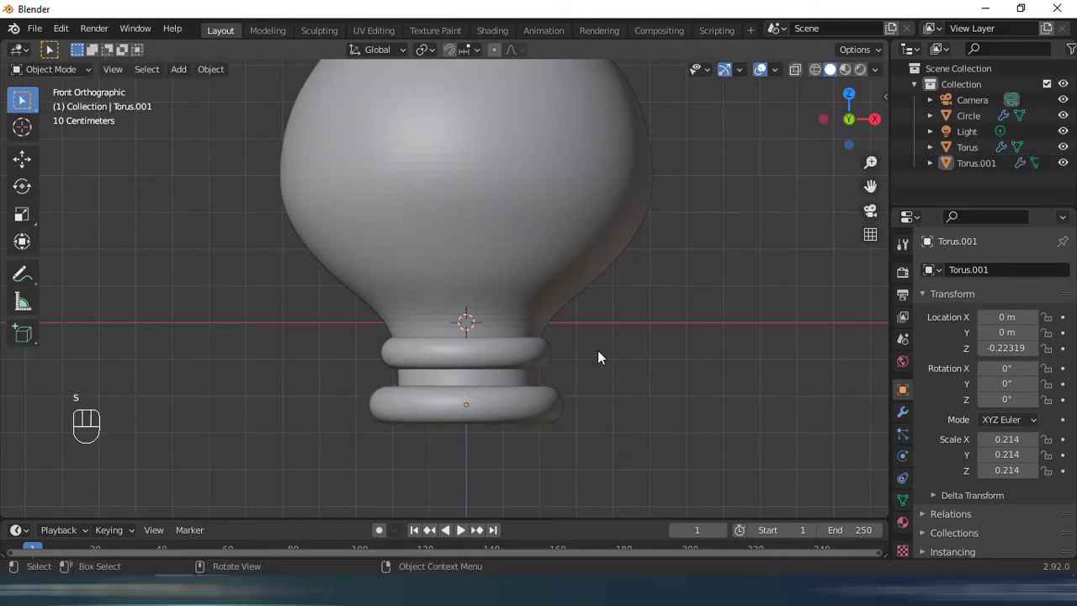
{"action": "left_click", "coordinate": [633, 409]}
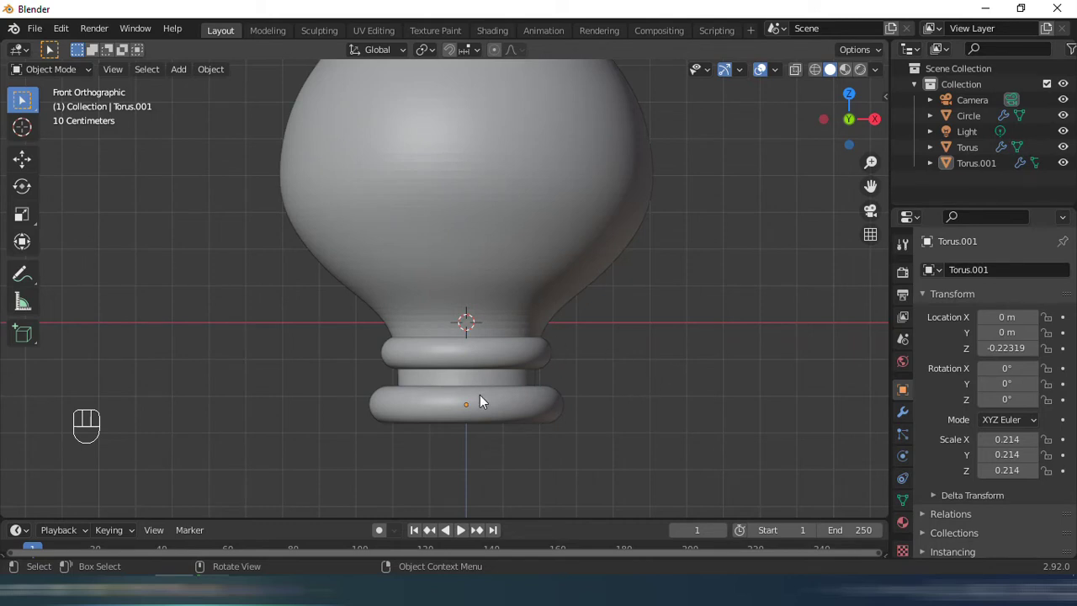
{"action": "key", "text": "alt+z"}
{"action": "key", "text": "alt+z"}
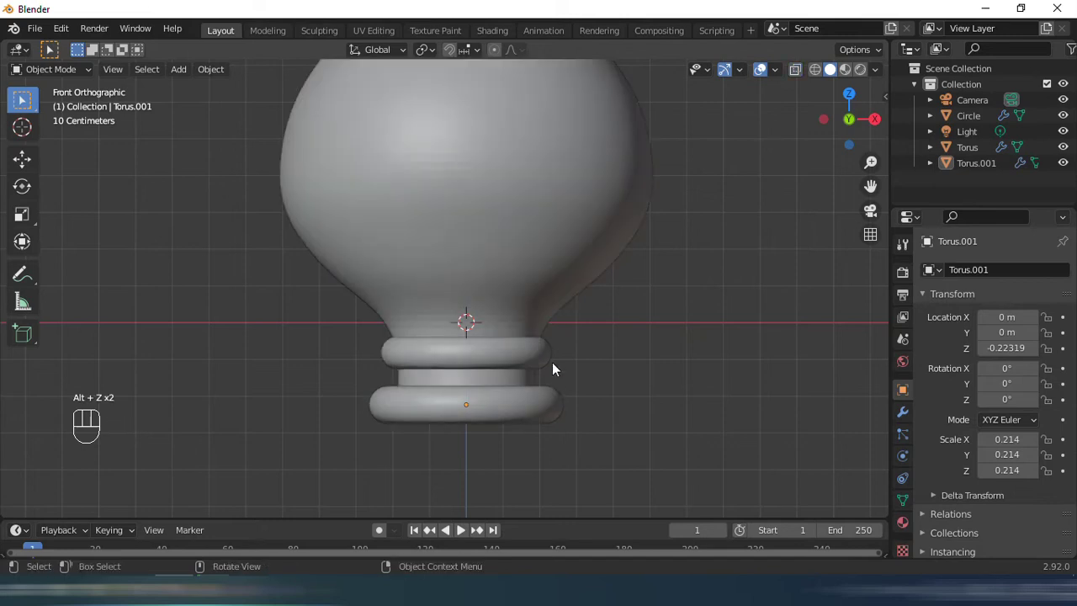
{"action": "left_click_drag", "start_coordinate": [534, 353], "coordinate": [517, 418]}
{"action": "left_click", "coordinate": [496, 428]}
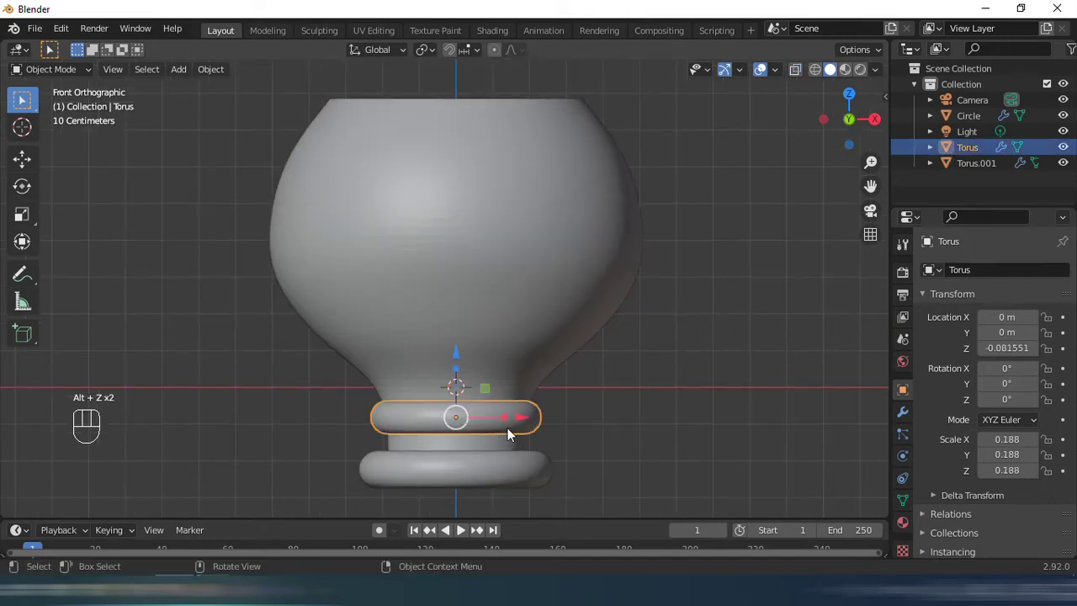
Duplicate a stem ring up to the cup top and enlarge it into a rolled rim, checking in X-ray.
{"action": "left_click", "coordinate": [506, 473]}
{"action": "key", "text": "shift+d"}
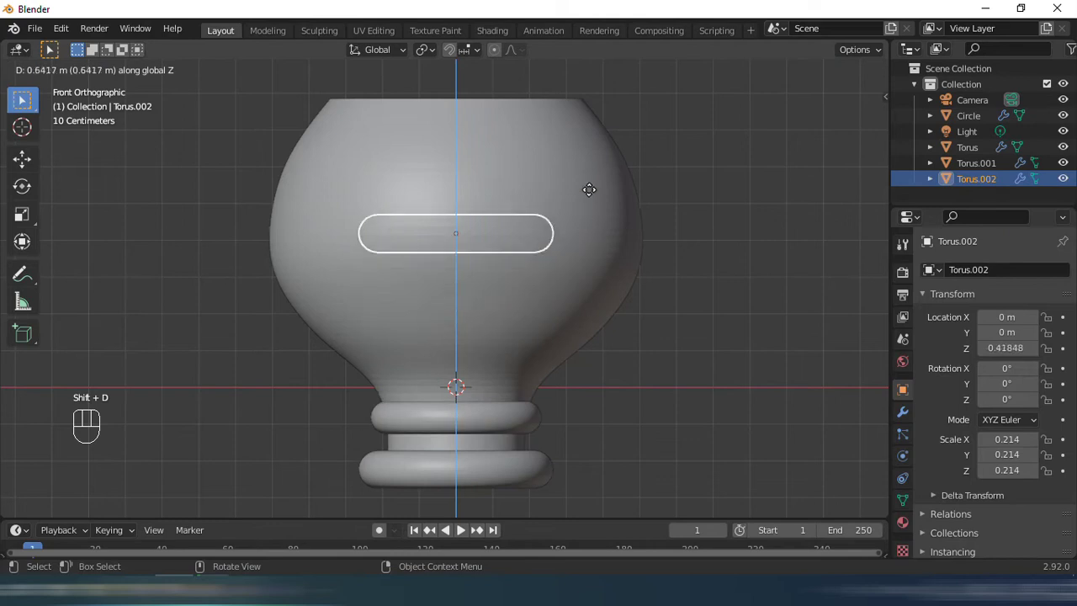
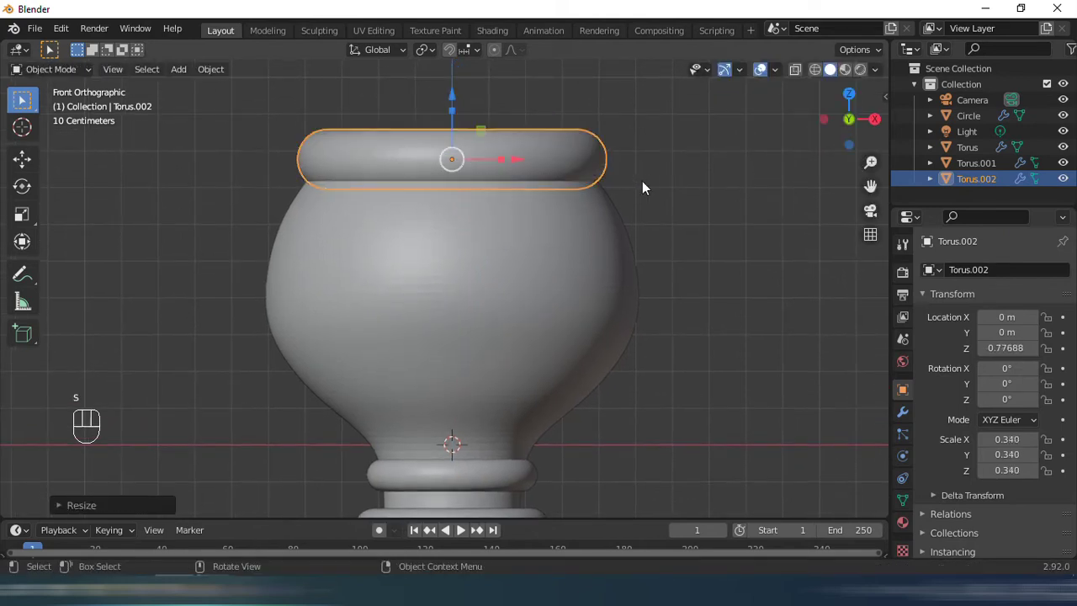
{"action": "key", "text": "alt+z"}
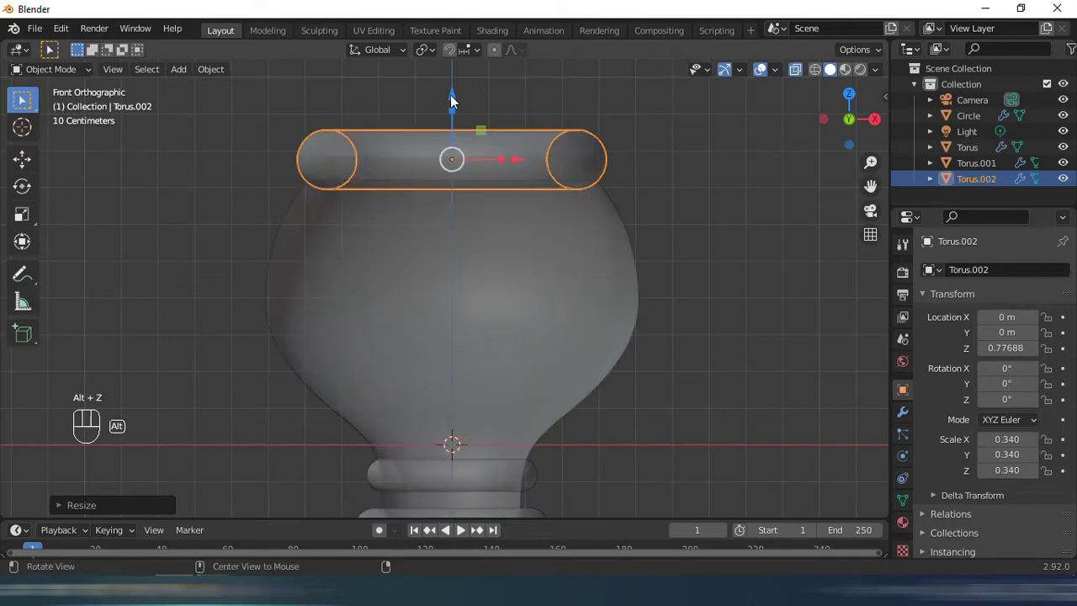
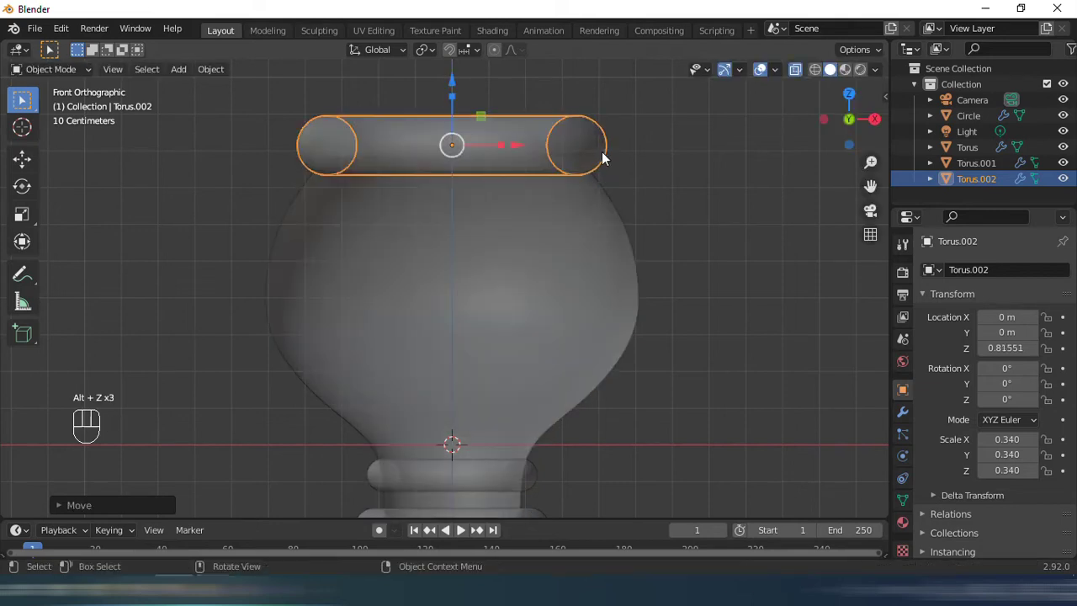
{"action": "key", "text": "s"}
{"action": "key", "text": "alt+z"}
Select the cup body and orbit to view the goblet from the side.
{"action": "left_click", "coordinate": [684, 190]}
{"action": "left_click_drag", "start_coordinate": [584, 170], "coordinate": [497, 338]}
{"action": "left_click_drag", "start_coordinate": [508, 294], "coordinate": [536, 264]}
{"action": "left_click_drag", "start_coordinate": [529, 265], "coordinate": [528, 253]}
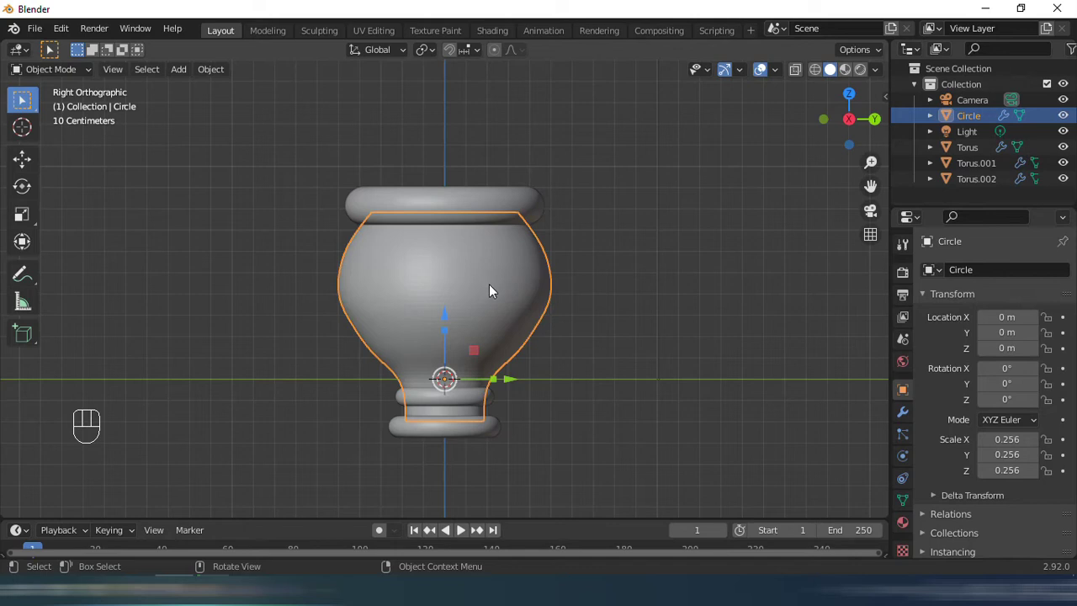
Edit the cup's upper vertex ring, checking it from front and side views.
{"action": "key", "text": "Tab"}
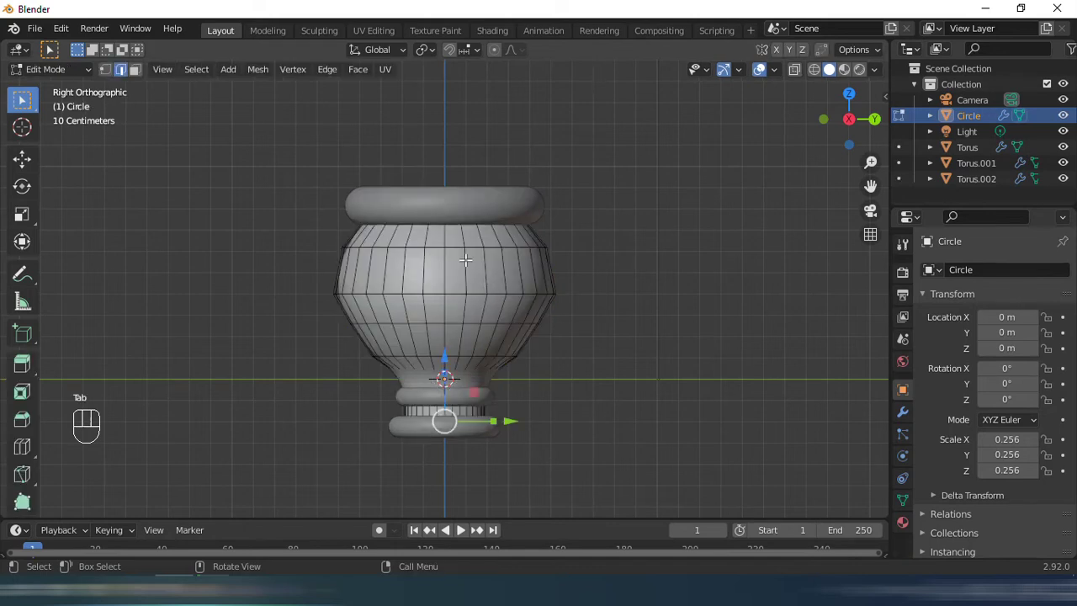
{"action": "key", "text": "1"}
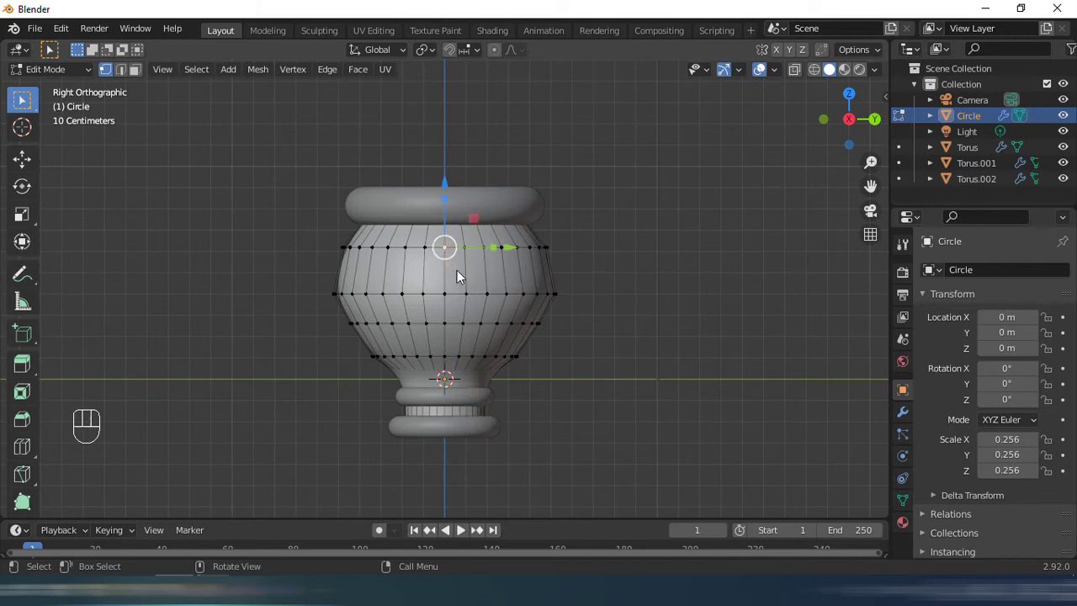
{"action": "key", "text": "`"}
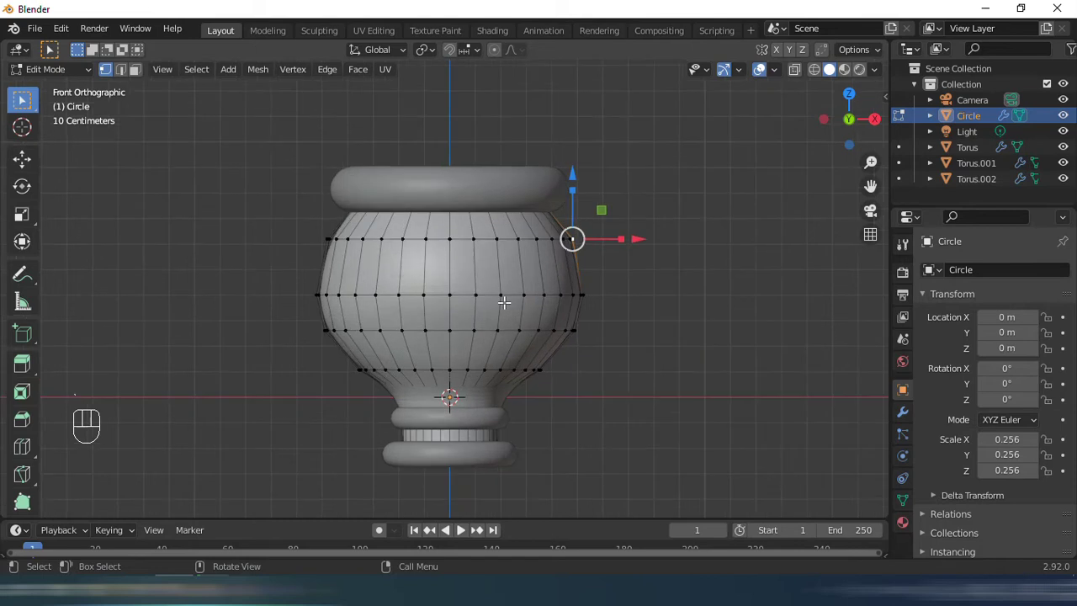
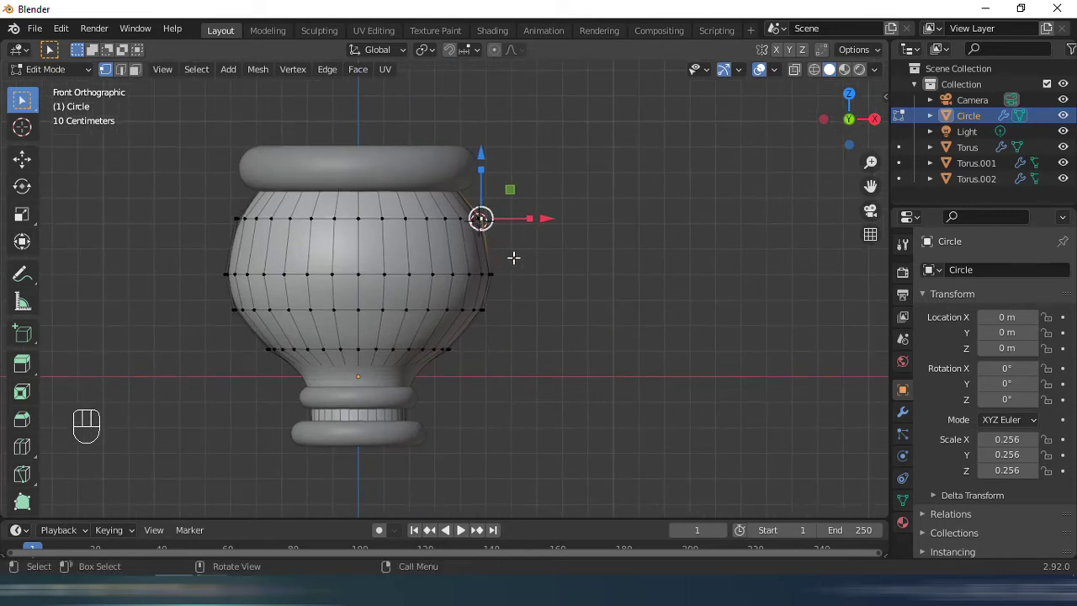
{"action": "key", "text": "`"}
{"action": "key", "text": "`"}
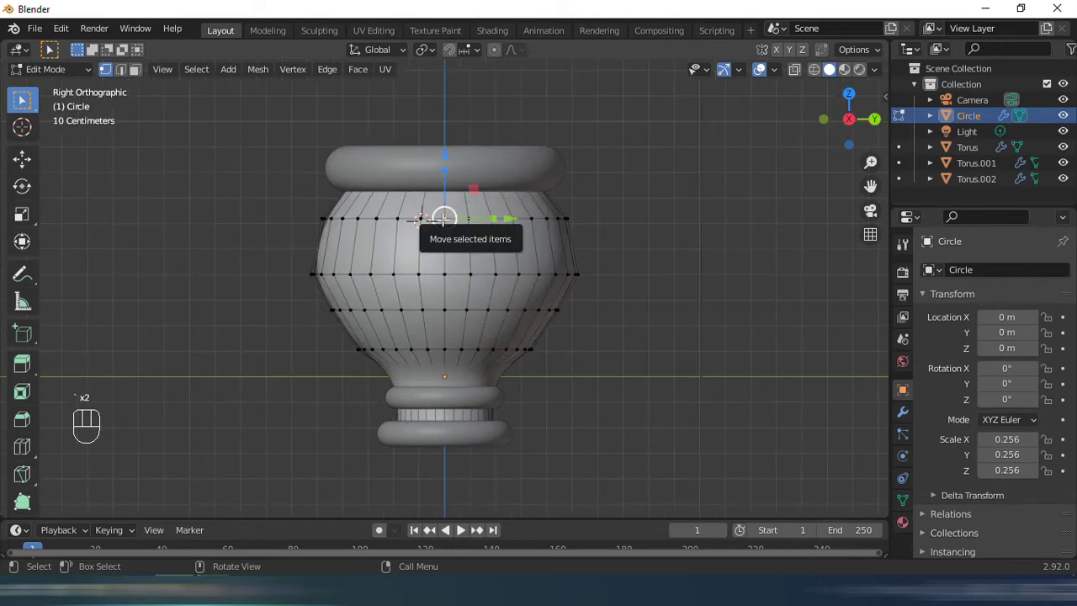
Leave Edit Mode and place the 3D cursor on the cup's edge just below the rim.
{"action": "key", "text": "Tab"}
{"action": "key", "text": "Tab"}
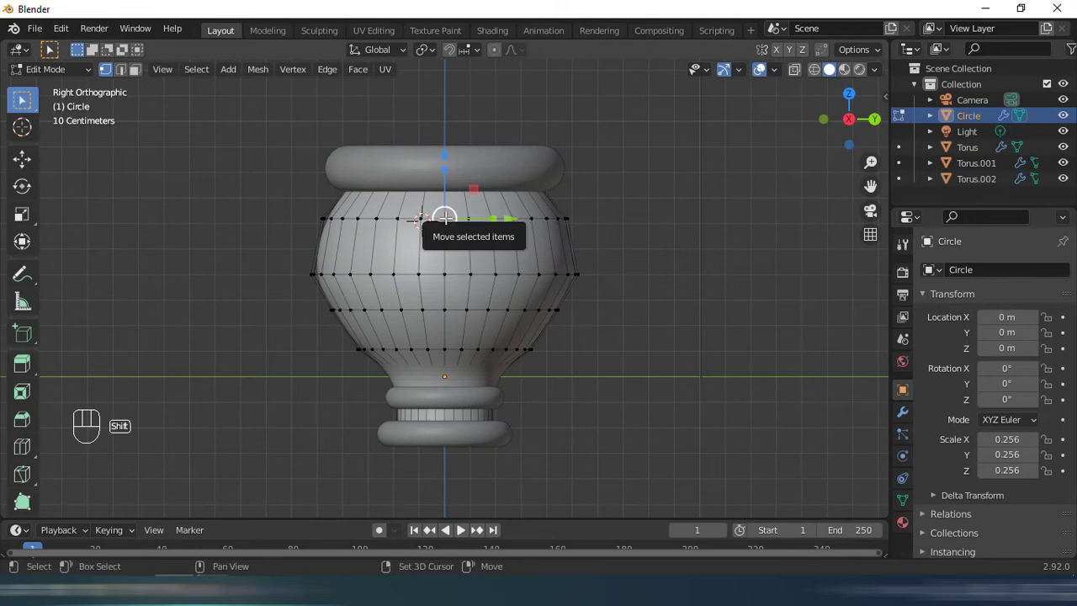
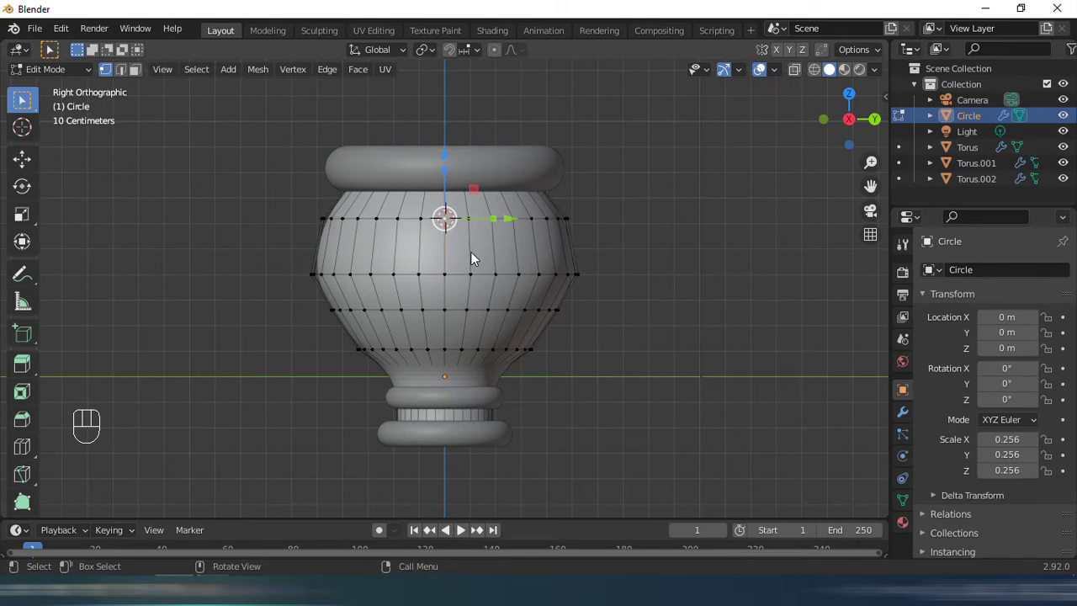
{"action": "key", "text": "Tab"}
{"action": "left_click_drag", "start_coordinate": [490, 224], "coordinate": [599, 236]}
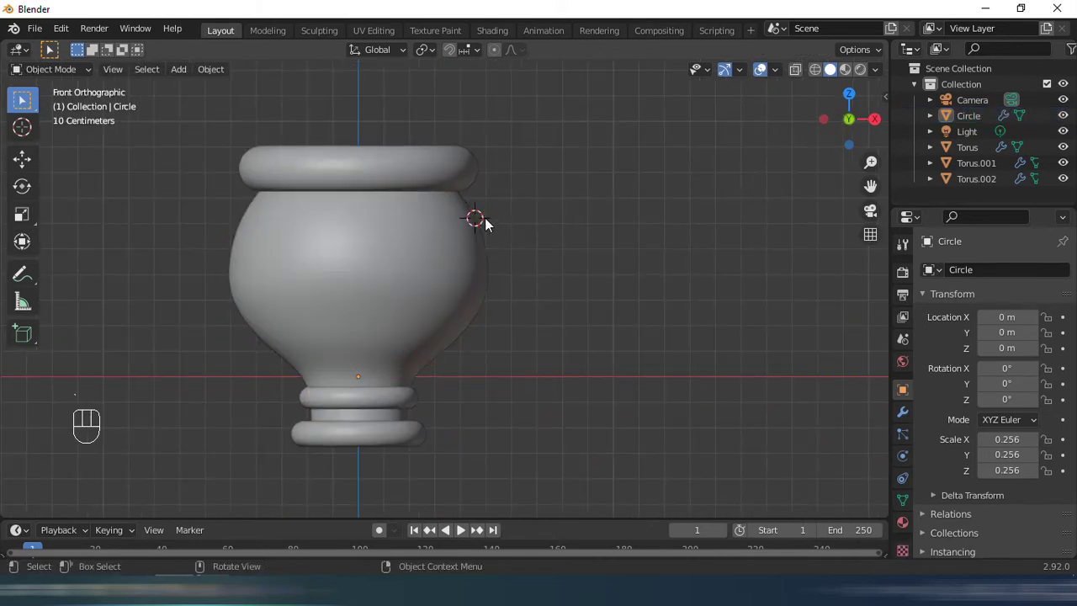
Add a Bezier curve at the cursor, rotate it upright 90° on X and shape its handles into an arching handle outline.
{"action": "key", "text": "shift+a"}
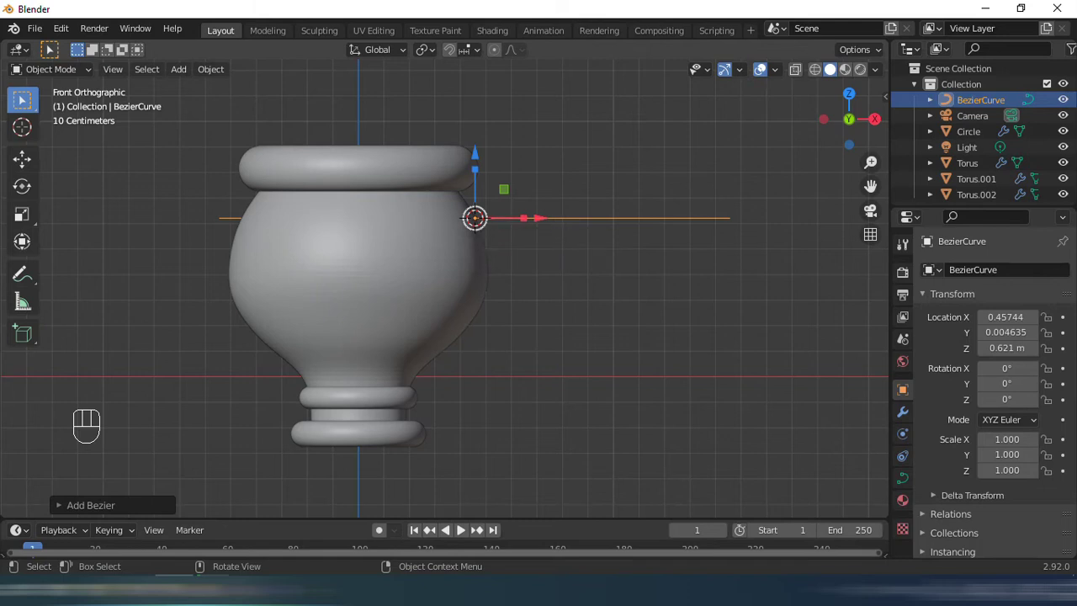
{"action": "key", "text": "r"}
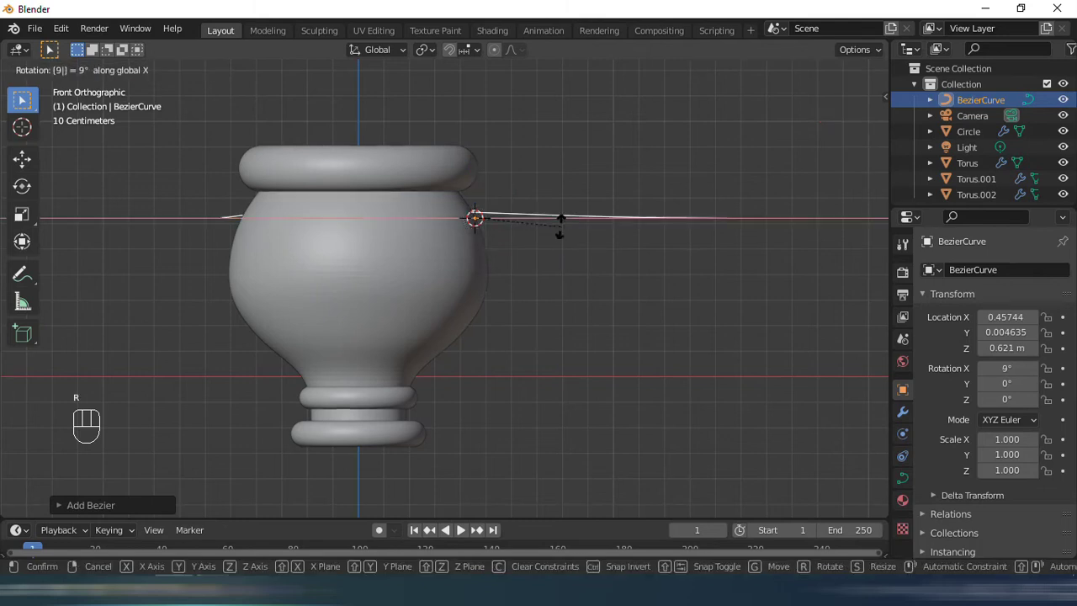
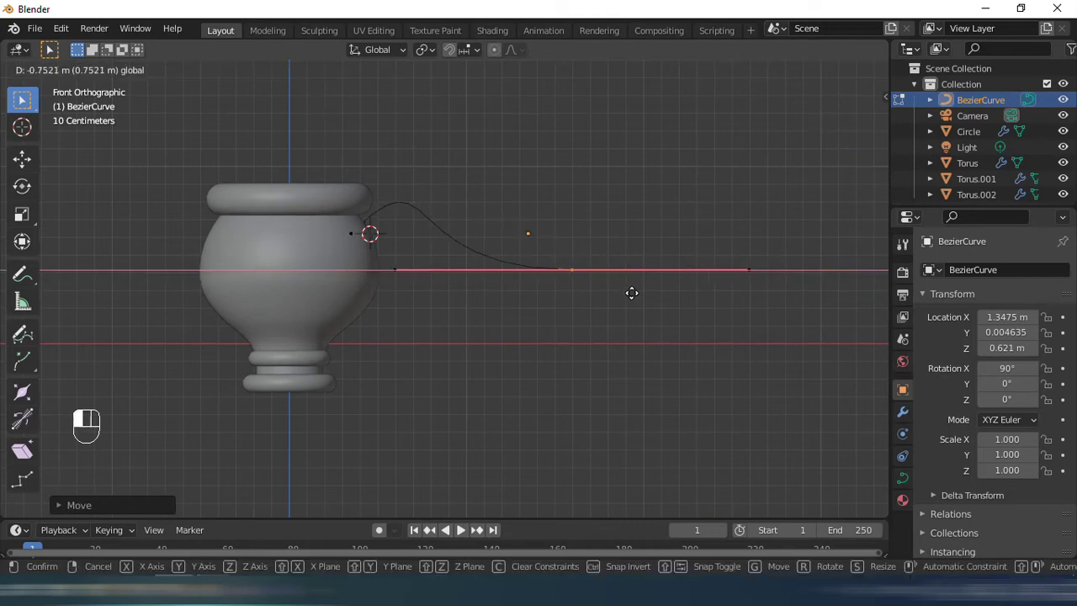
{"action": "key", "text": "r"}
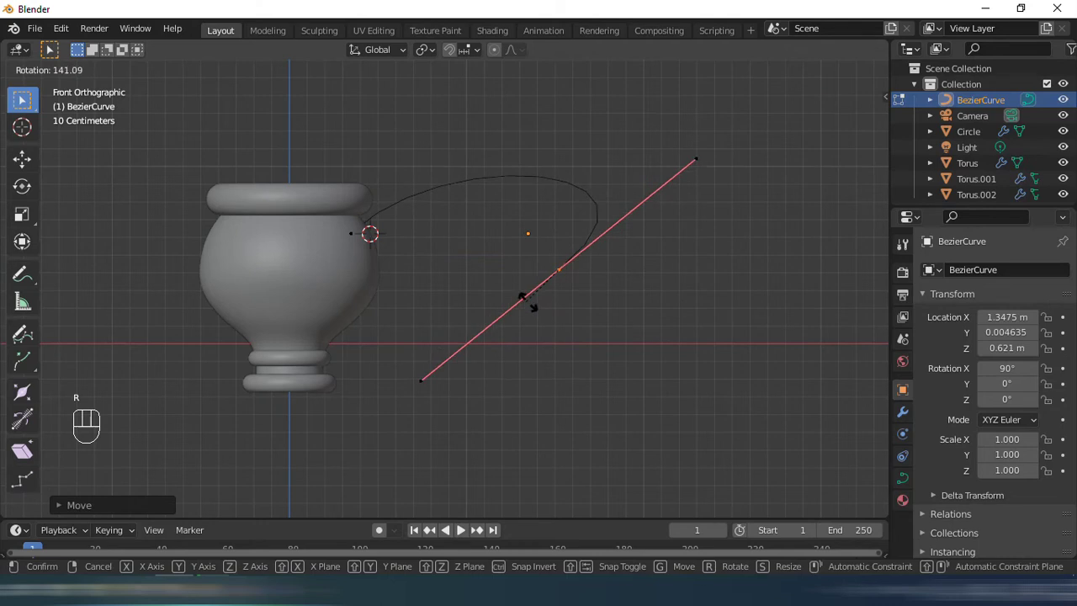
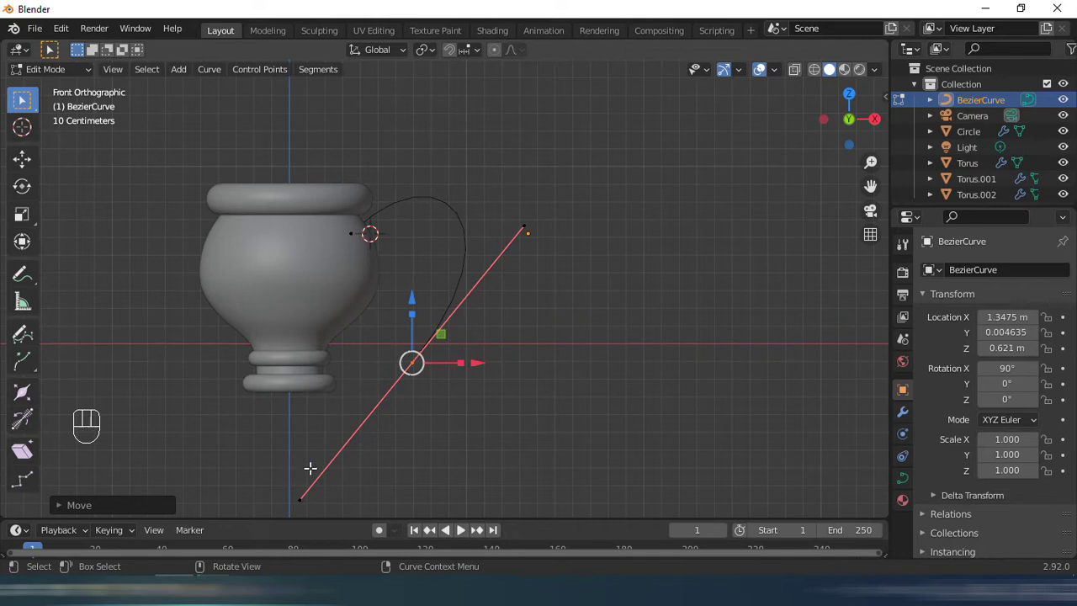
{"action": "key", "text": "r"}
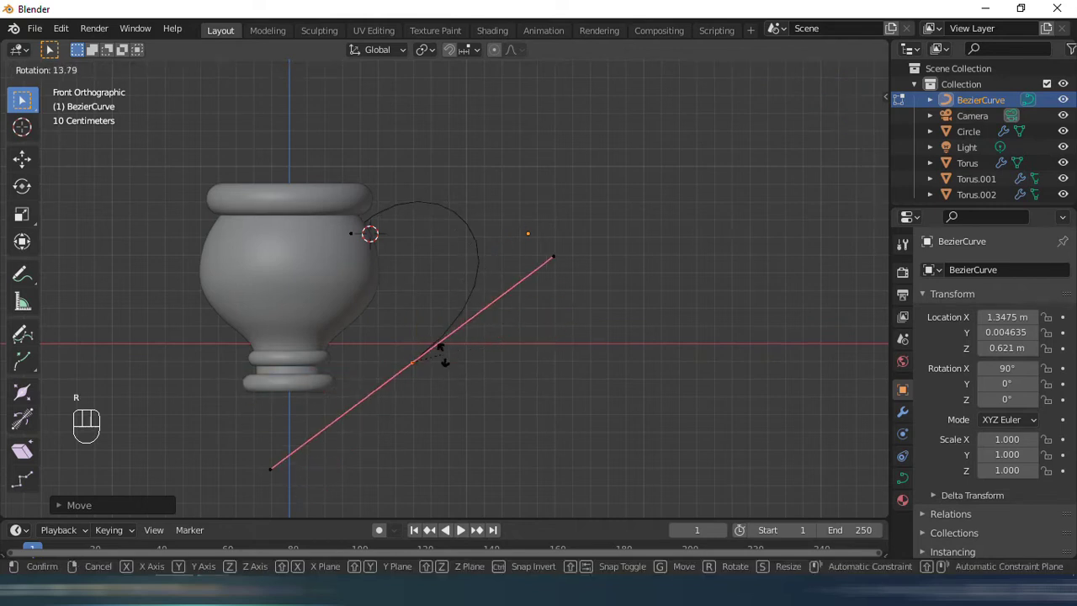
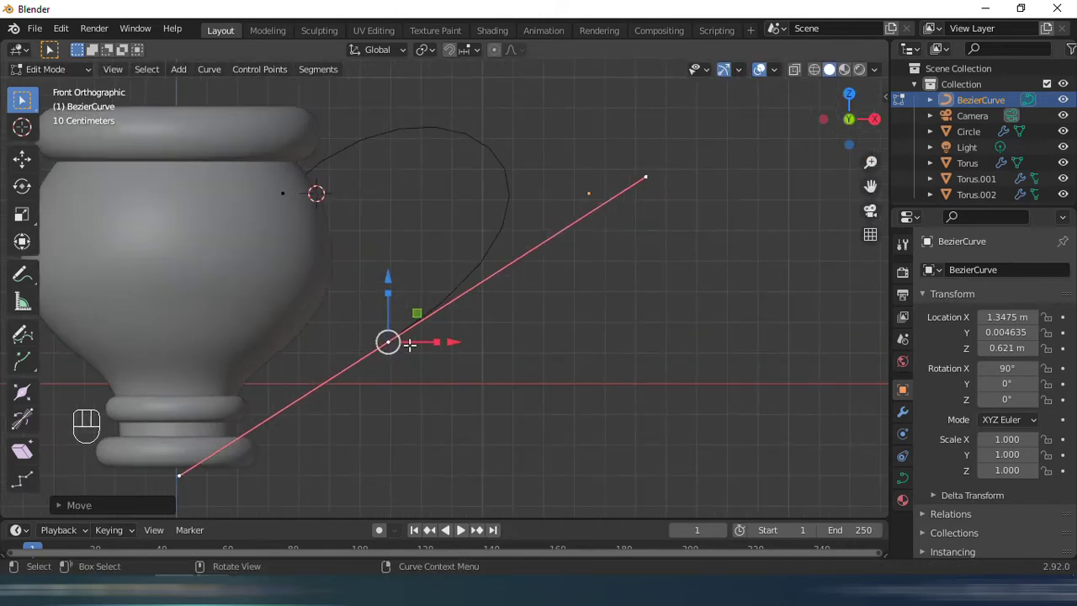
{"action": "key", "text": "e"}
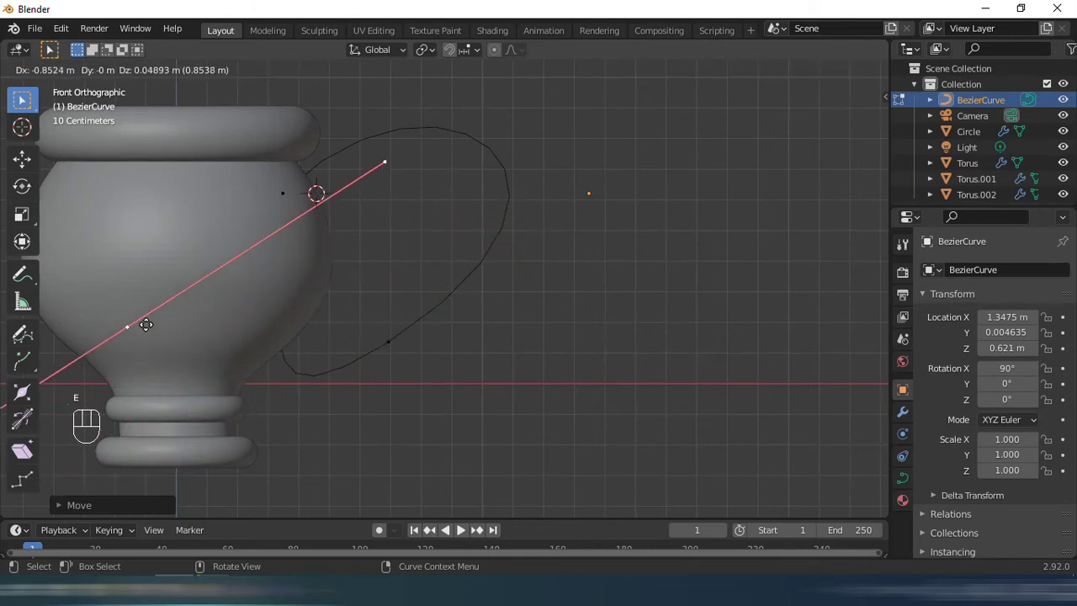
{"action": "key", "text": "Tab"}
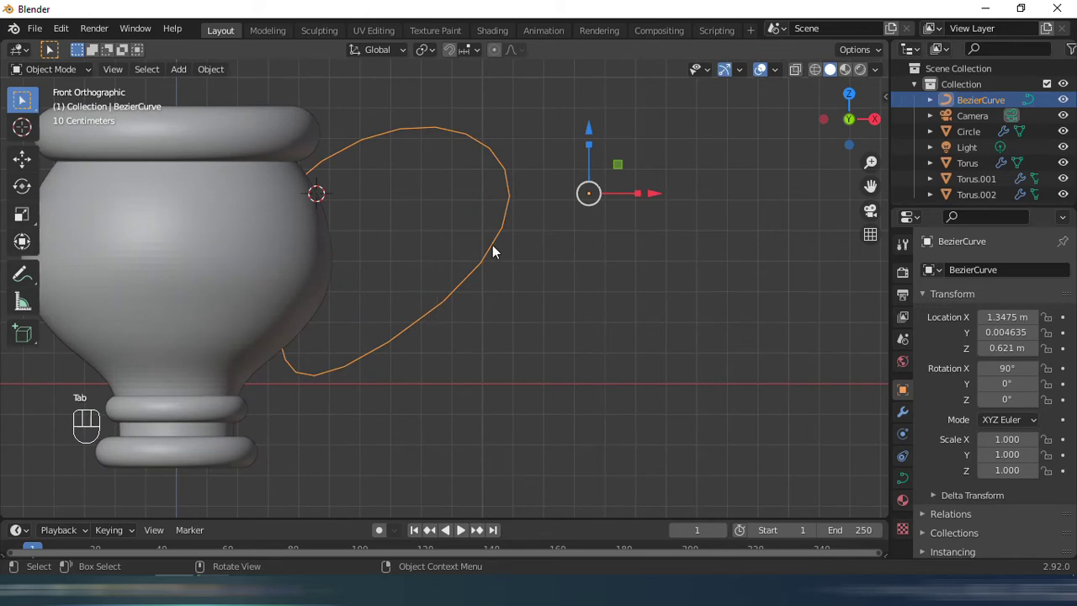
Shrink and move the curve beside the cup body and give it a round 0.04 m bevel depth.
{"action": "key", "text": "s"}
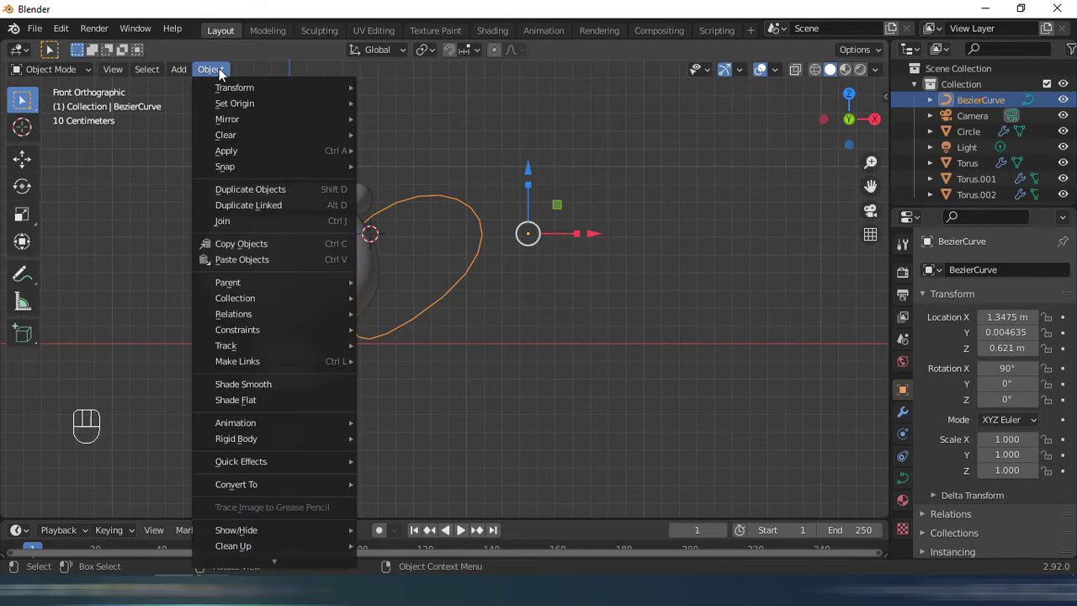
{"action": "left_click_drag", "start_coordinate": [224, 119], "coordinate": [489, 156]}
{"action": "key", "text": "s"}
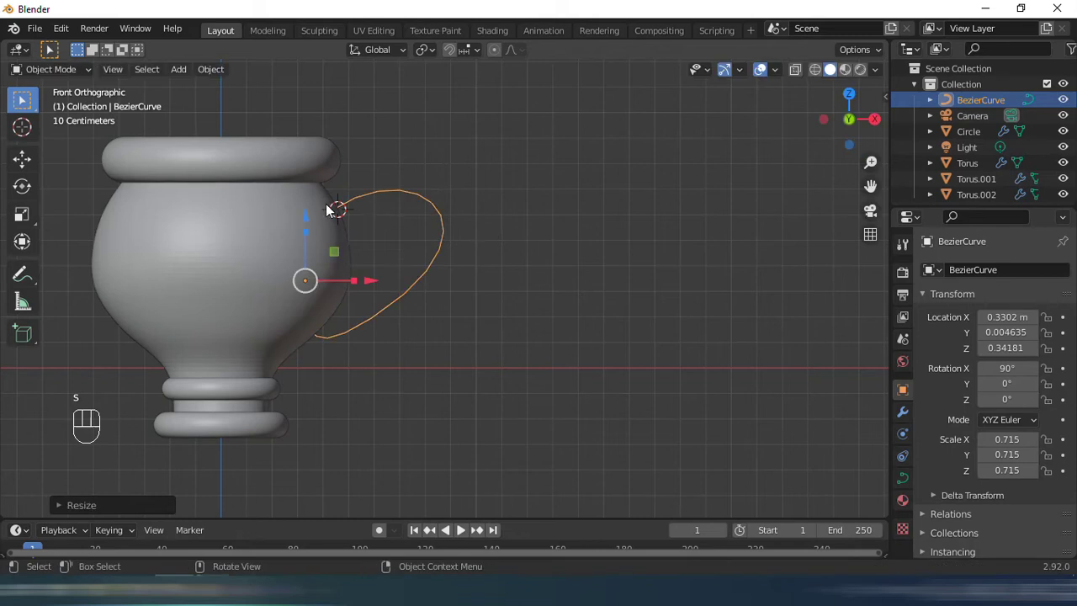
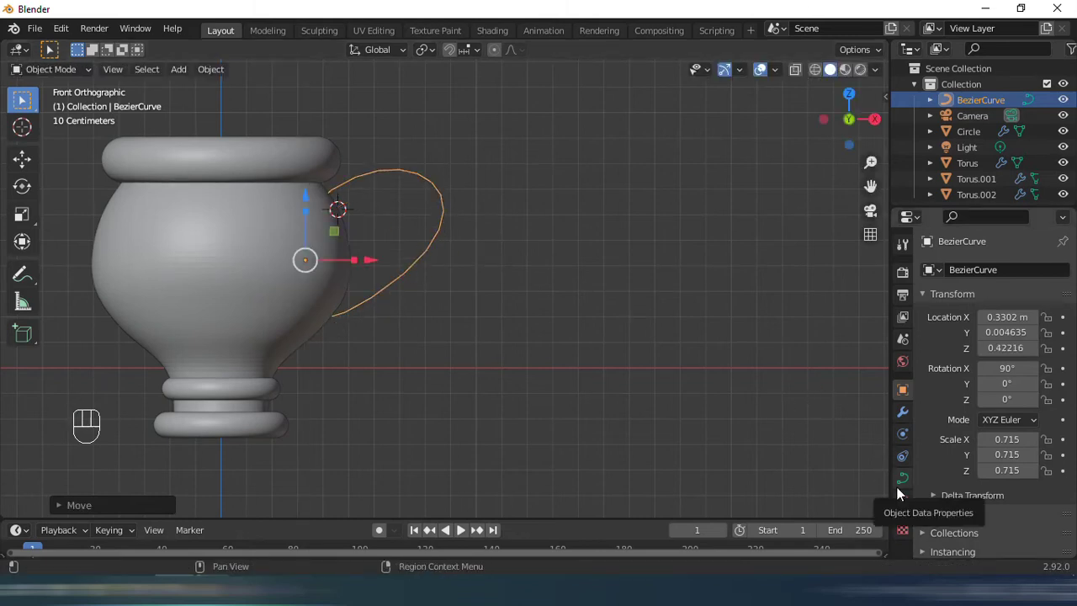
{"action": "left_click", "coordinate": [901, 495]}
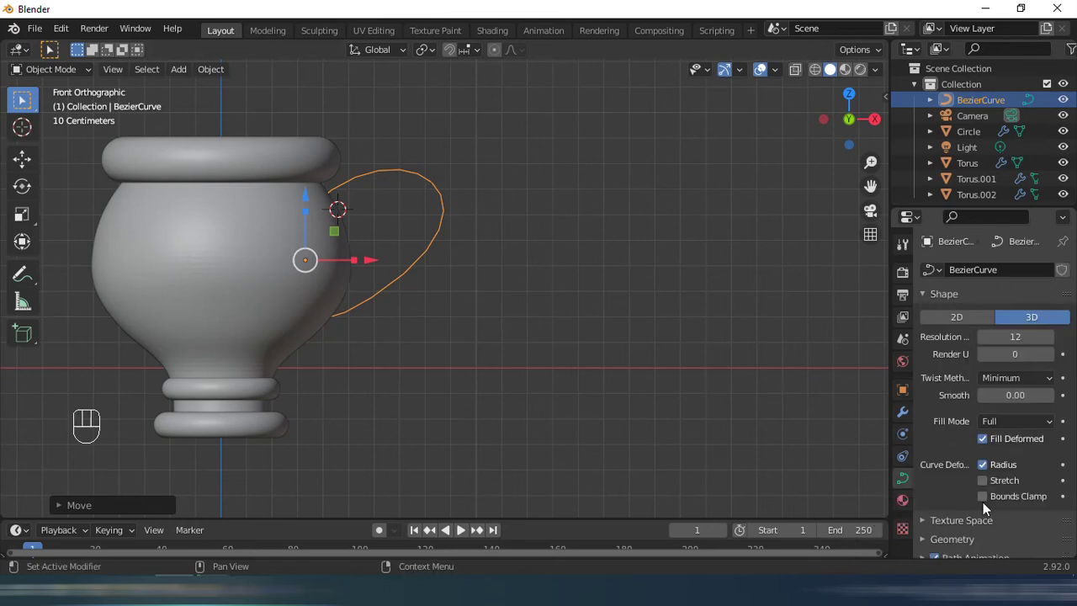
{"action": "left_click", "coordinate": [957, 405]}
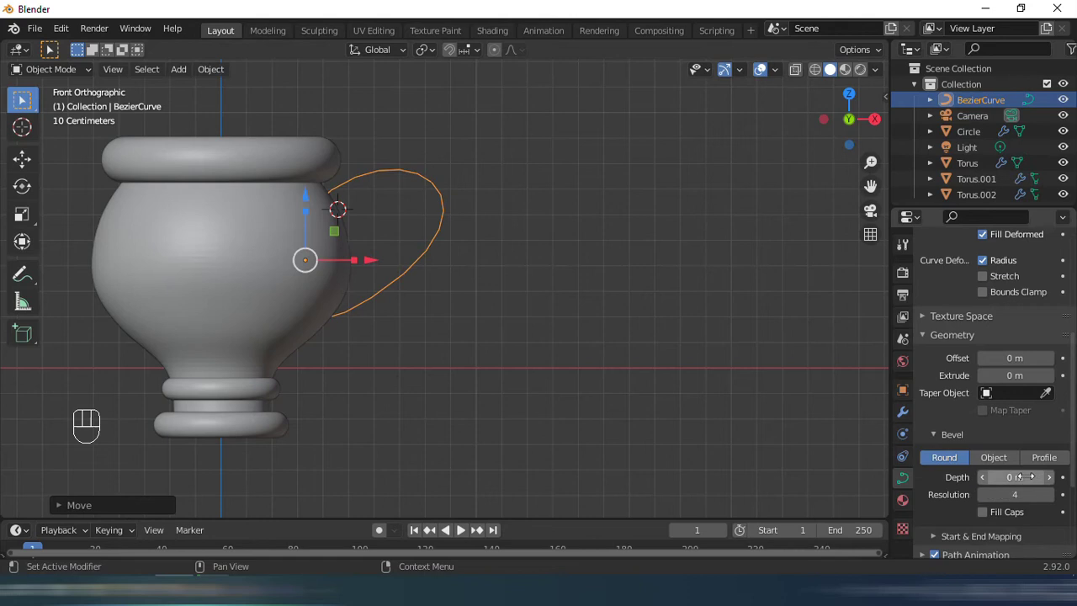
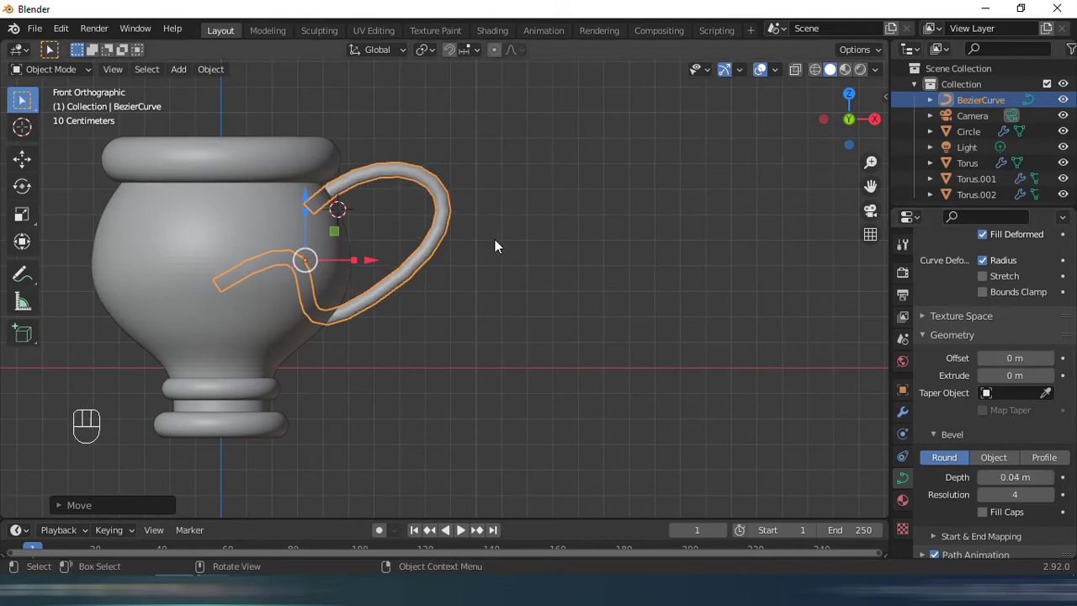
Smooth the tubular handle with level-3 subdivision and inspect it from several angles.
{"action": "left_click_drag", "start_coordinate": [522, 290], "coordinate": [518, 279]}
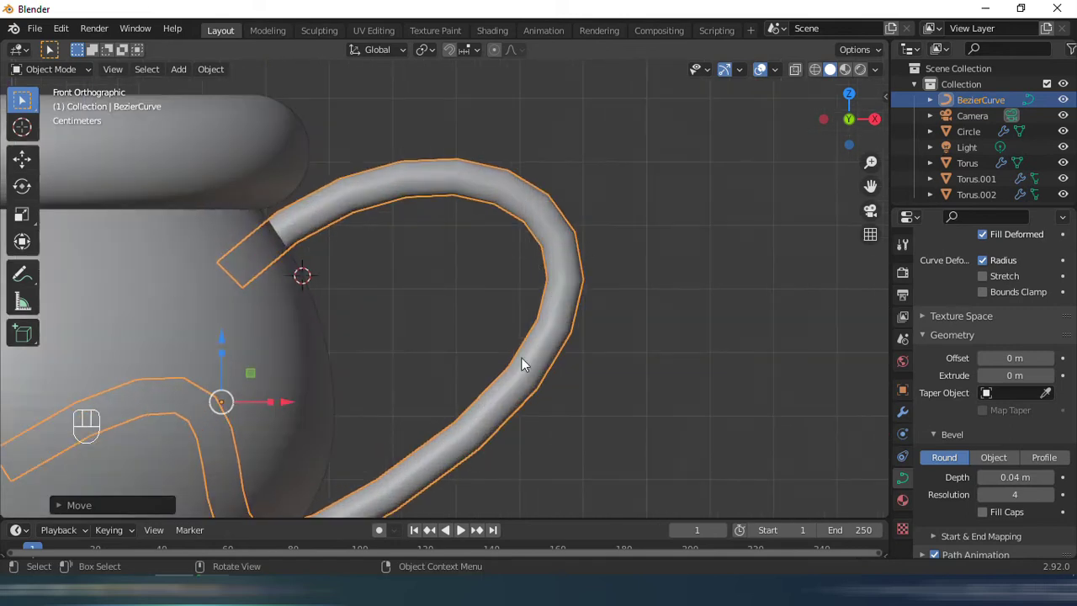
{"action": "key", "text": "ctrl+3"}
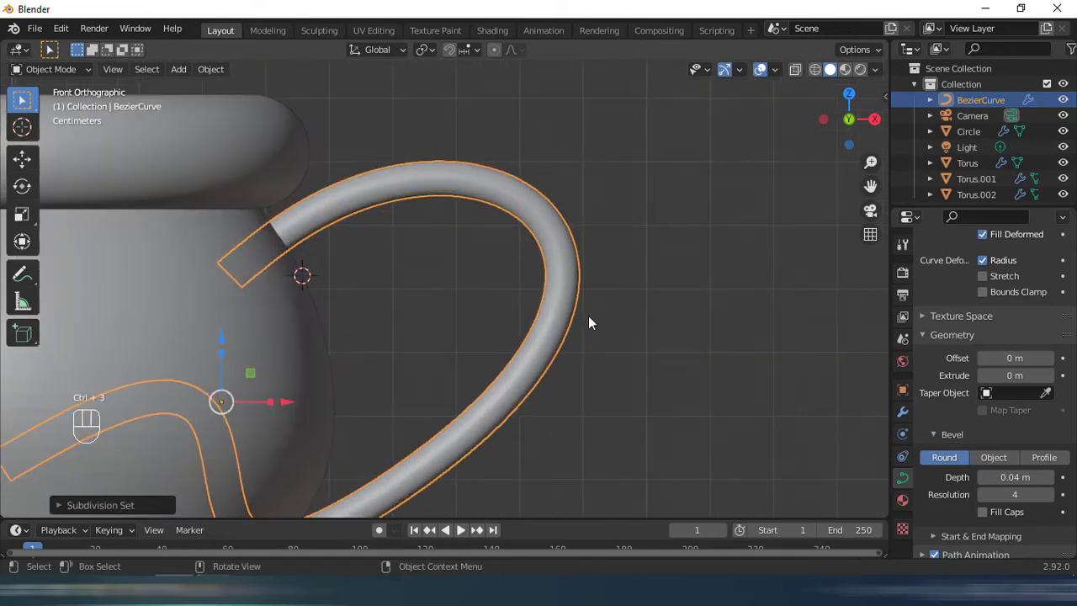
{"action": "left_click", "coordinate": [591, 319]}
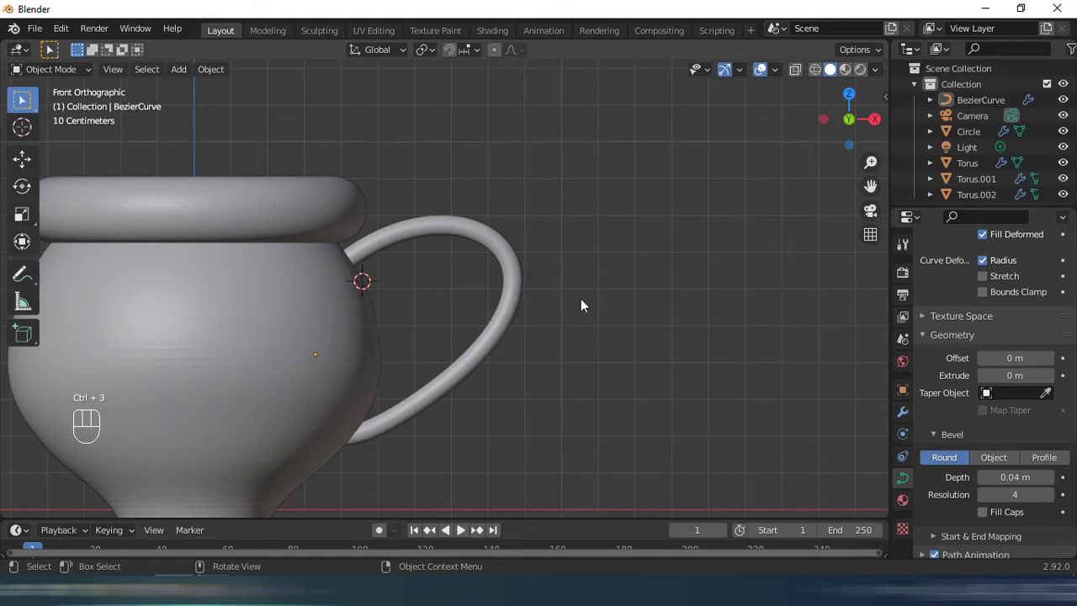
{"action": "left_click_drag", "start_coordinate": [571, 289], "coordinate": [541, 300]}
{"action": "left_click_drag", "start_coordinate": [551, 304], "coordinate": [607, 297]}
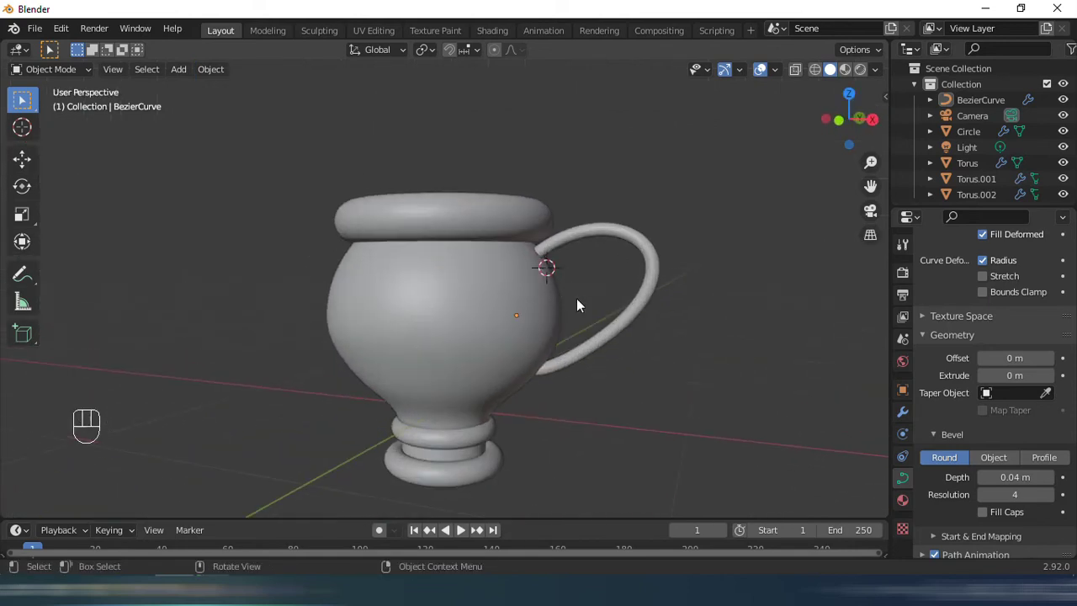
{"action": "key", "text": "Tab"}
{"action": "key", "text": "Tab"}
{"action": "middle_click", "coordinate": [634, 313]}
{"action": "left_click", "coordinate": [637, 312]}
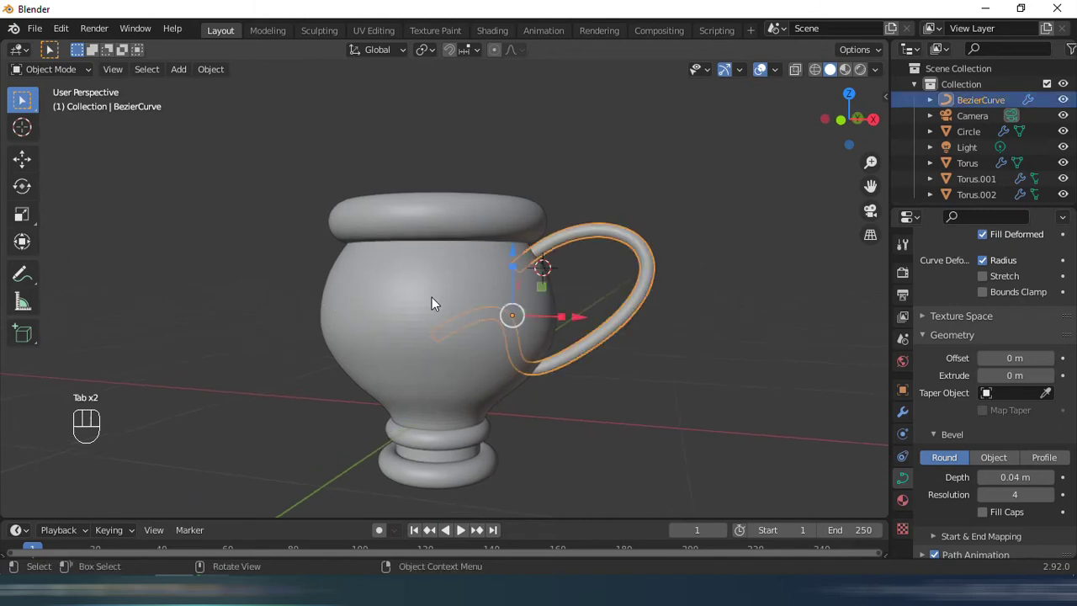
Add a Mirror modifier to the handle curve with the Circle cup body as mirror object, giving a second handle.
{"action": "left_click", "coordinate": [436, 304]}
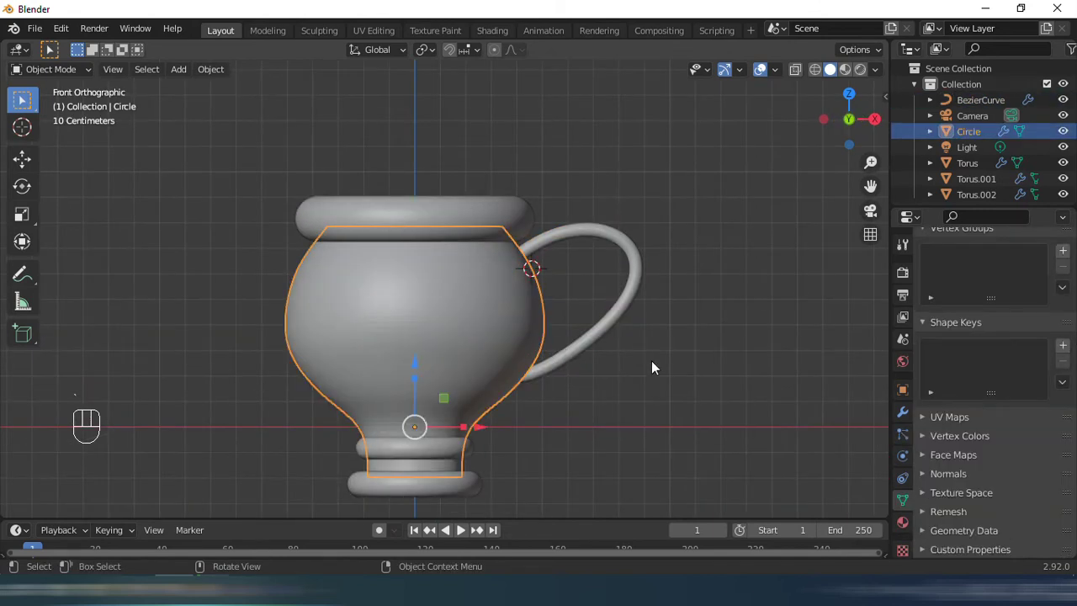
{"action": "left_click_drag", "start_coordinate": [633, 310], "coordinate": [650, 329]}
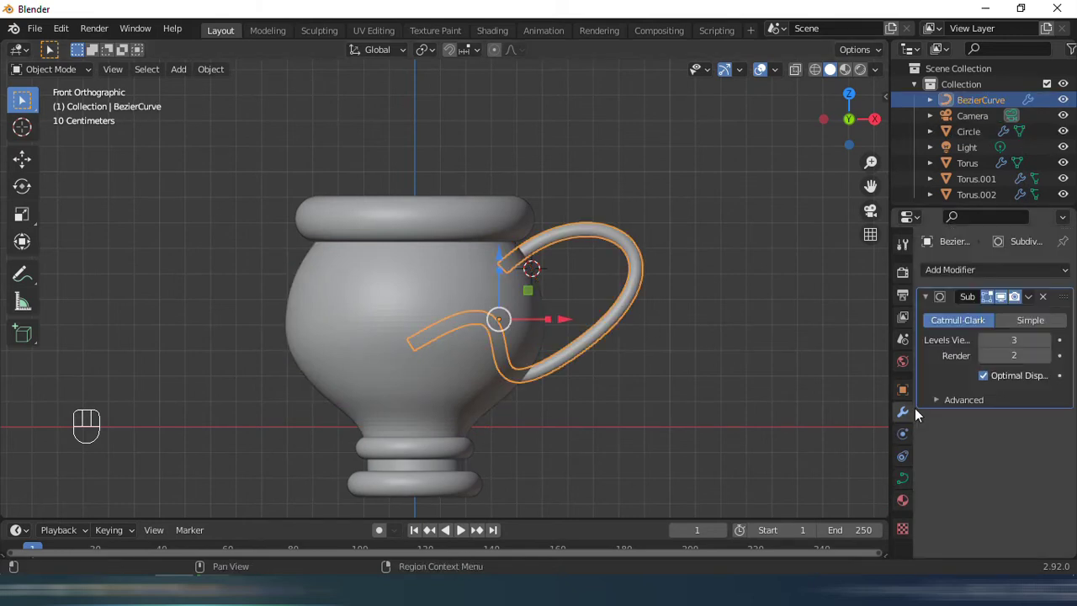
{"action": "left_click_drag", "start_coordinate": [971, 267], "coordinate": [851, 438]}
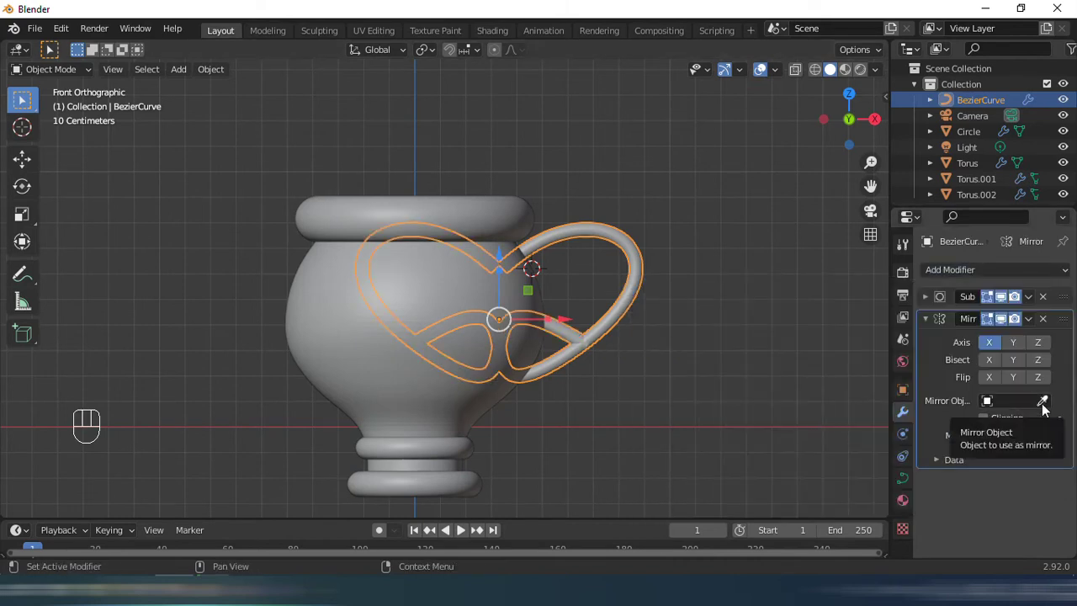
{"action": "left_click", "coordinate": [1048, 407]}
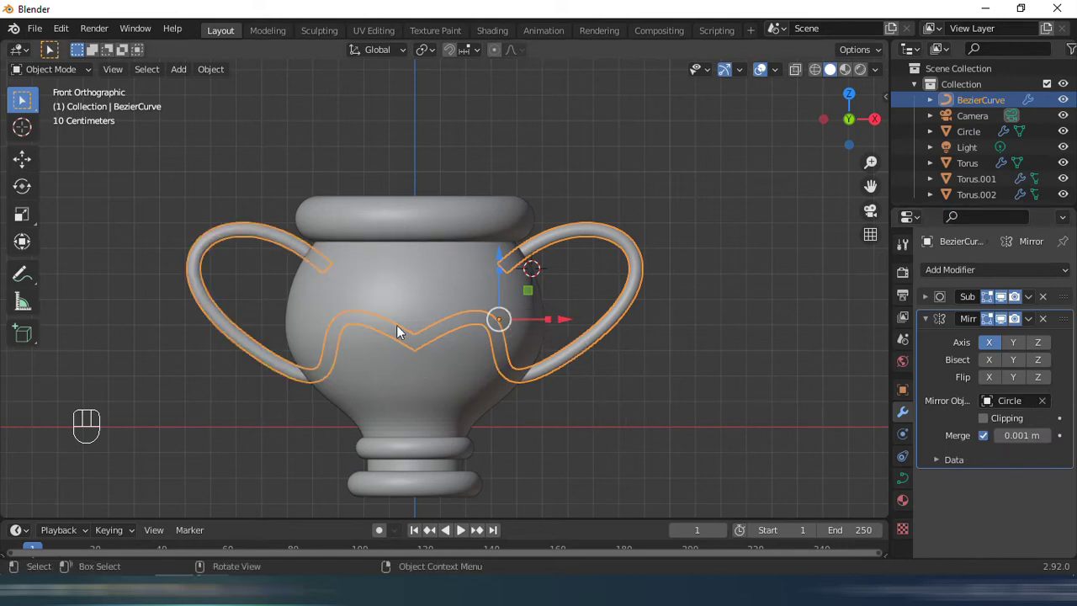
{"action": "left_click_drag", "start_coordinate": [649, 326], "coordinate": [645, 320]}
{"action": "left_click_drag", "start_coordinate": [613, 310], "coordinate": [725, 310]}
Resize the handle curve and check both handles around the trophy.
{"action": "key", "text": "s"}
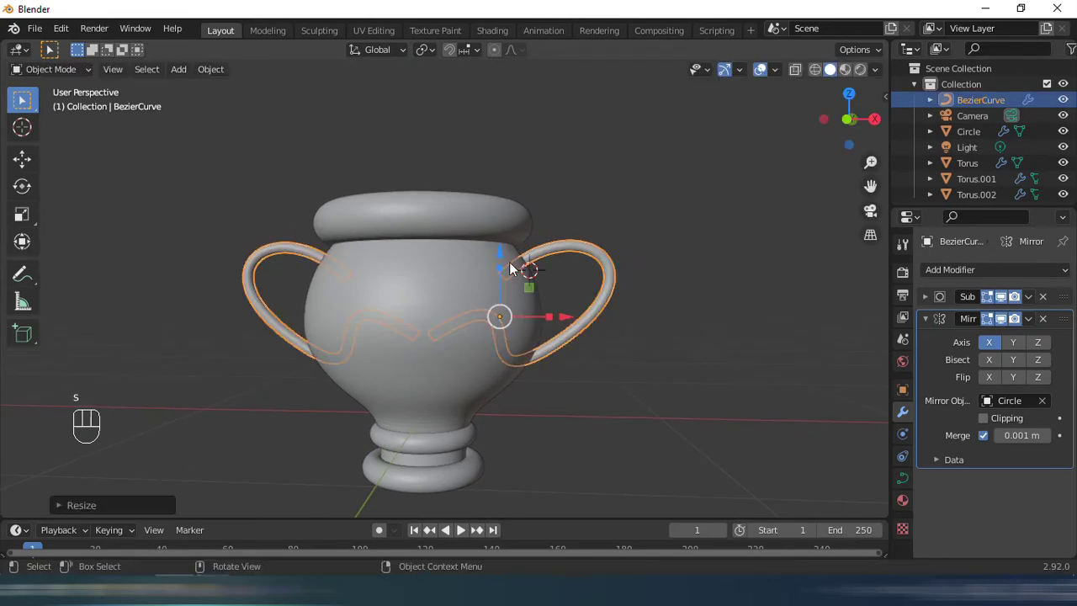
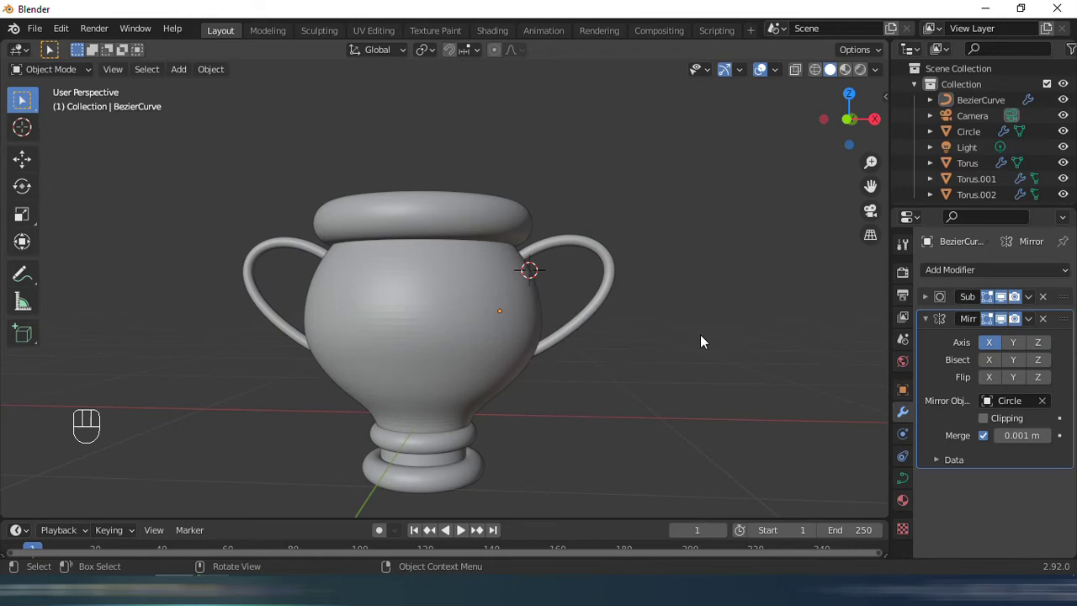
{"action": "left_click_drag", "start_coordinate": [690, 334], "coordinate": [687, 334]}
{"action": "left_click_drag", "start_coordinate": [645, 328], "coordinate": [521, 354]}
{"action": "left_click", "coordinate": [560, 337]}
{"action": "left_click_drag", "start_coordinate": [671, 324], "coordinate": [653, 331]}
{"action": "left_click_drag", "start_coordinate": [650, 334], "coordinate": [701, 330]}
{"action": "left_click", "coordinate": [931, 321]}
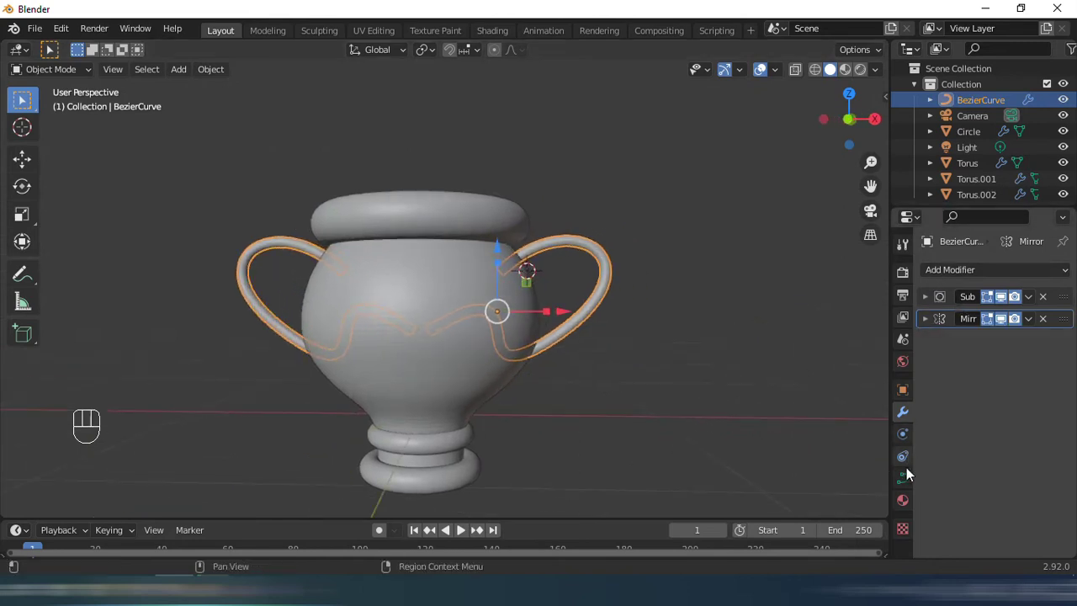
Raise the handles' bevel depth to 0.05 m, save the file and switch to the front view.
{"action": "left_click", "coordinate": [912, 490]}
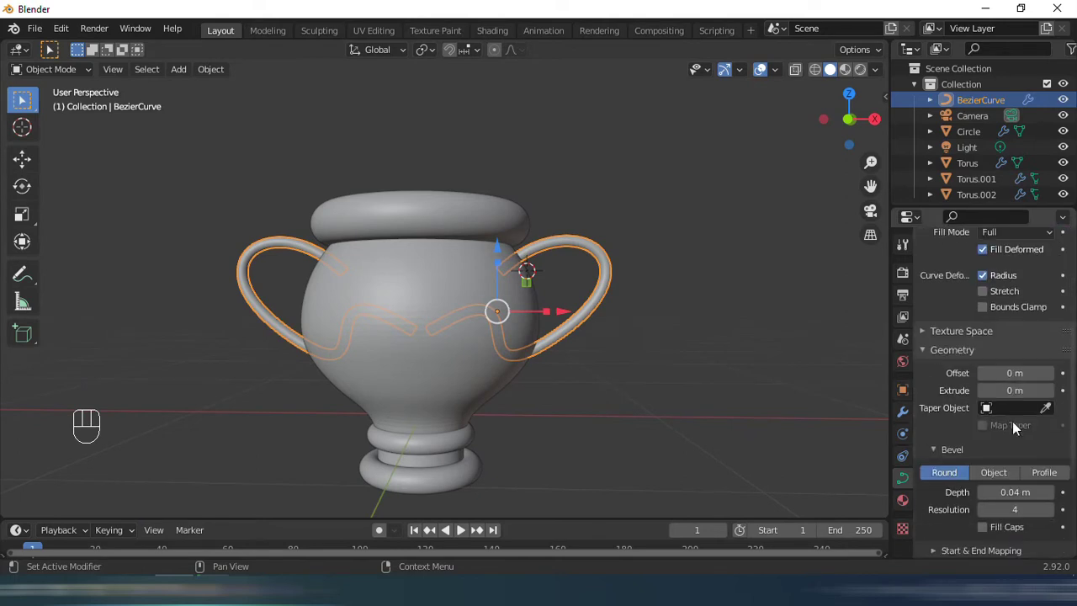
{"action": "left_click", "coordinate": [1052, 467]}
{"action": "left_click", "coordinate": [722, 372]}
{"action": "key", "text": "ctrl+s"}
{"action": "left_click_drag", "start_coordinate": [496, 361], "coordinate": [542, 280]}
{"action": "middle_click", "coordinate": [514, 346]}
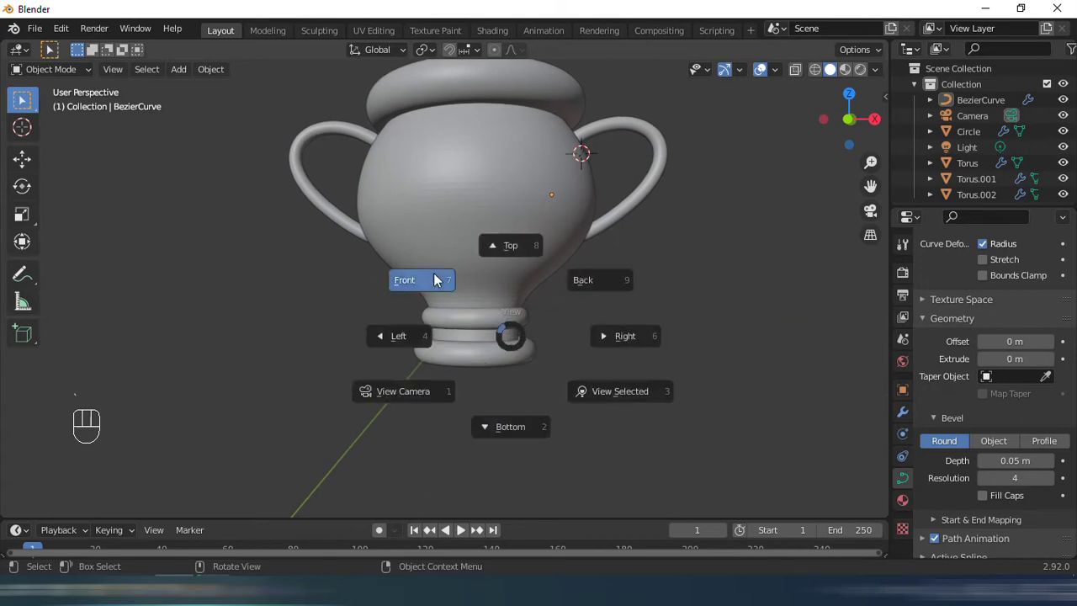
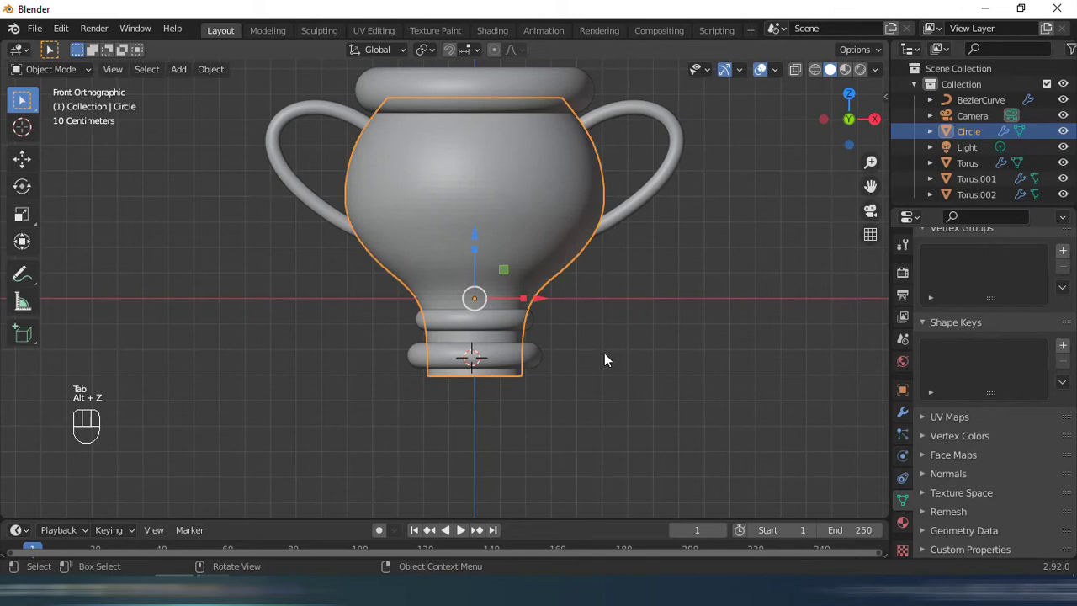
Undo the stray edits and add a new cube mesh via Shift+A.
{"action": "key", "text": "ctrl+z"}
{"action": "key", "text": "ctrl+z"}
{"action": "key", "text": "shift+a"}
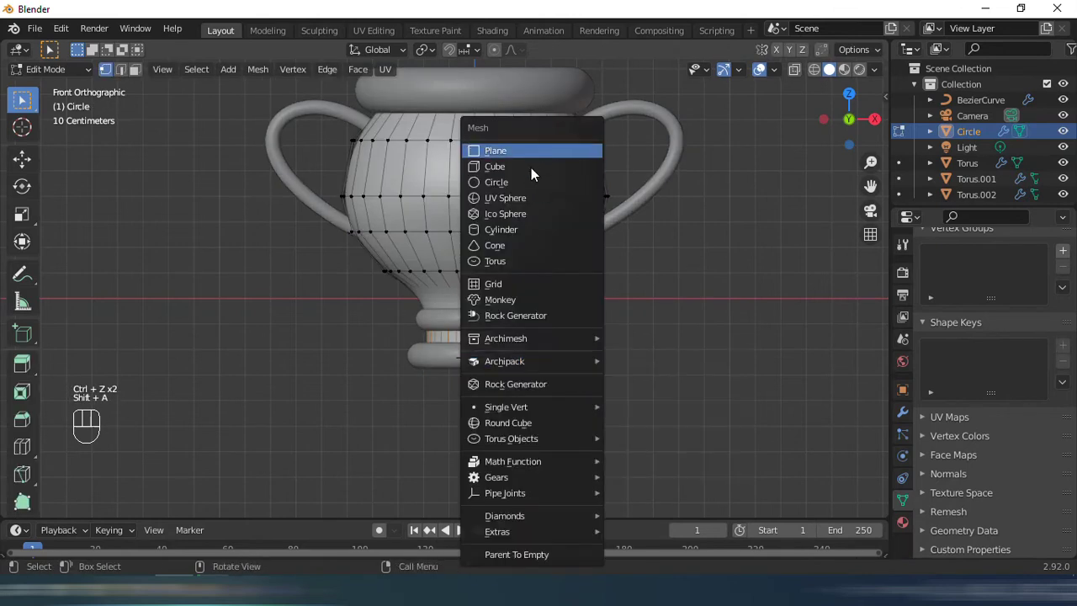
{"action": "key", "text": "Tab"}
{"action": "left_click", "coordinate": [615, 343]}
{"action": "key", "text": "Tab"}
{"action": "key", "text": "Tab"}
{"action": "key", "text": "shift+a"}
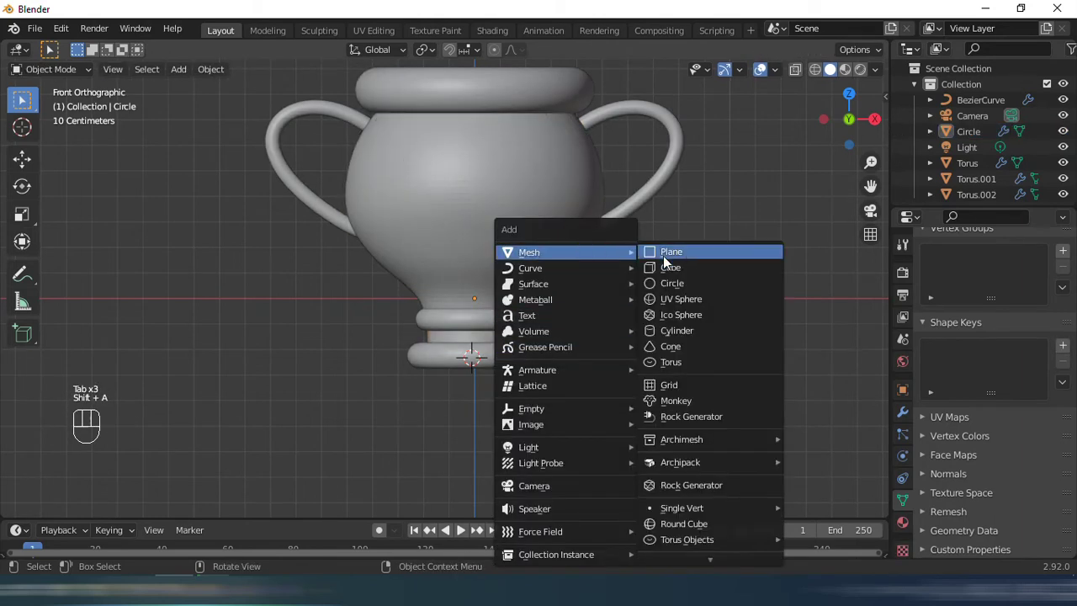
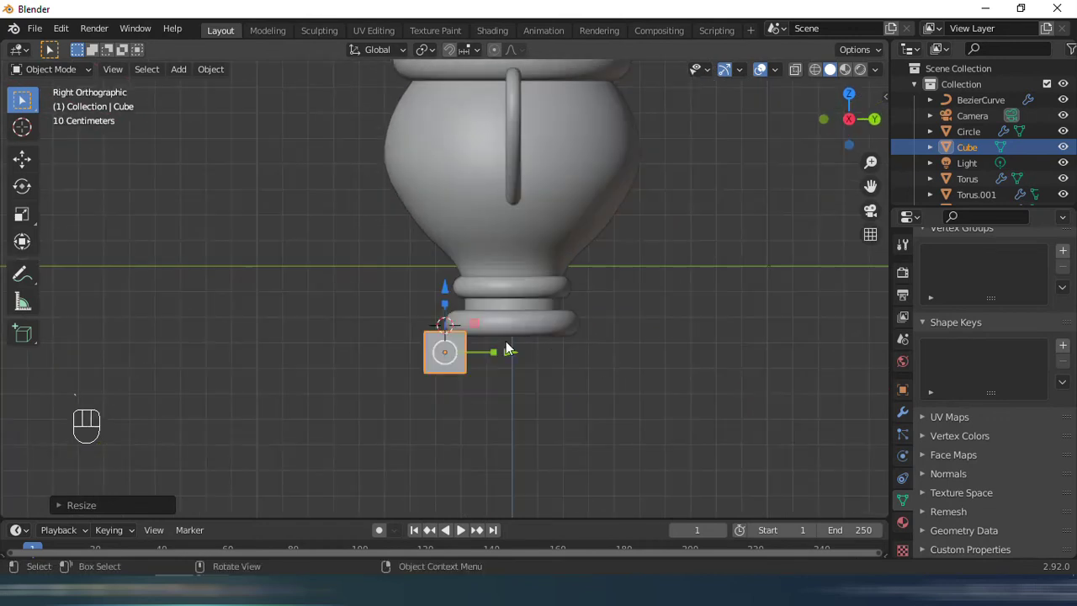
Move the cube under the trophy foot and scale it into a wide, flat slab.
{"action": "left_click_drag", "start_coordinate": [517, 359], "coordinate": [579, 356]}
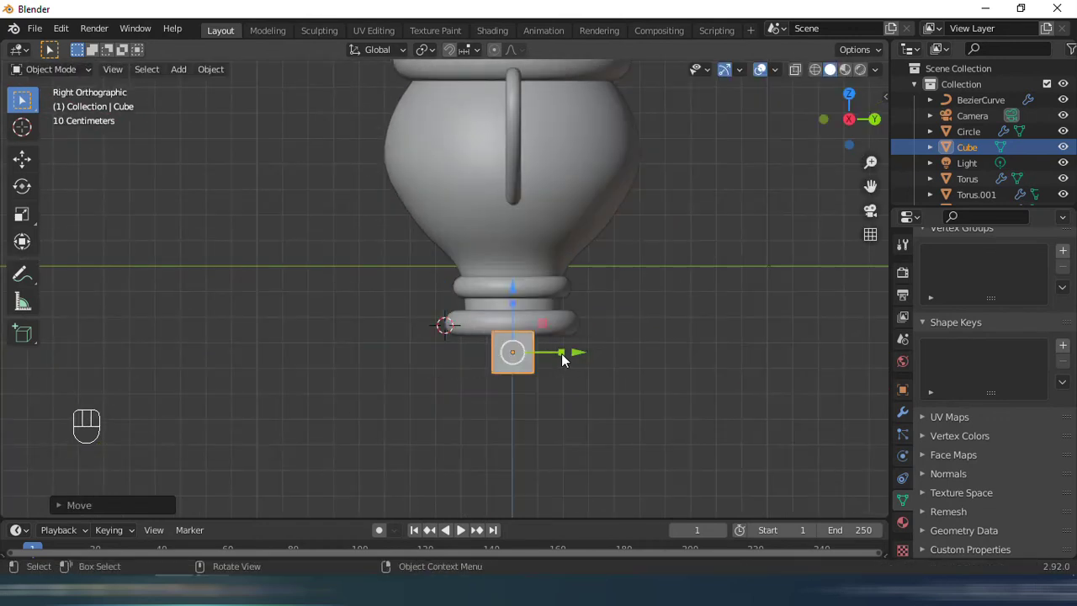
{"action": "left_click_drag", "start_coordinate": [574, 356], "coordinate": [523, 278]}
{"action": "left_click_drag", "start_coordinate": [487, 274], "coordinate": [630, 266]}
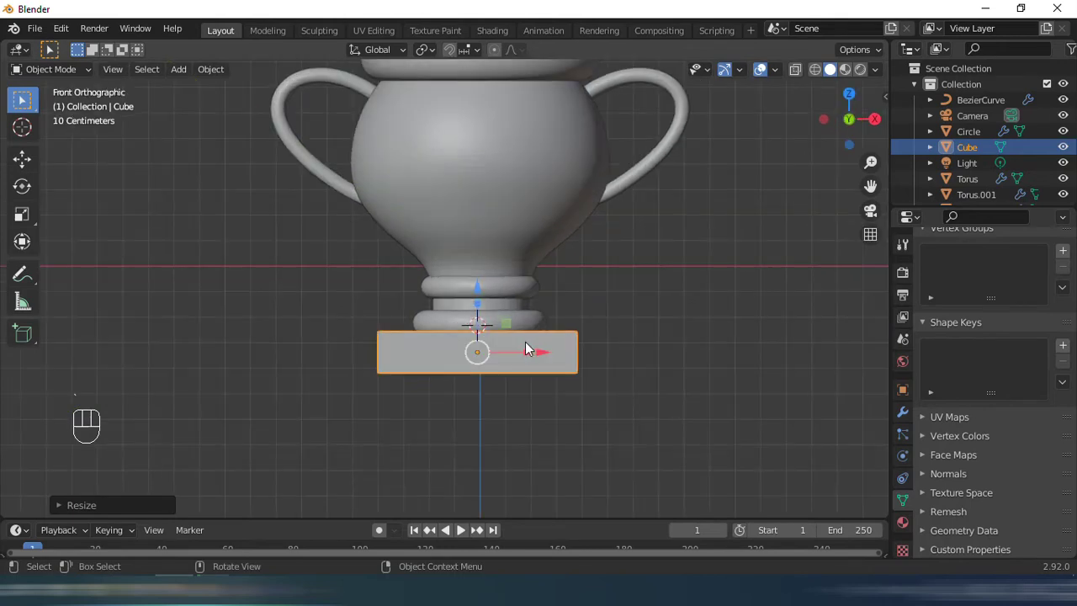
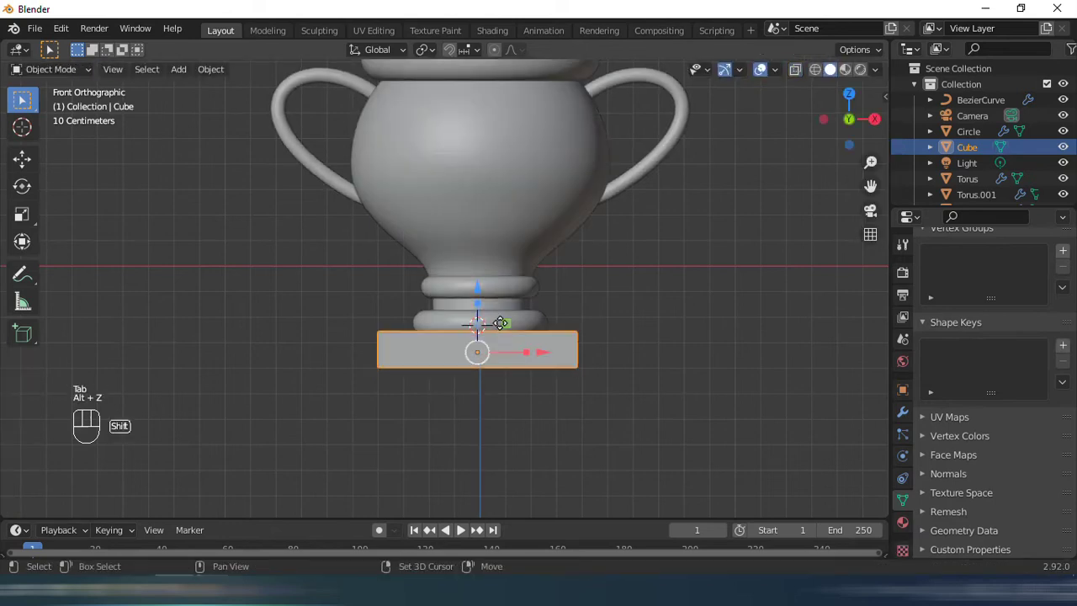
Duplicate the base slab with Shift+D and position the copy beneath the first block.
{"action": "key", "text": "shift+d"}
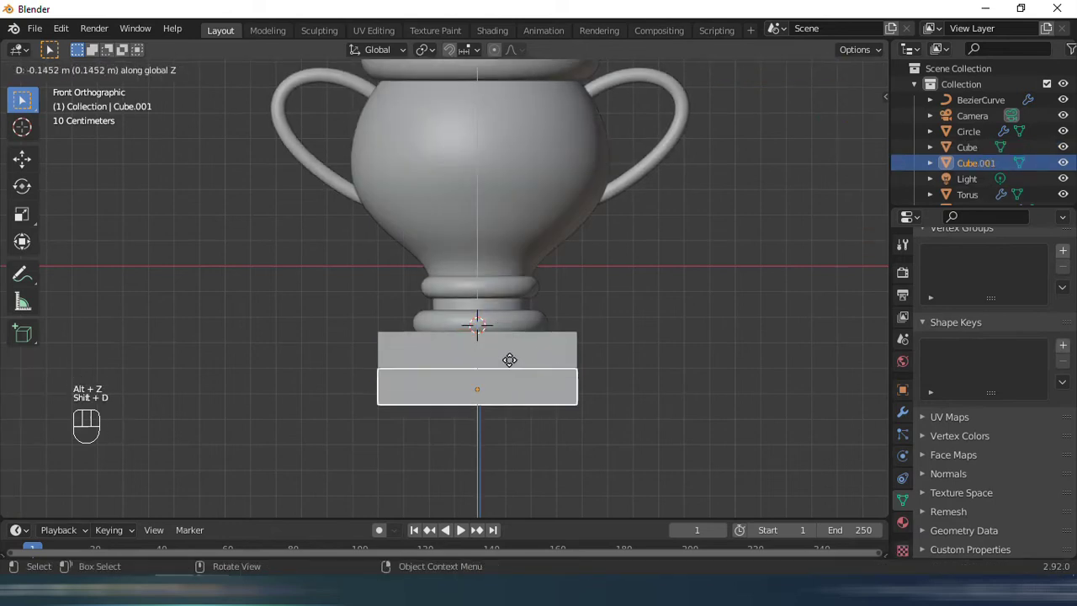
{"action": "left_click_drag", "start_coordinate": [598, 364], "coordinate": [612, 353]}
{"action": "left_click_drag", "start_coordinate": [558, 371], "coordinate": [669, 342]}
{"action": "left_click_drag", "start_coordinate": [670, 332], "coordinate": [550, 370]}
{"action": "key", "text": "ctrl+z"}
{"action": "left_click_drag", "start_coordinate": [608, 357], "coordinate": [594, 356]}
{"action": "left_click_drag", "start_coordinate": [614, 377], "coordinate": [624, 366]}
{"action": "left_click_drag", "start_coordinate": [581, 367], "coordinate": [699, 401]}
{"action": "left_click_drag", "start_coordinate": [771, 401], "coordinate": [765, 380]}
{"action": "left_click", "coordinate": [753, 383]}
Scale the lower block so it is wider than the top tier.
{"action": "left_click_drag", "start_coordinate": [685, 391], "coordinate": [652, 404]}
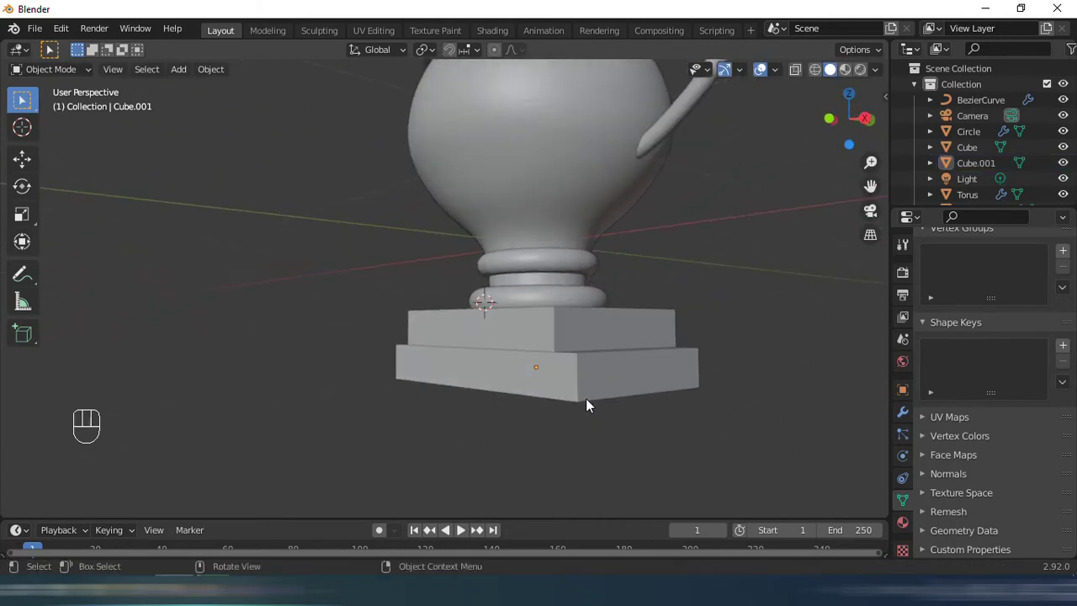
{"action": "left_click_drag", "start_coordinate": [562, 412], "coordinate": [539, 439]}
{"action": "key", "text": "ctrl+z"}
{"action": "key", "text": "ctrl+z"}
{"action": "key", "text": "s"}
{"action": "left_click_drag", "start_coordinate": [638, 405], "coordinate": [606, 444]}
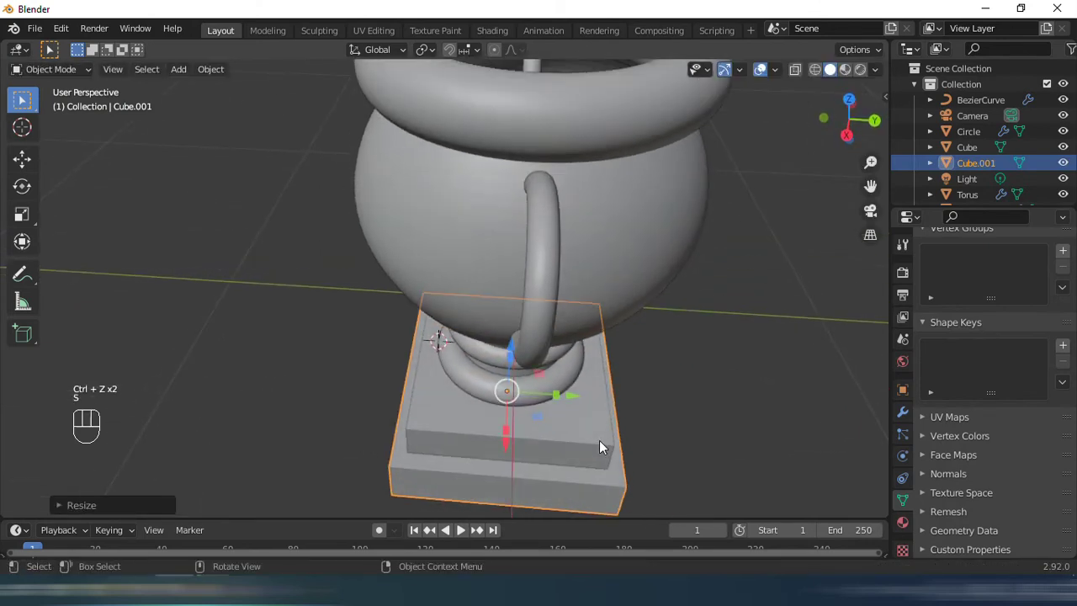
{"action": "left_click_drag", "start_coordinate": [594, 411], "coordinate": [581, 377]}
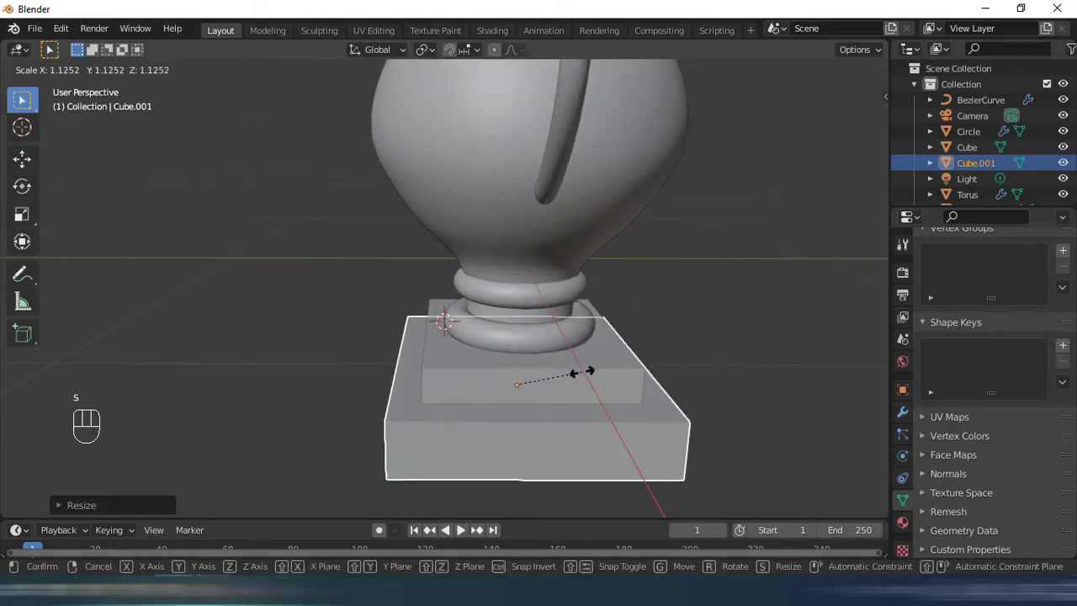
{"action": "key", "text": "s"}
{"action": "left_click_drag", "start_coordinate": [531, 377], "coordinate": [708, 360]}
{"action": "left_click", "coordinate": [708, 360]}
Widen the lower base block further in front view to form the stepped base.
{"action": "left_click_drag", "start_coordinate": [685, 351], "coordinate": [681, 356]}
{"action": "left_click_drag", "start_coordinate": [680, 344], "coordinate": [661, 400]}
{"action": "left_click_drag", "start_coordinate": [682, 377], "coordinate": [714, 354]}
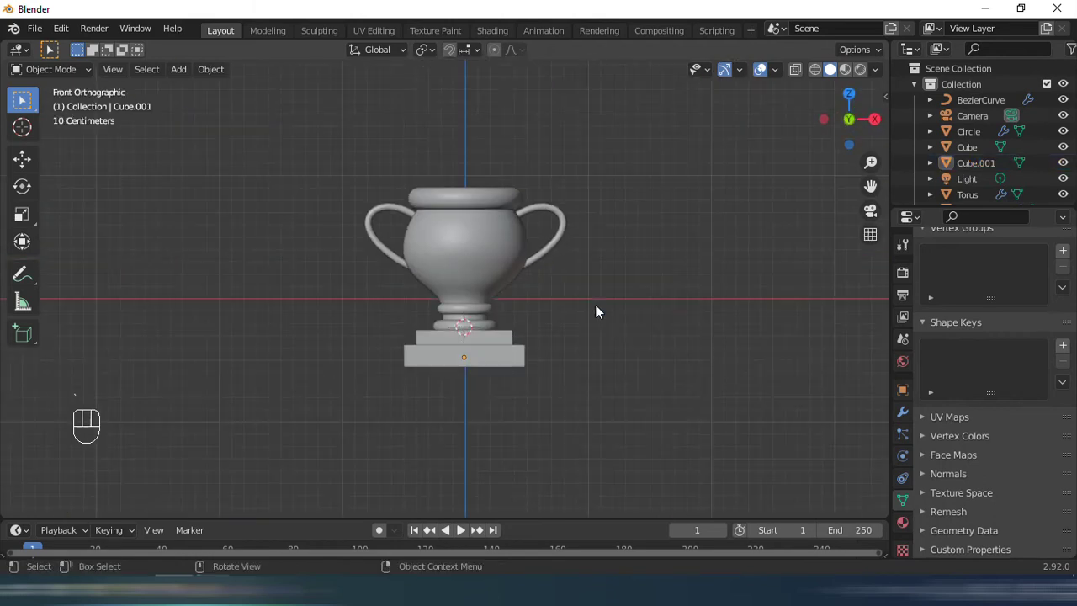
{"action": "left_click", "coordinate": [557, 371]}
{"action": "left_click", "coordinate": [533, 408]}
{"action": "key", "text": "s"}
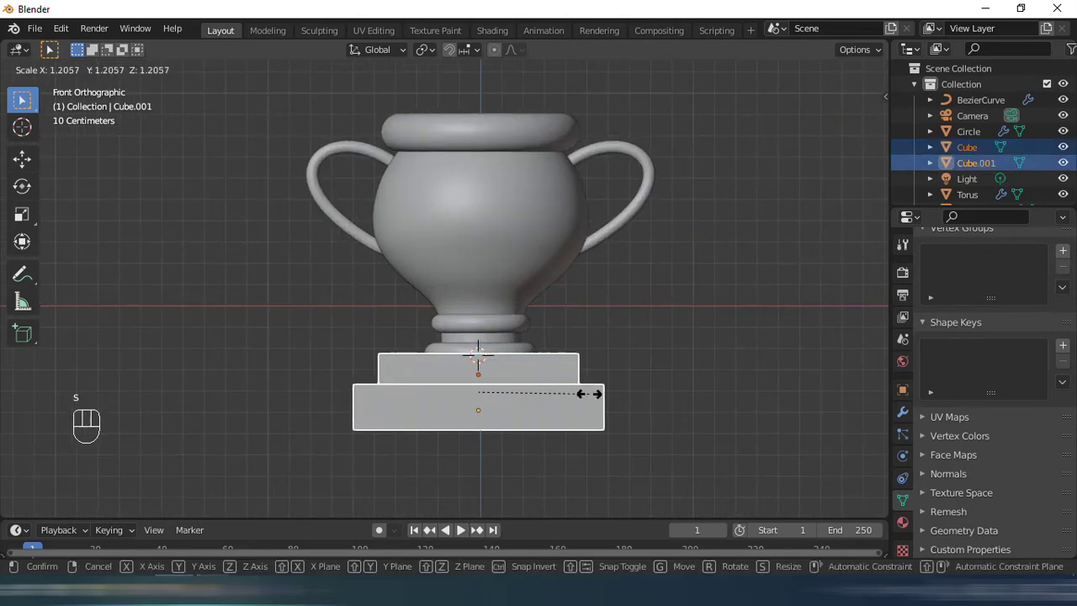
{"action": "left_click_drag", "start_coordinate": [484, 329], "coordinate": [546, 337]}
{"action": "left_click_drag", "start_coordinate": [582, 327], "coordinate": [501, 351]}
{"action": "left_click_drag", "start_coordinate": [561, 345], "coordinate": [566, 215]}
{"action": "left_click_drag", "start_coordinate": [574, 300], "coordinate": [565, 301]}
{"action": "left_click_drag", "start_coordinate": [587, 289], "coordinate": [661, 309]}
Orbit into perspective and select the upper base block.
{"action": "middle_click", "coordinate": [528, 293]}
{"action": "left_click", "coordinate": [543, 297]}
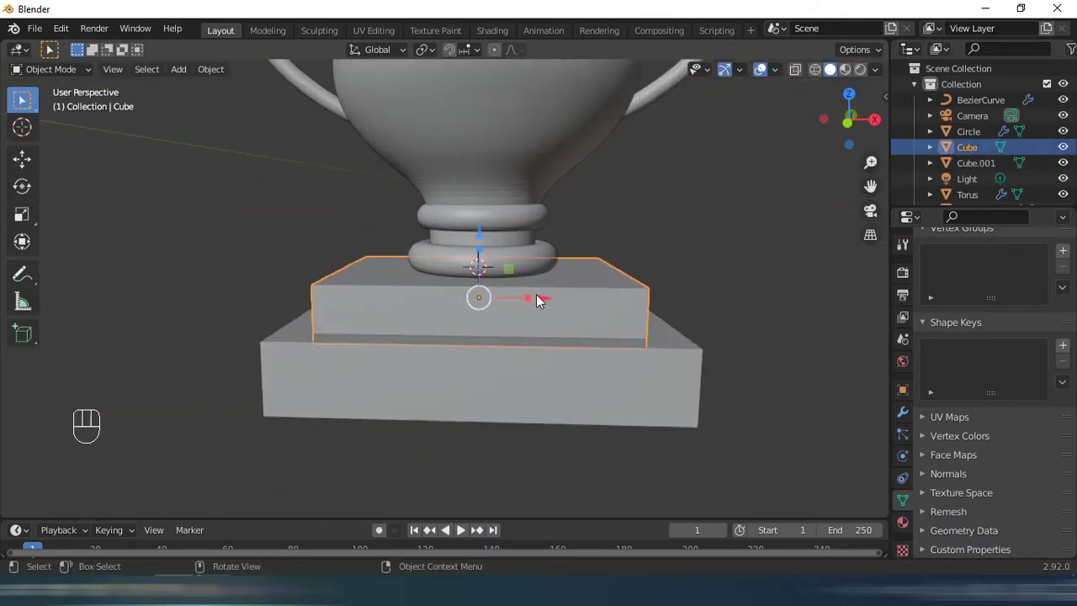
{"action": "middle_click", "coordinate": [466, 310]}
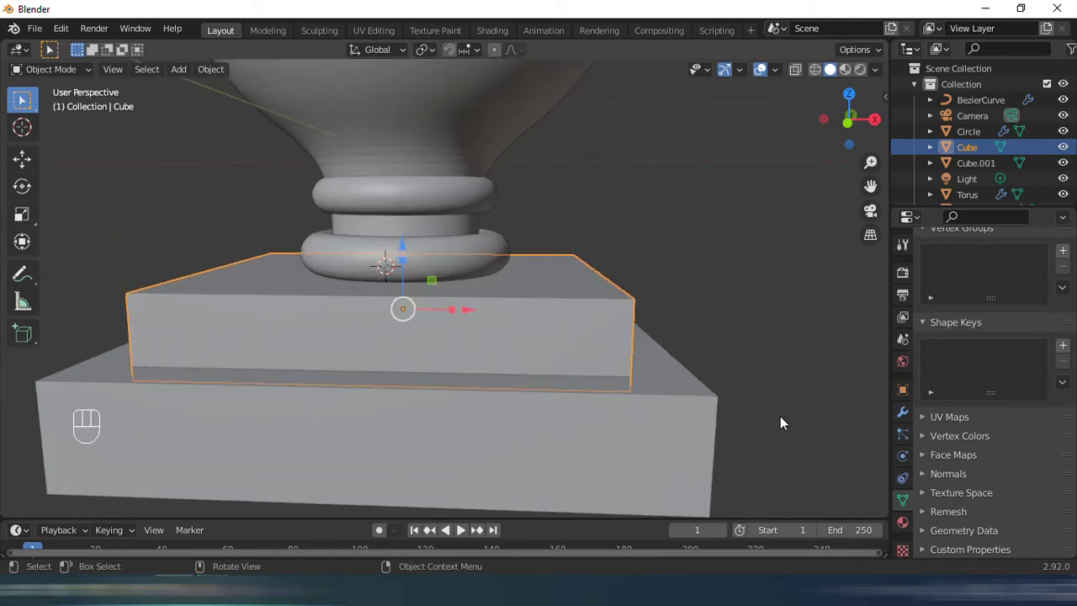
Add Bevel (0.07 m, 3 segments) and Subdivision to Cube, then copy modifiers to Cube.001 with Ctrl+L.
{"action": "left_click_drag", "start_coordinate": [973, 282], "coordinate": [774, 341]}
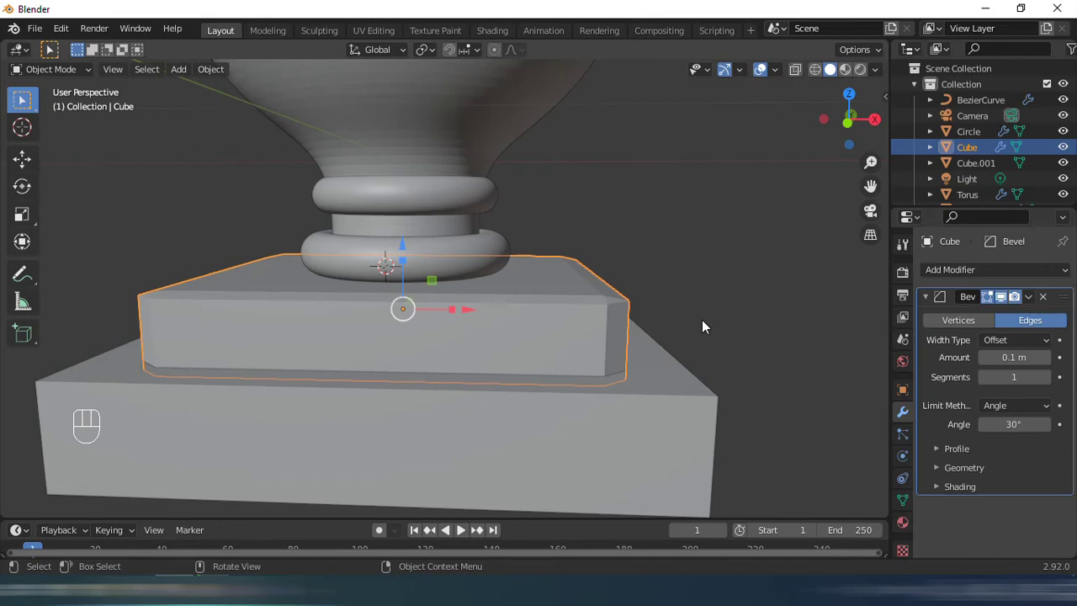
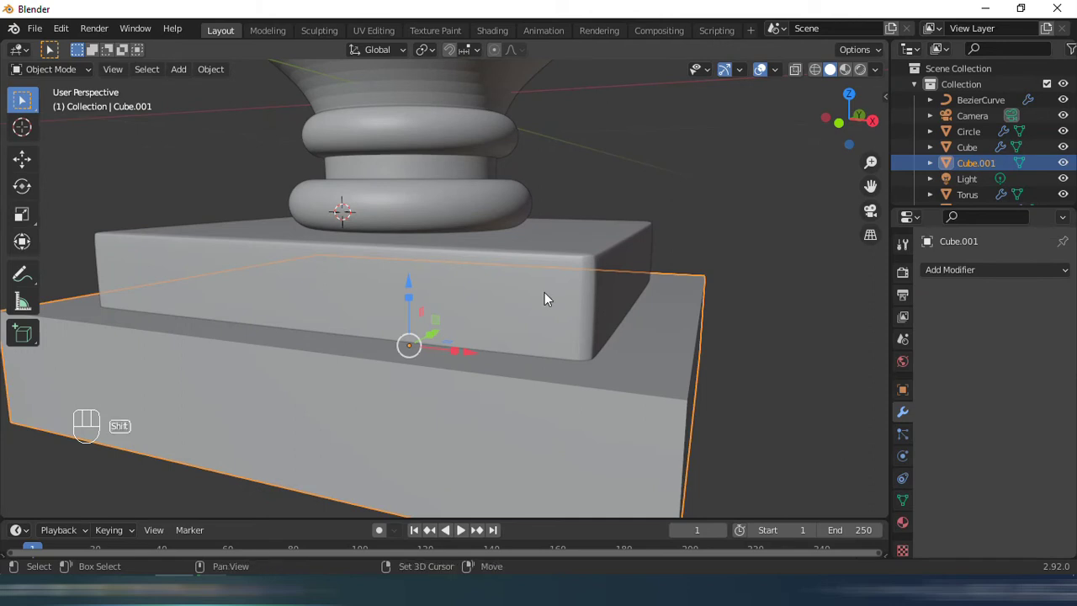
{"action": "left_click", "coordinate": [745, 353]}
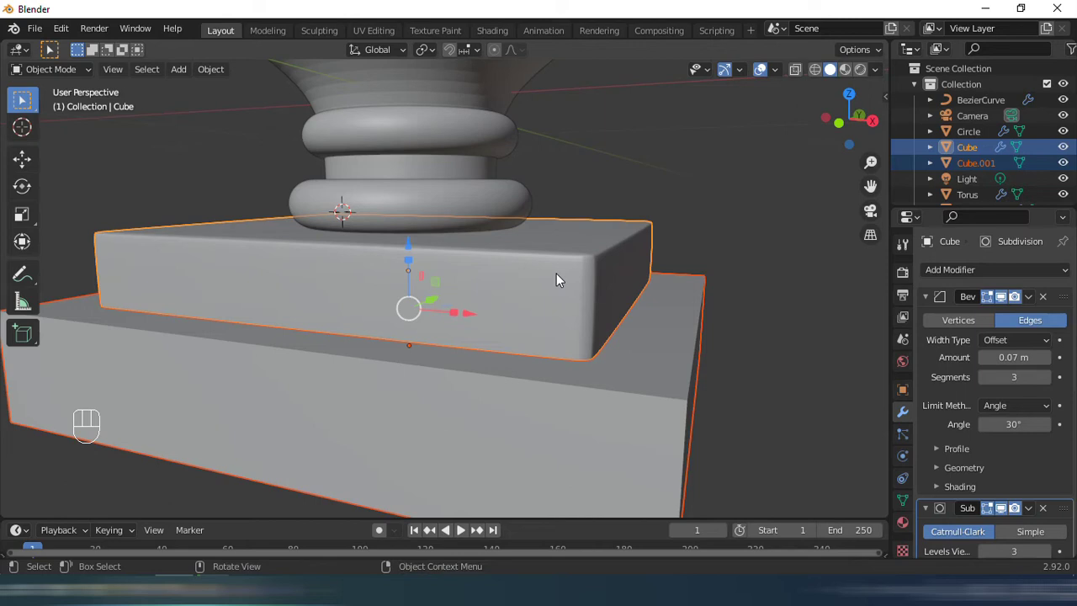
{"action": "key", "text": "ctrl+l"}
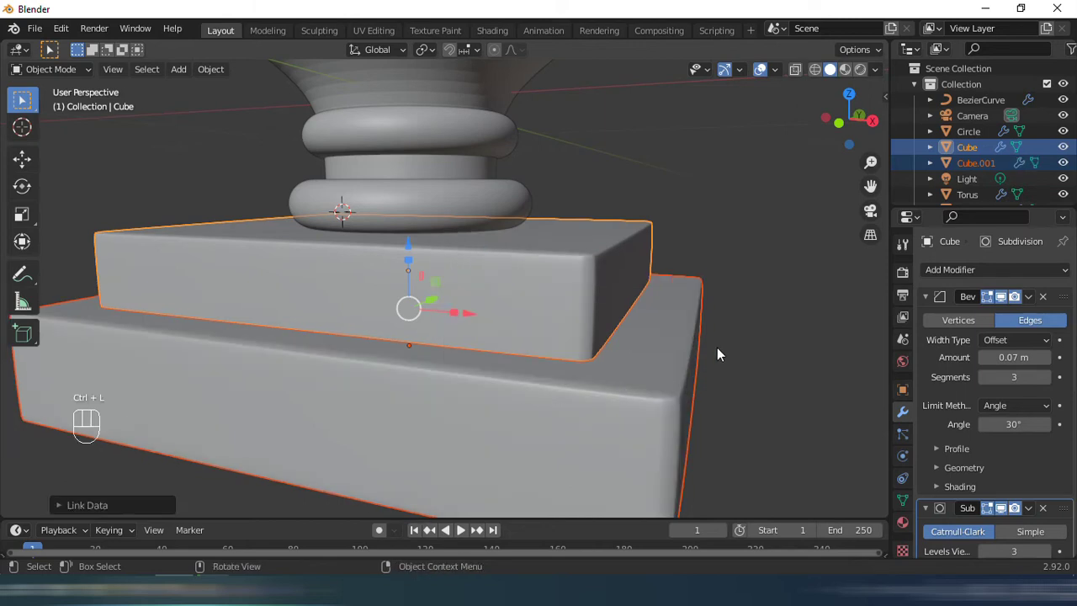
{"action": "left_click", "coordinate": [633, 297]}
{"action": "left_click", "coordinate": [738, 329]}
Inspect the rounded base, select the lower block and view it from the front.
{"action": "left_click_drag", "start_coordinate": [474, 257], "coordinate": [528, 246]}
{"action": "left_click_drag", "start_coordinate": [480, 249], "coordinate": [476, 272]}
{"action": "middle_click", "coordinate": [446, 309]}
{"action": "left_click", "coordinate": [400, 329]}
{"action": "right_click", "coordinate": [415, 330]}
{"action": "key", "text": "shift+a"}
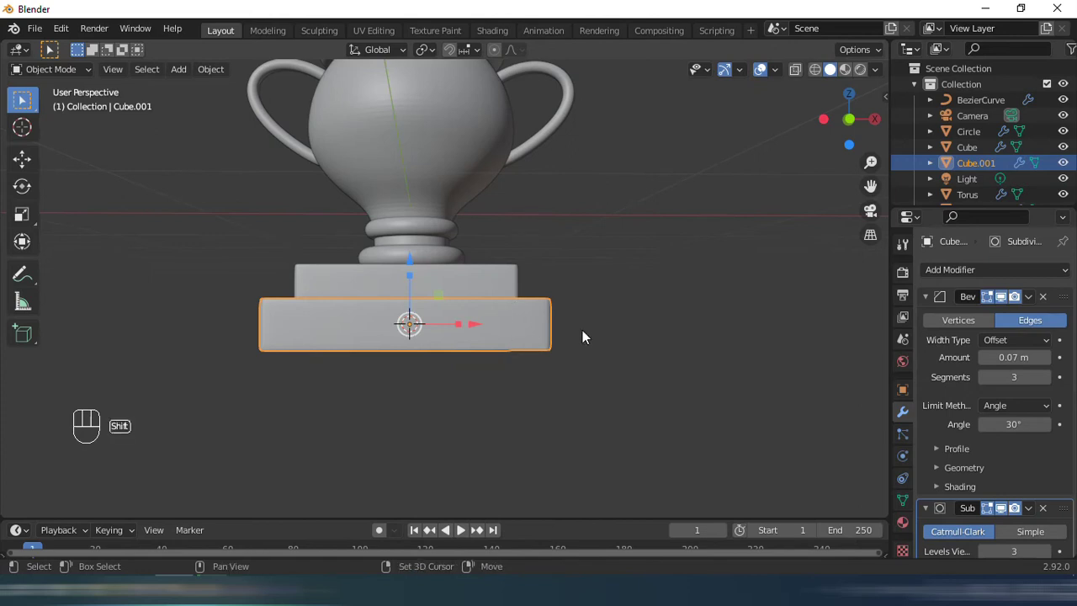
Duplicate Cube.001, shrink it to about half size and set it flush on the lower block's front face.
{"action": "key", "text": "shift+d"}
{"action": "key", "text": "s"}
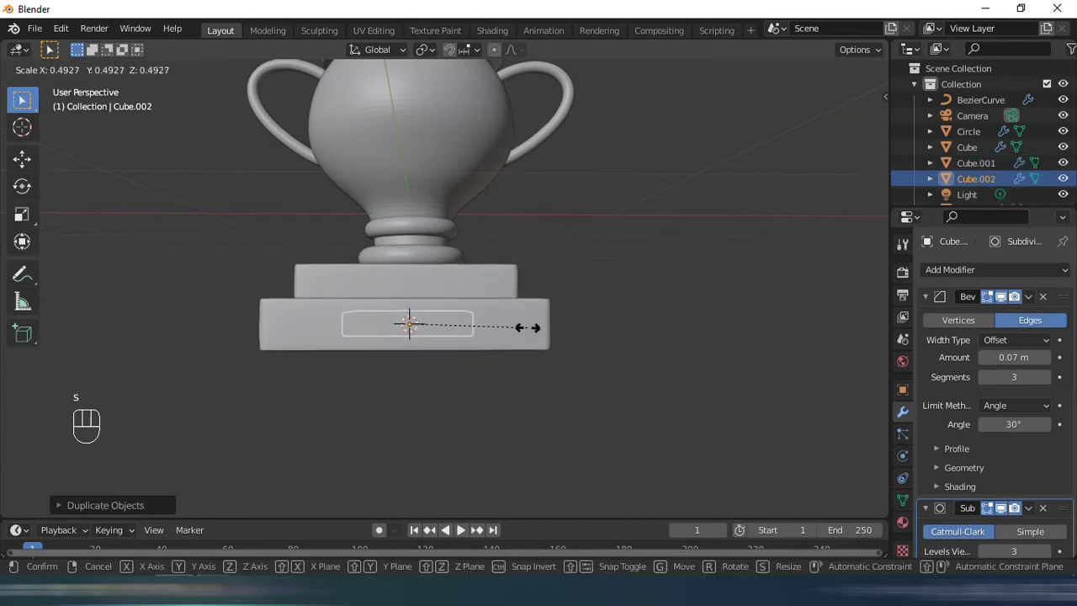
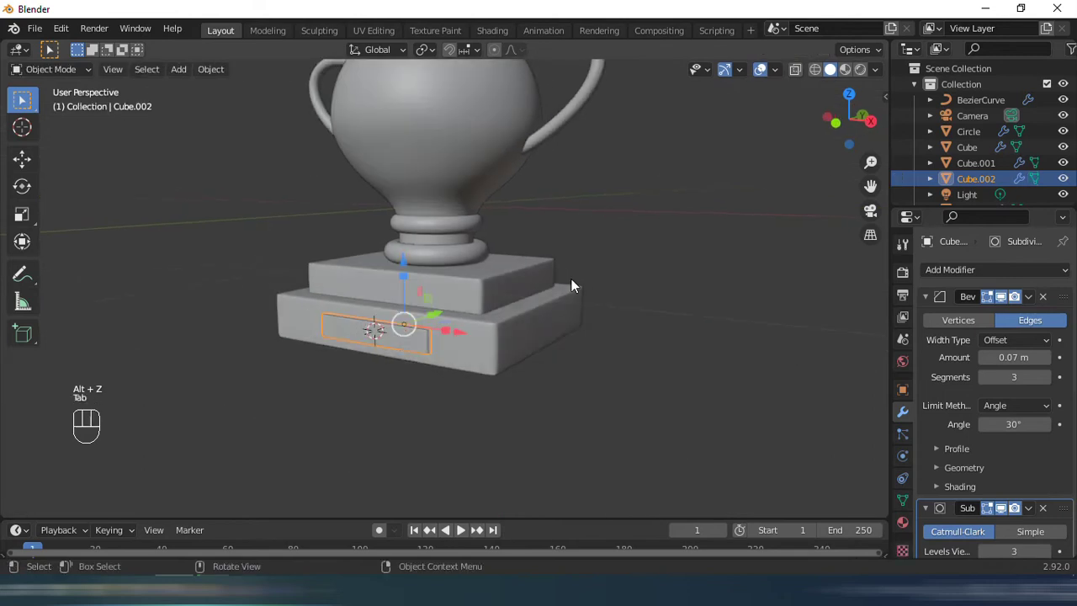
{"action": "key", "text": "Tab"}
{"action": "left_click_drag", "start_coordinate": [551, 350], "coordinate": [610, 339]}
{"action": "left_click", "coordinate": [613, 368]}
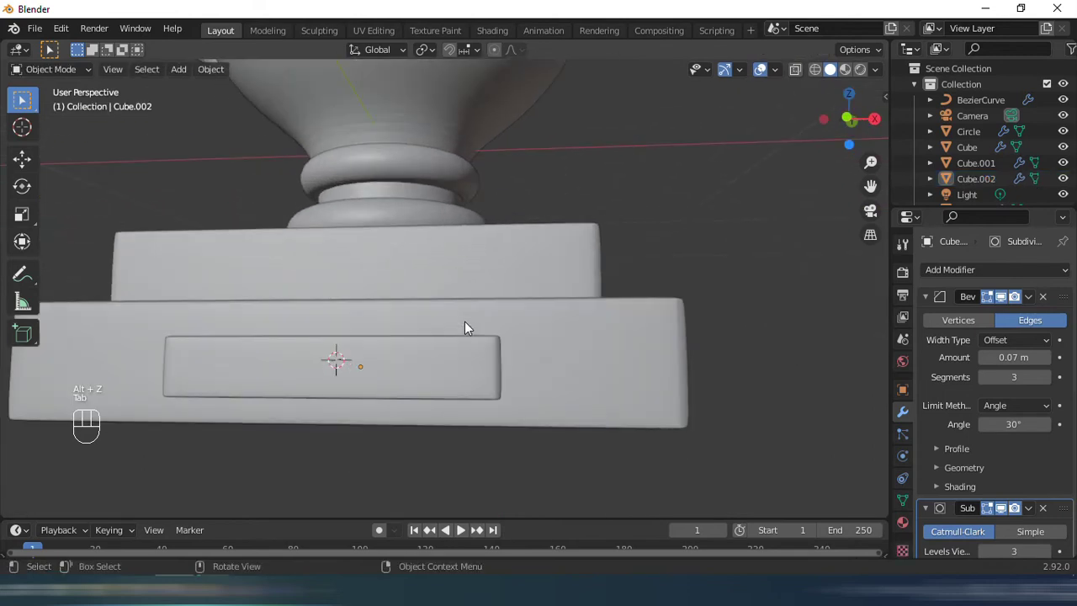
{"action": "middle_click", "coordinate": [474, 319]}
{"action": "middle_click", "coordinate": [487, 323]}
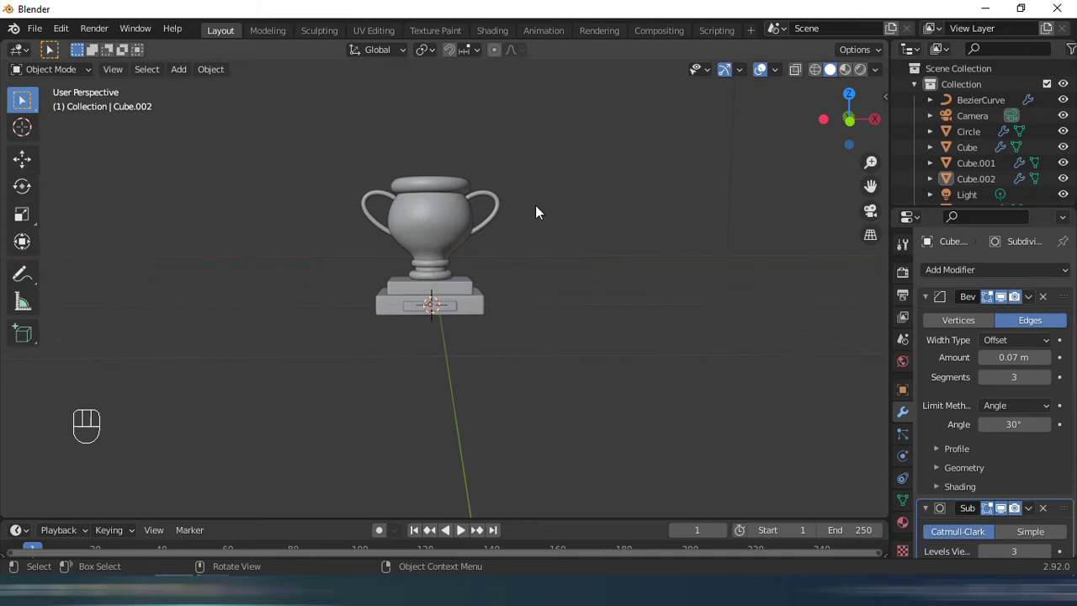
Select the cup and set its Solidify thickness to 0.06 m with Offset 0.
{"action": "left_click_drag", "start_coordinate": [525, 196], "coordinate": [500, 232]}
{"action": "left_click_drag", "start_coordinate": [443, 183], "coordinate": [461, 197]}
{"action": "left_click_drag", "start_coordinate": [524, 244], "coordinate": [605, 391]}
{"action": "left_click_drag", "start_coordinate": [962, 267], "coordinate": [738, 485]}
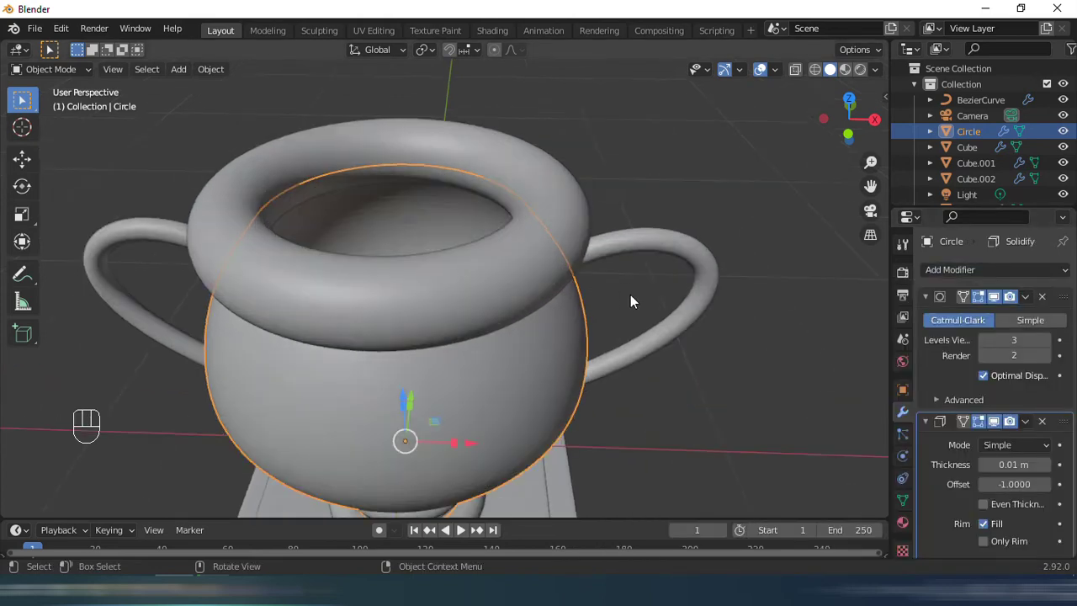
{"action": "left_click_drag", "start_coordinate": [648, 290], "coordinate": [649, 309]}
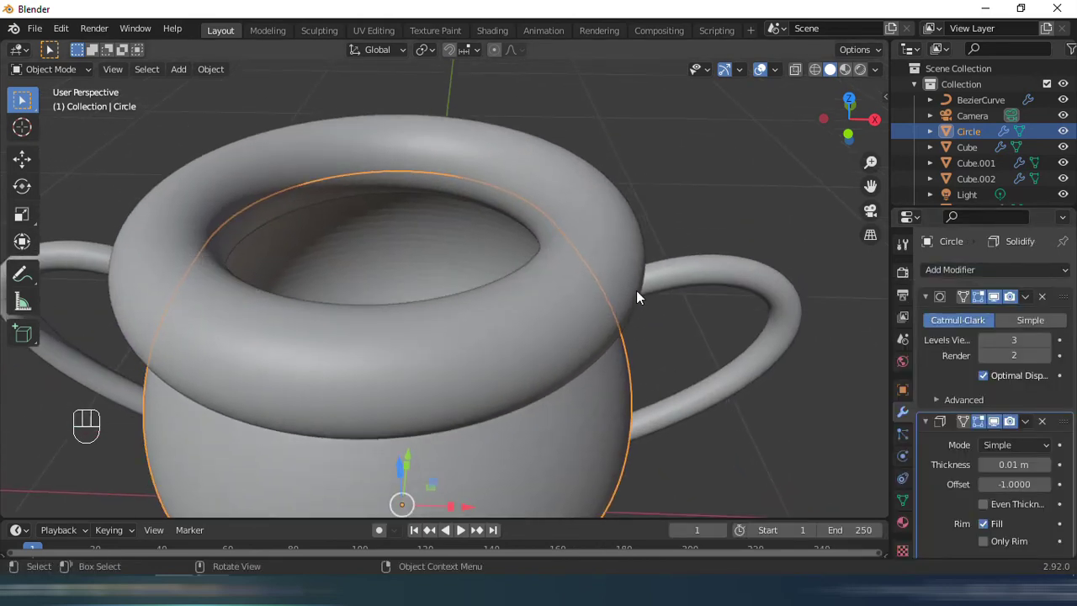
{"action": "middle_click", "coordinate": [670, 295]}
{"action": "middle_click", "coordinate": [558, 303]}
{"action": "left_click", "coordinate": [494, 238]}
{"action": "left_click_drag", "start_coordinate": [507, 250], "coordinate": [499, 300]}
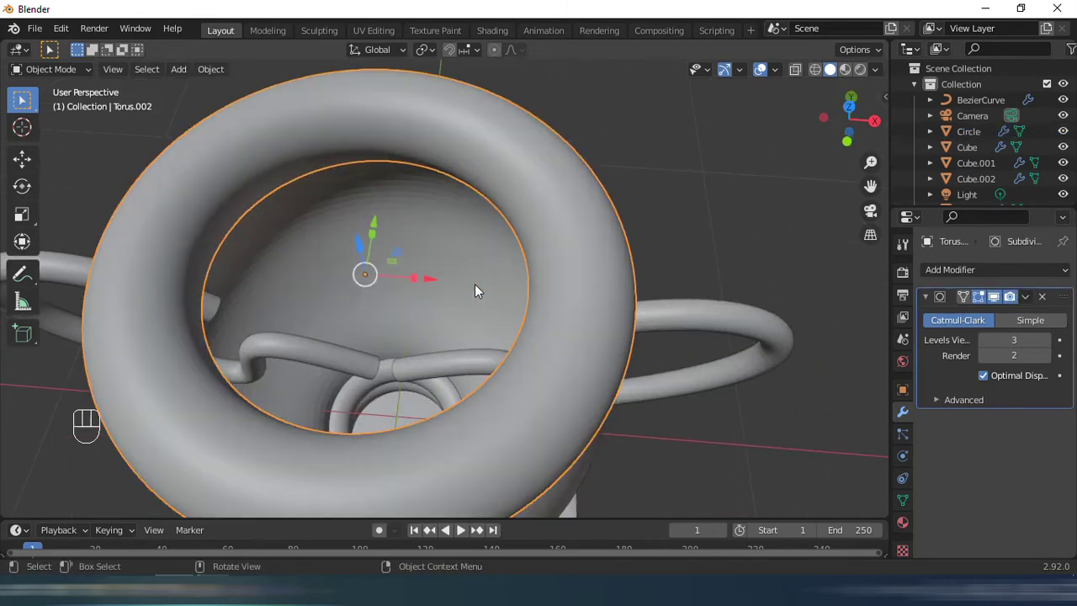
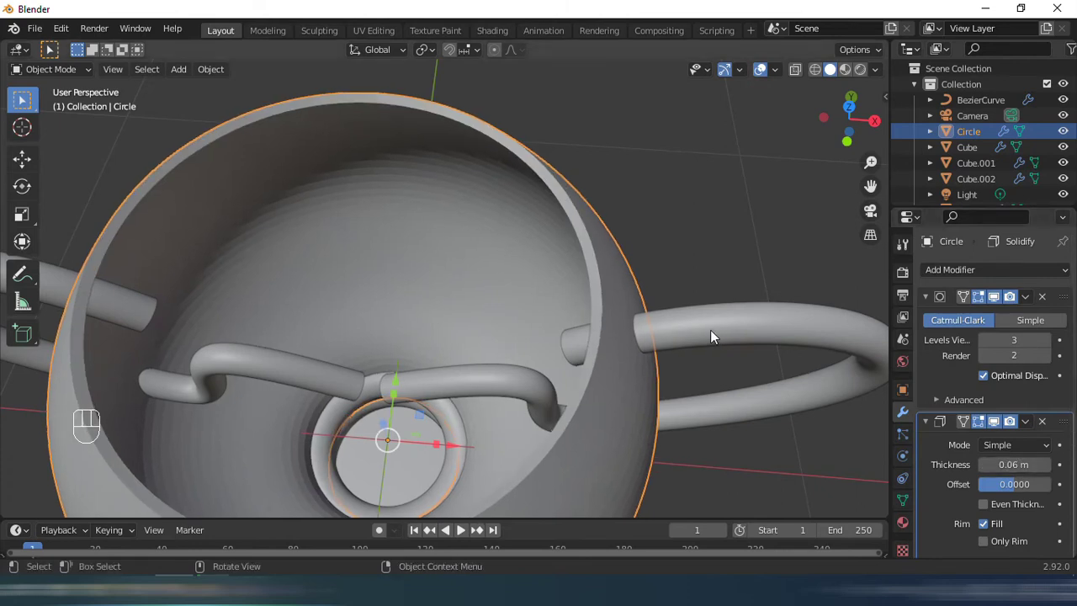
Add Ctrl+3 subdivision to the cup and unhide all objects with Alt+H.
{"action": "middle_click", "coordinate": [649, 275]}
{"action": "key", "text": "ctrl+3"}
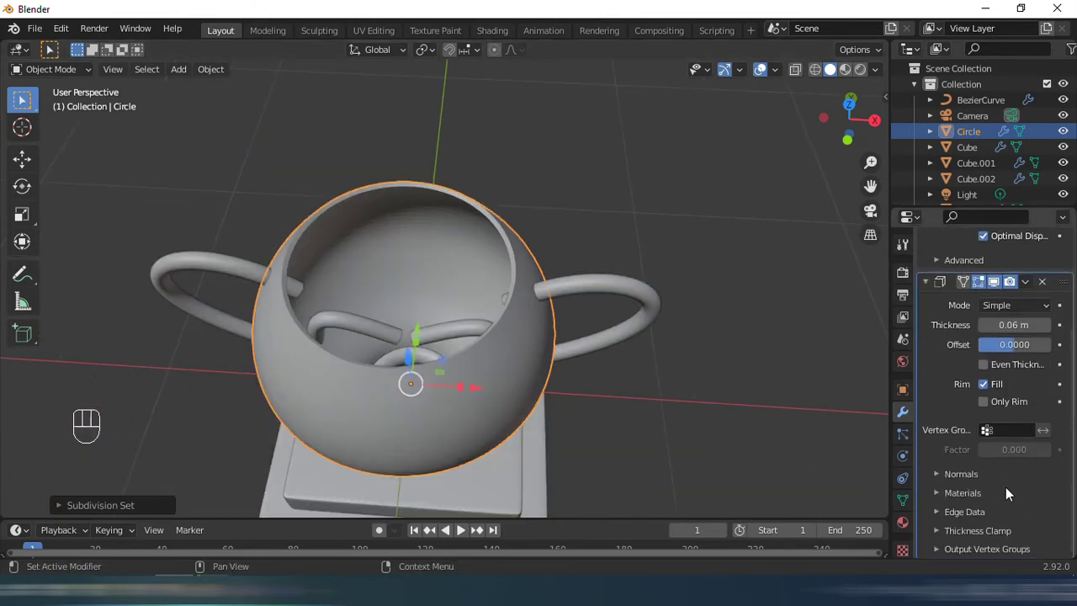
{"action": "left_click_drag", "start_coordinate": [561, 353], "coordinate": [579, 301]}
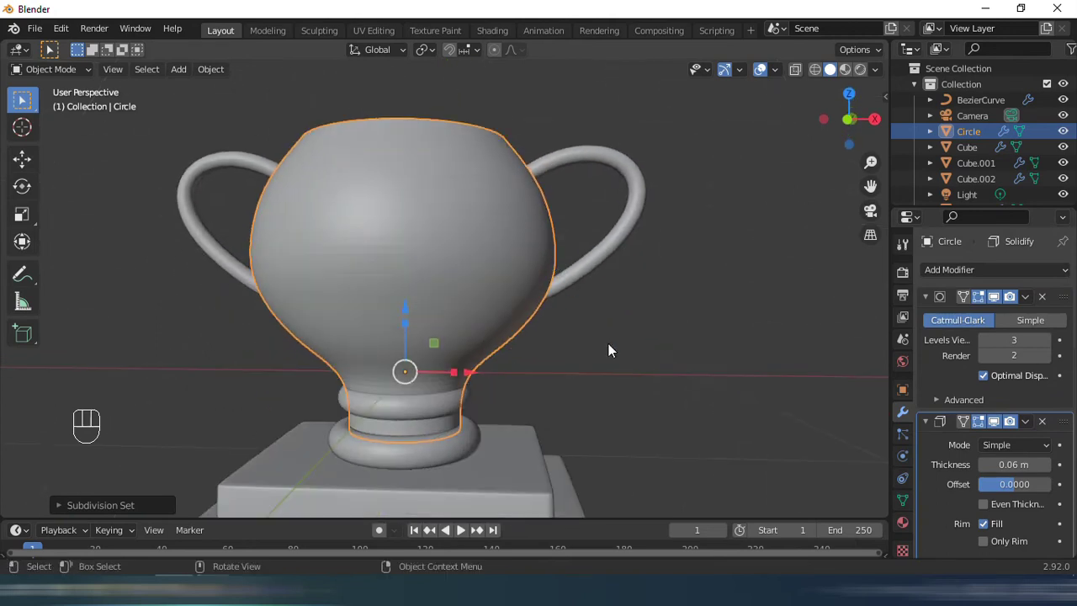
{"action": "middle_click", "coordinate": [563, 274]}
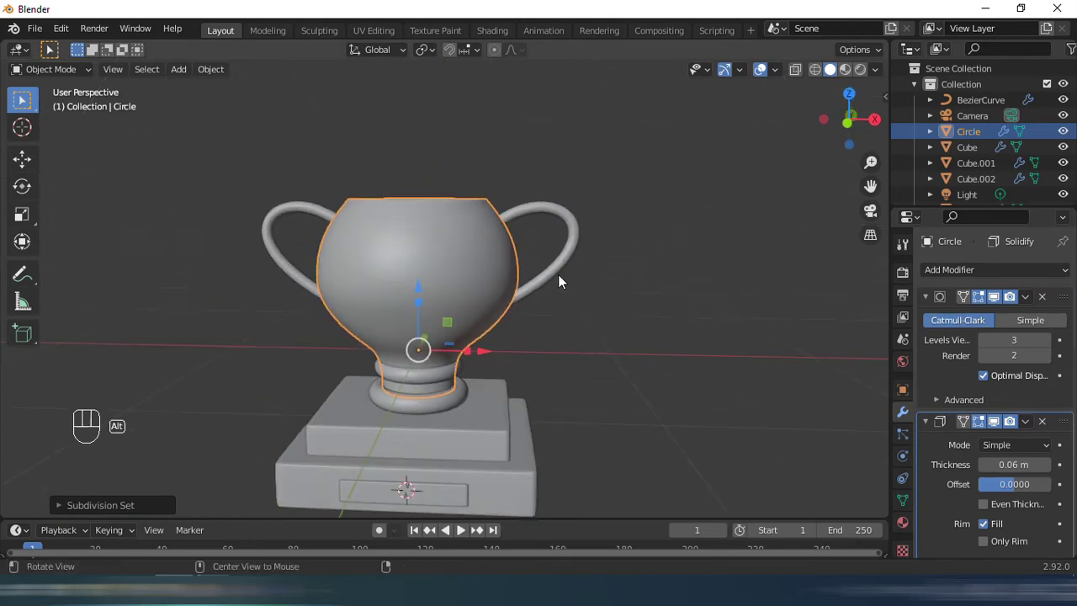
{"action": "key", "text": "alt+h"}
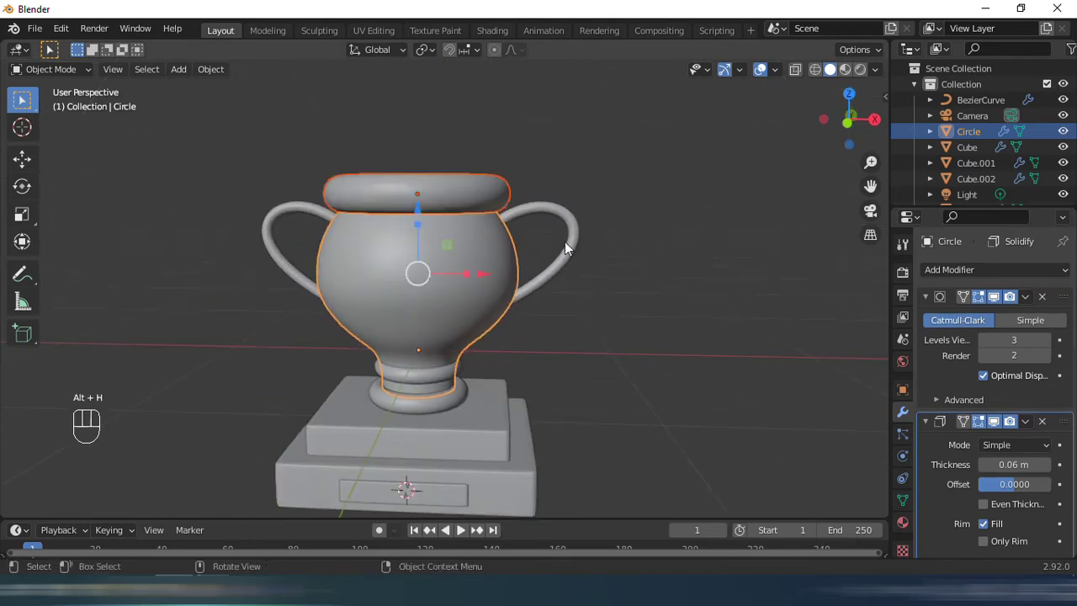
{"action": "left_click", "coordinate": [637, 157]}
View the trophy from the front and select all its parts.
{"action": "left_click_drag", "start_coordinate": [563, 223], "coordinate": [597, 220]}
{"action": "key", "text": "ctrl+s"}
{"action": "left_click_drag", "start_coordinate": [698, 313], "coordinate": [645, 305]}
{"action": "left_click_drag", "start_coordinate": [586, 308], "coordinate": [553, 306]}
{"action": "left_click_drag", "start_coordinate": [540, 307], "coordinate": [566, 300]}
{"action": "left_click", "coordinate": [324, 274]}
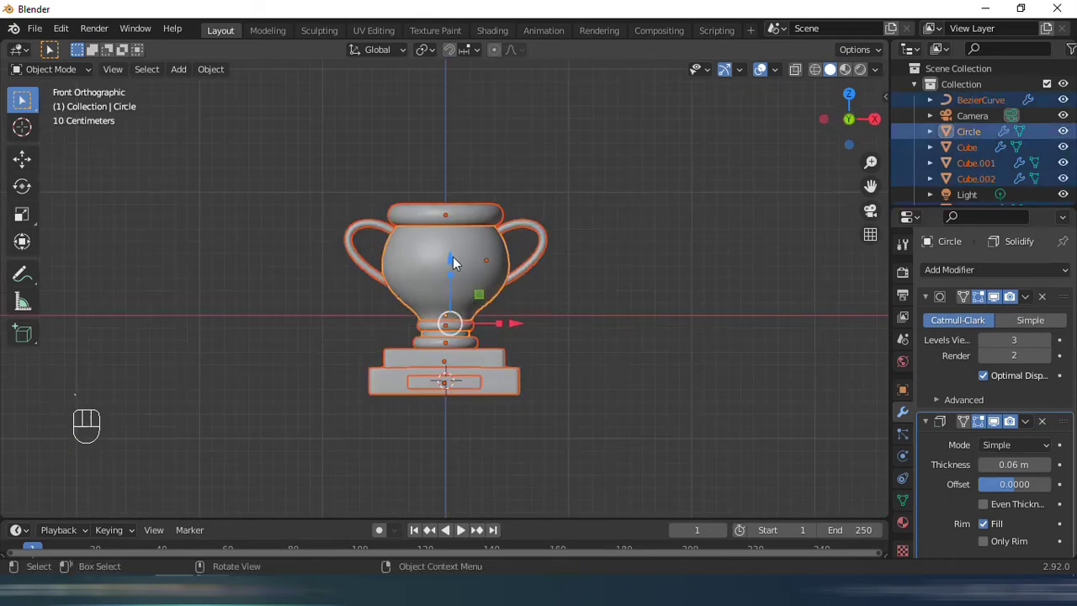
Add a plane level with the base bottom and scale it to about twice its size.
{"action": "left_click_drag", "start_coordinate": [460, 259], "coordinate": [470, 242]}
{"action": "key", "text": "shift+a"}
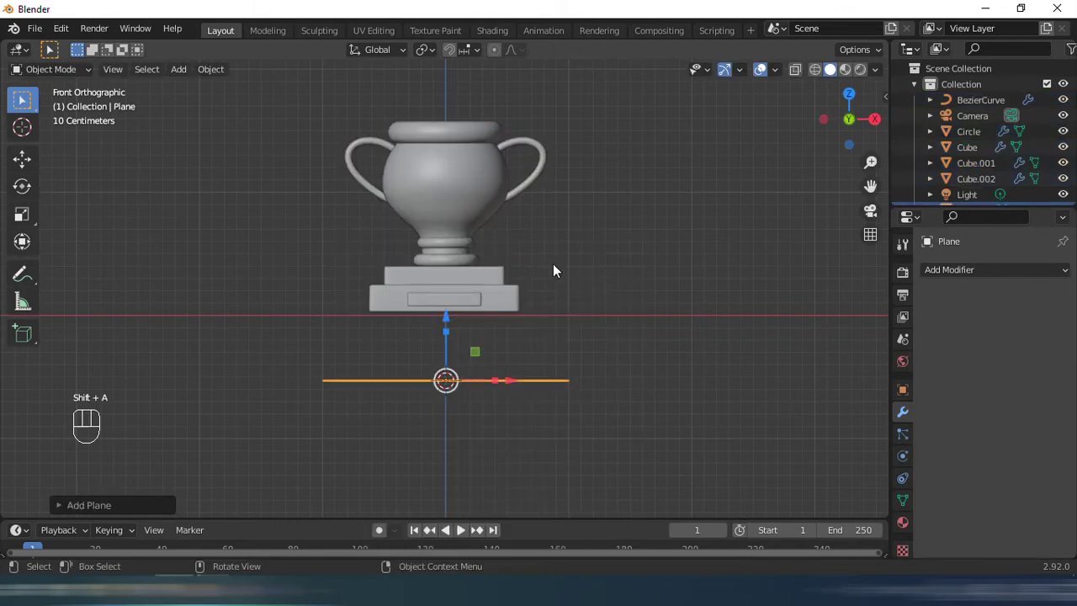
{"action": "left_click_drag", "start_coordinate": [450, 324], "coordinate": [460, 263]}
{"action": "key", "text": "s"}
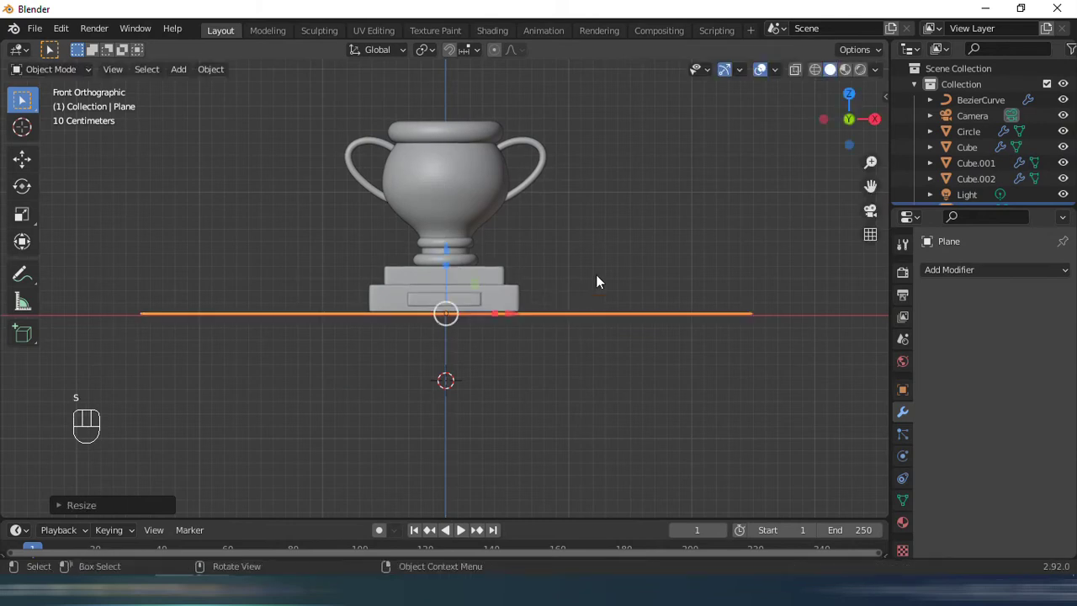
{"action": "left_click_drag", "start_coordinate": [583, 261], "coordinate": [519, 367]}
{"action": "key", "text": "s"}
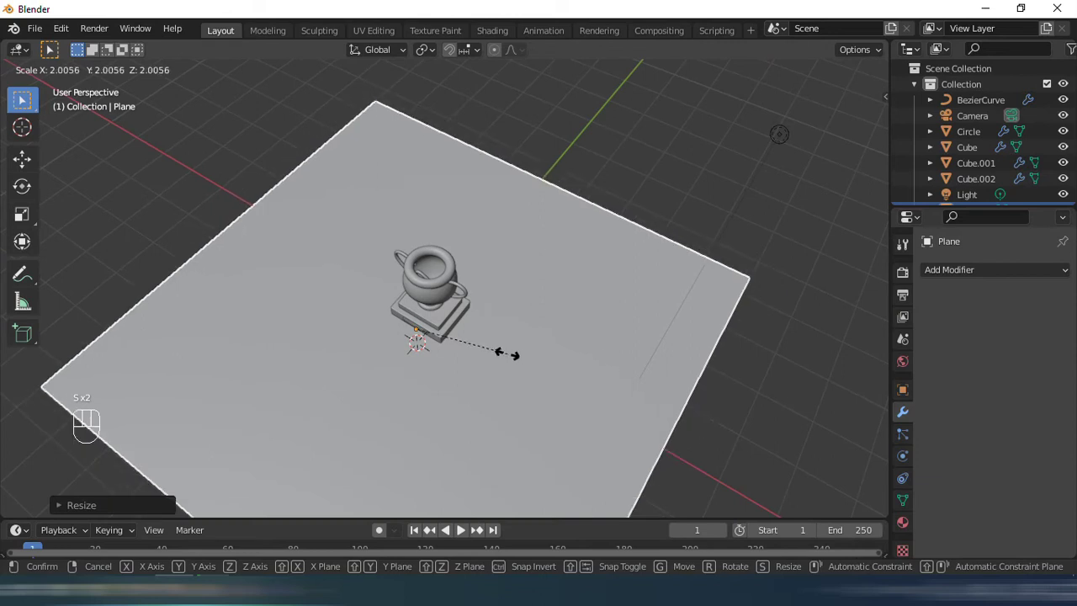
{"action": "left_click_drag", "start_coordinate": [563, 279], "coordinate": [509, 248]}
{"action": "left_click", "coordinate": [458, 307]}
In Edit Mode extrude the back edge upward, Ctrl+B bevel the corner and shade it smooth.
{"action": "key", "text": "Tab"}
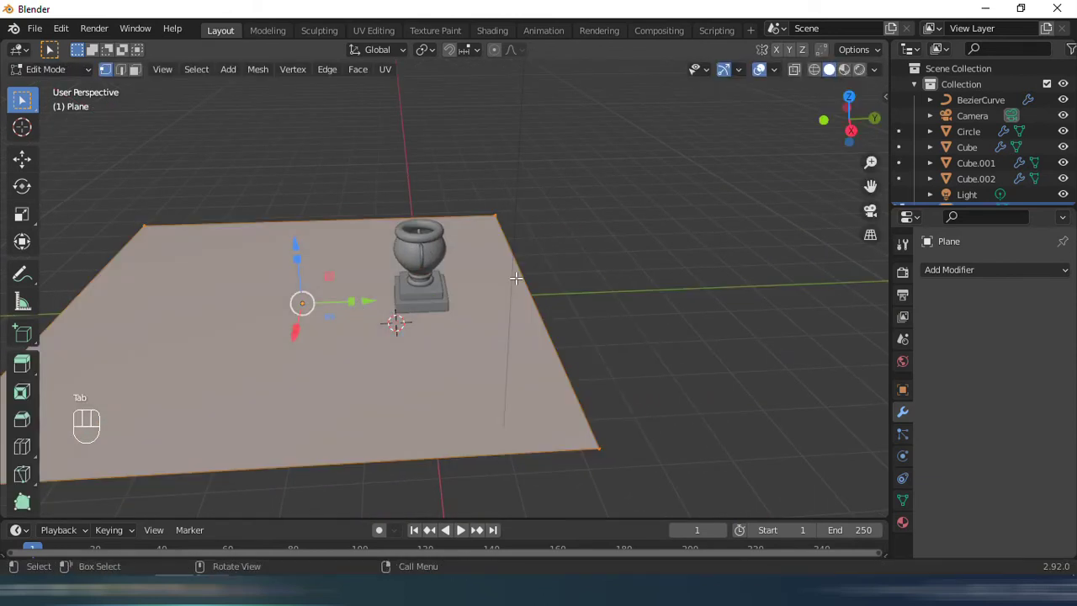
{"action": "key", "text": "3"}
{"action": "key", "text": "2"}
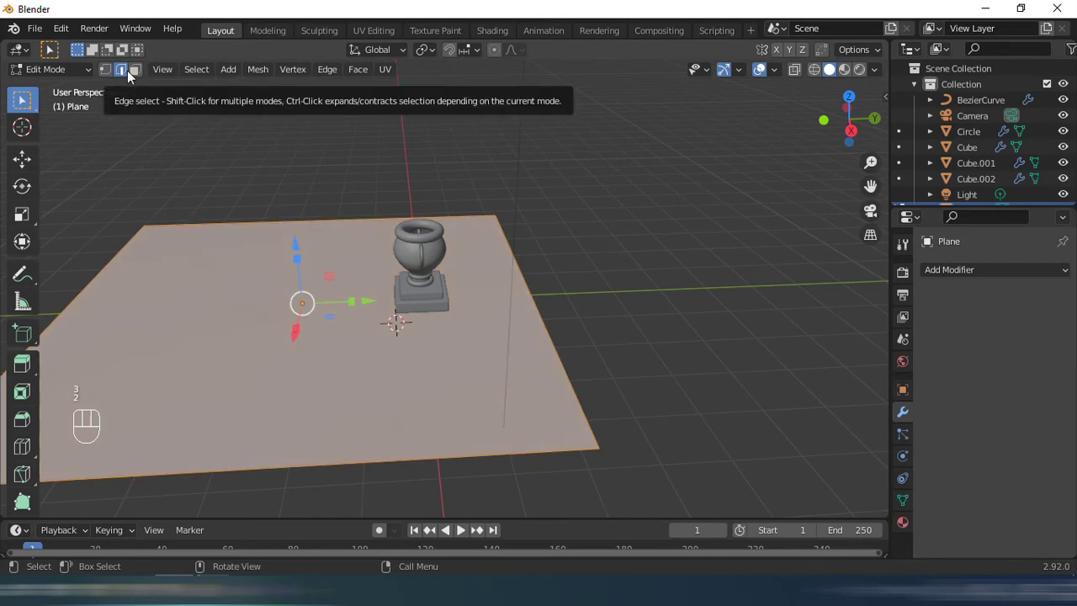
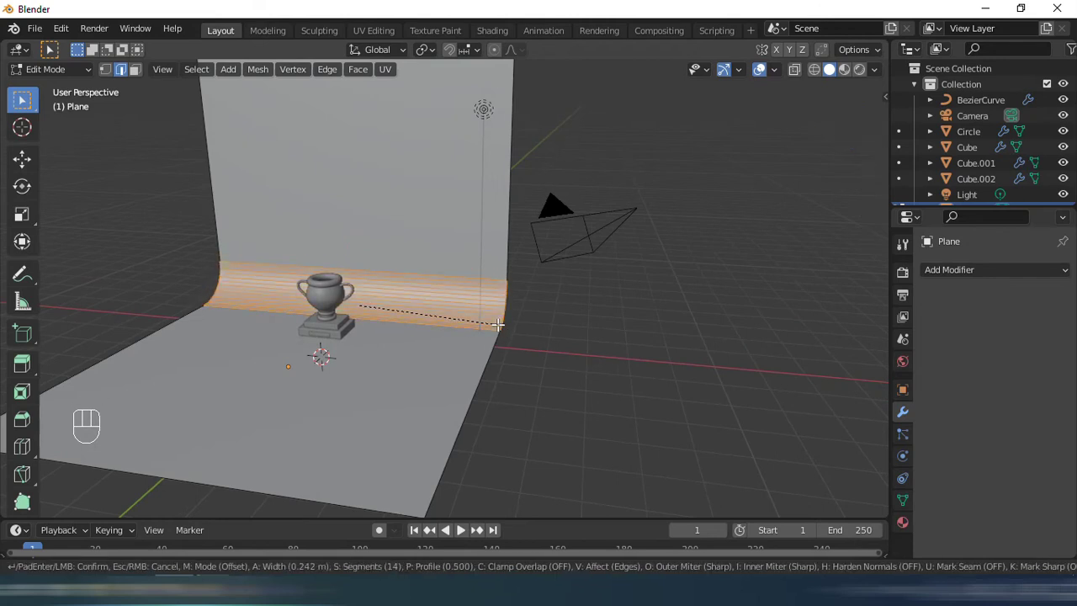
{"action": "key", "text": "Tab"}
{"action": "right_click", "coordinate": [401, 179]}
Orbit around the curved backdrop toward the trophy's front.
{"action": "left_click_drag", "start_coordinate": [474, 257], "coordinate": [561, 255]}
{"action": "left_click_drag", "start_coordinate": [555, 251], "coordinate": [537, 227]}
{"action": "left_click_drag", "start_coordinate": [521, 152], "coordinate": [681, 263]}
{"action": "middle_click", "coordinate": [534, 263]}
{"action": "left_click_drag", "start_coordinate": [490, 280], "coordinate": [523, 308]}
{"action": "middle_click", "coordinate": [507, 293]}
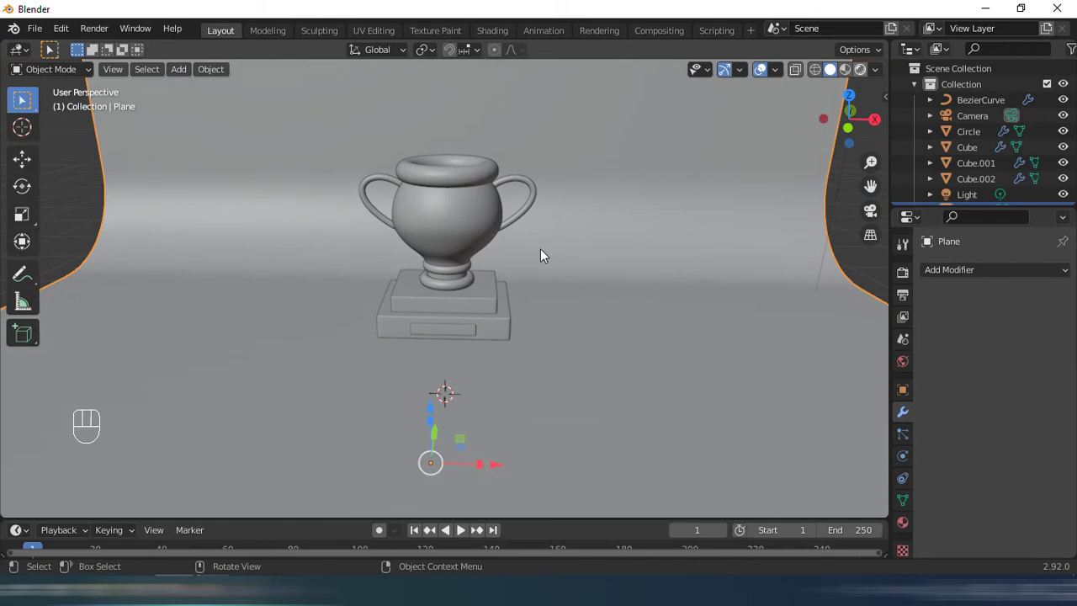
Switch the viewport to rendered shading and orbit around the trophy.
{"action": "left_click", "coordinate": [504, 271]}
{"action": "left_click_drag", "start_coordinate": [506, 274], "coordinate": [463, 313]}
{"action": "key", "text": "Escape"}
{"action": "left_click", "coordinate": [462, 333]}
{"action": "left_click", "coordinate": [463, 353]}
{"action": "middle_click", "coordinate": [509, 252]}
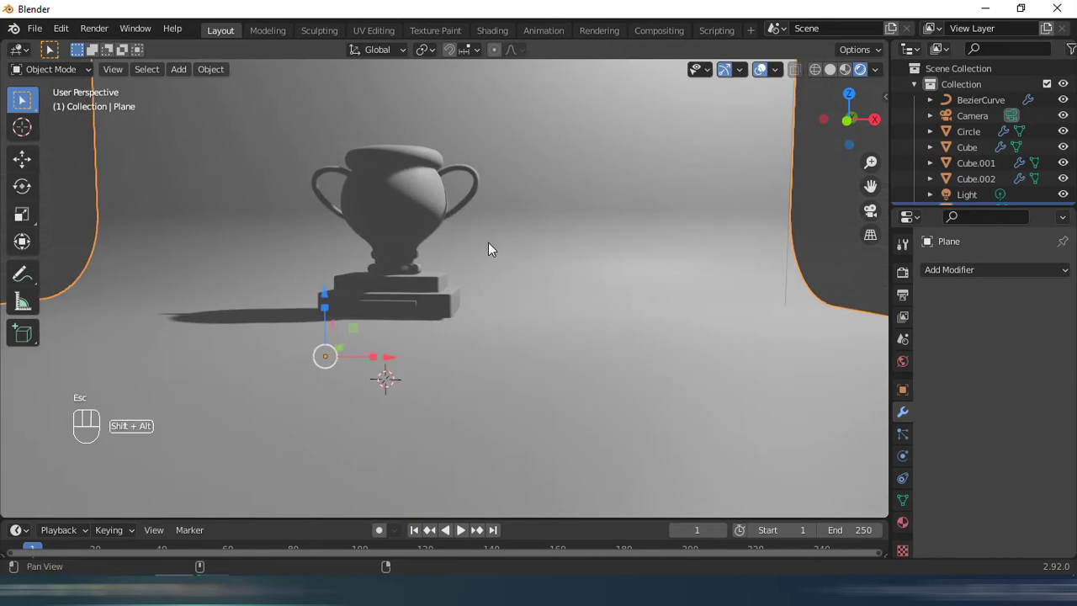
{"action": "middle_click", "coordinate": [520, 293]}
{"action": "middle_click", "coordinate": [530, 319]}
Select the cup, collapse its modifiers and create a new material with a gold-orange Base Color.
{"action": "left_click", "coordinate": [451, 295]}
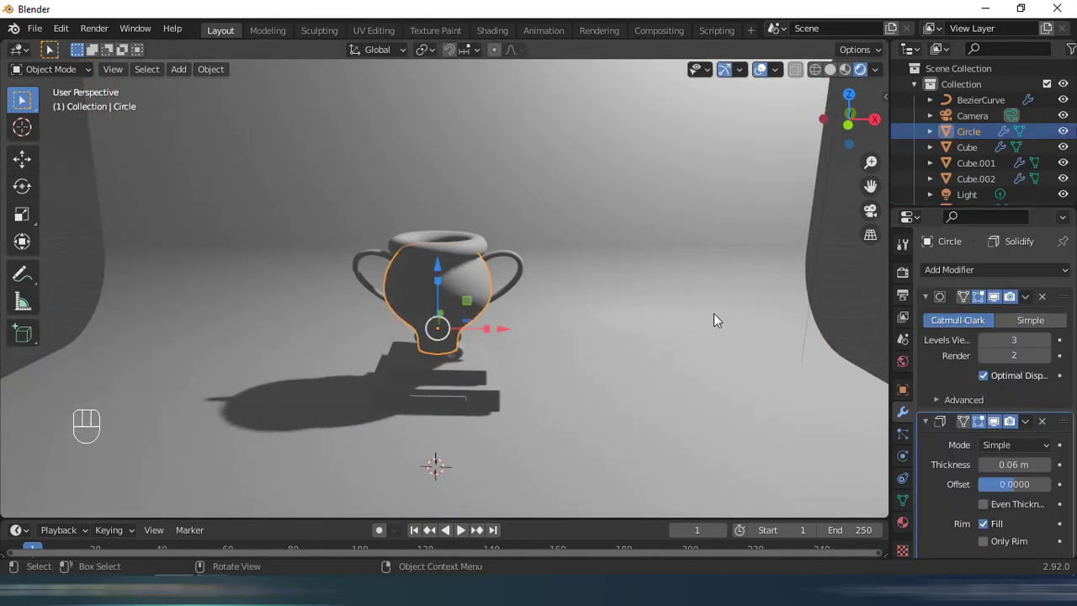
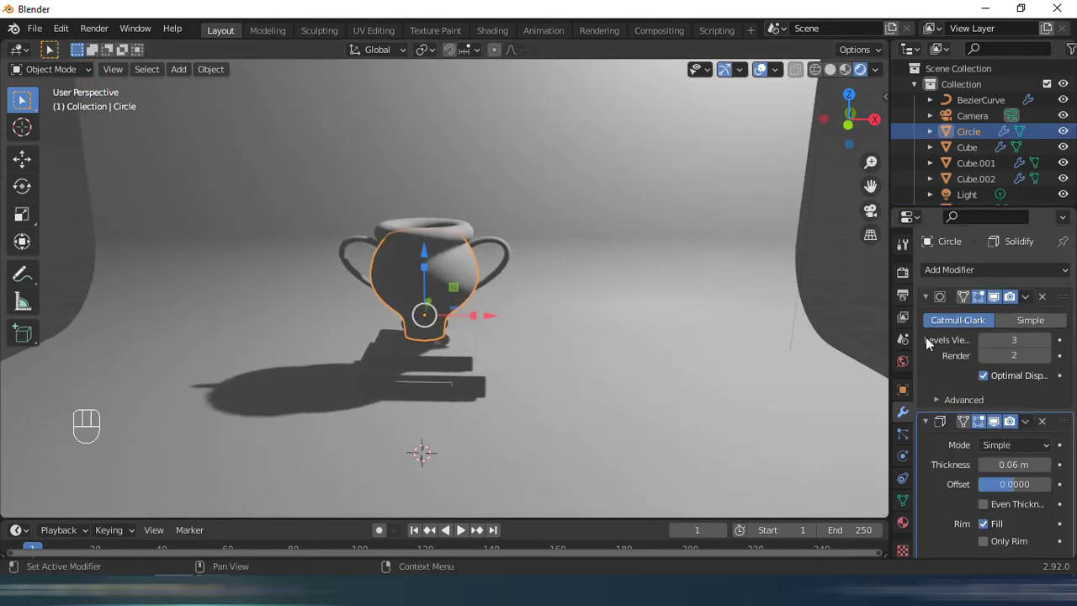
{"action": "left_click", "coordinate": [936, 302]}
{"action": "left_click", "coordinate": [932, 330]}
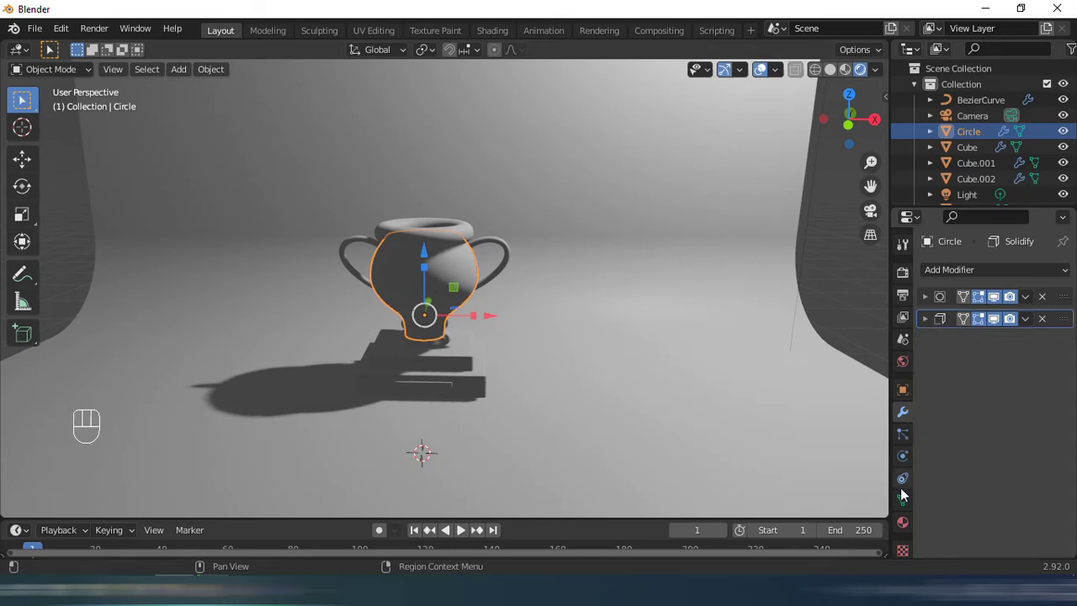
{"action": "left_click", "coordinate": [906, 517]}
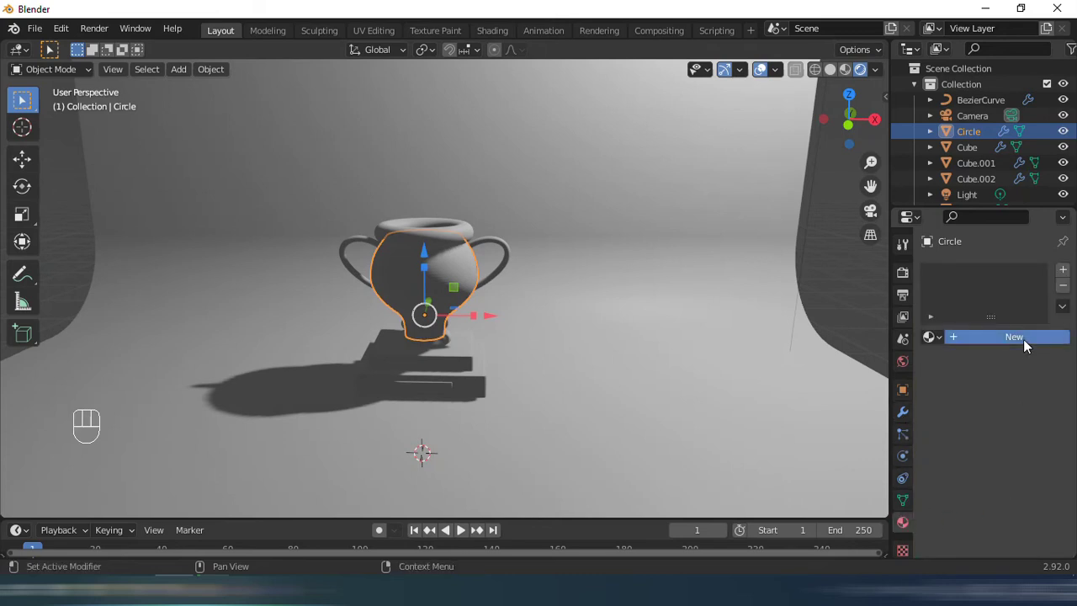
{"action": "left_click", "coordinate": [1045, 506]}
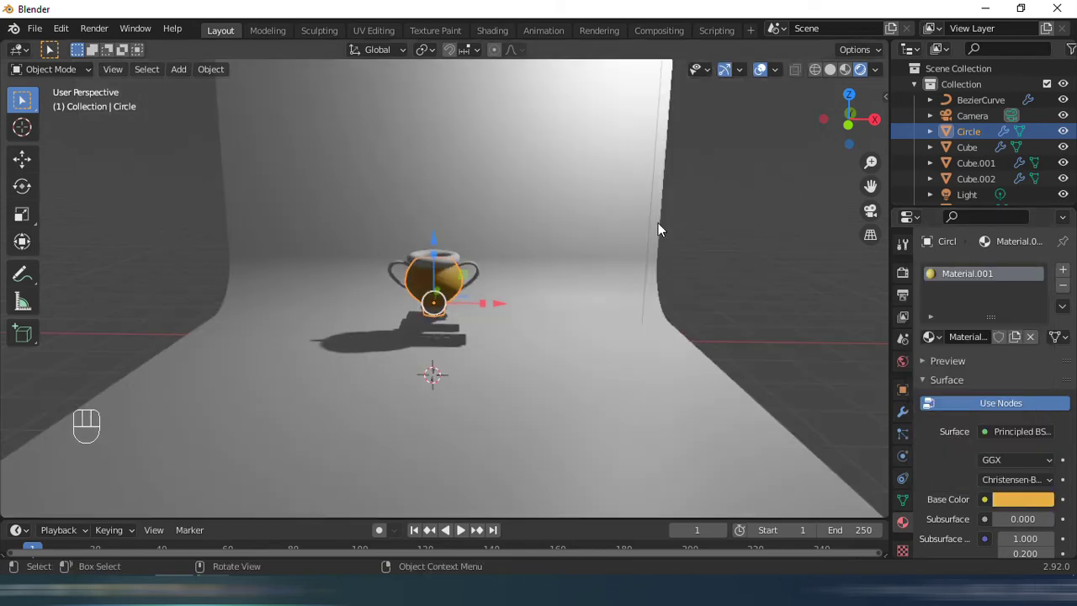
Locate the scene light, switch it to a Sun type and move it above the trophy.
{"action": "left_click_drag", "start_coordinate": [608, 265], "coordinate": [582, 262]}
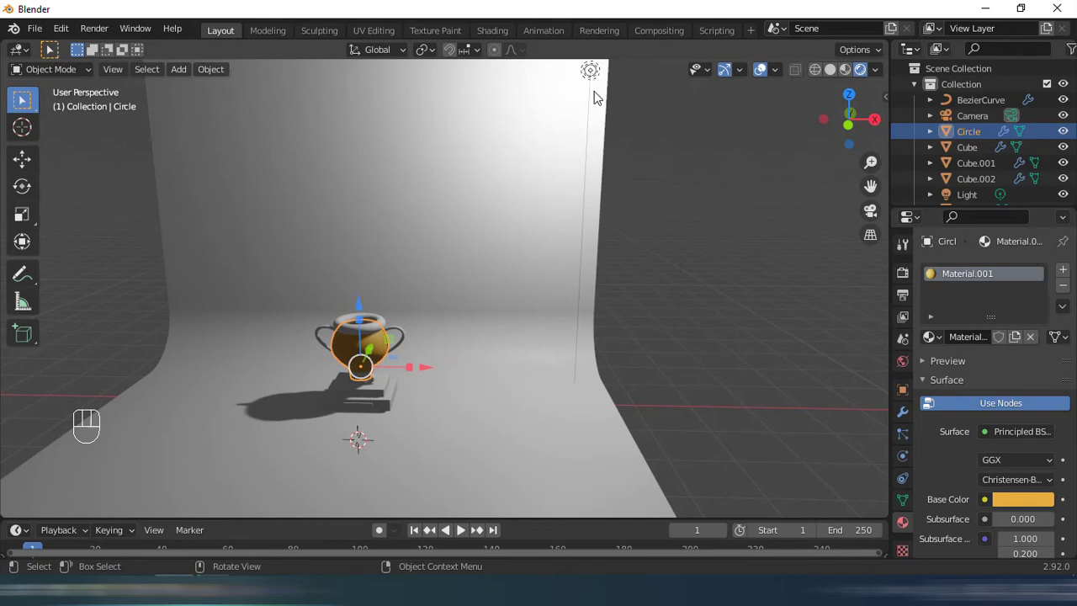
{"action": "left_click_drag", "start_coordinate": [605, 195], "coordinate": [600, 242]}
{"action": "left_click_drag", "start_coordinate": [620, 229], "coordinate": [623, 287]}
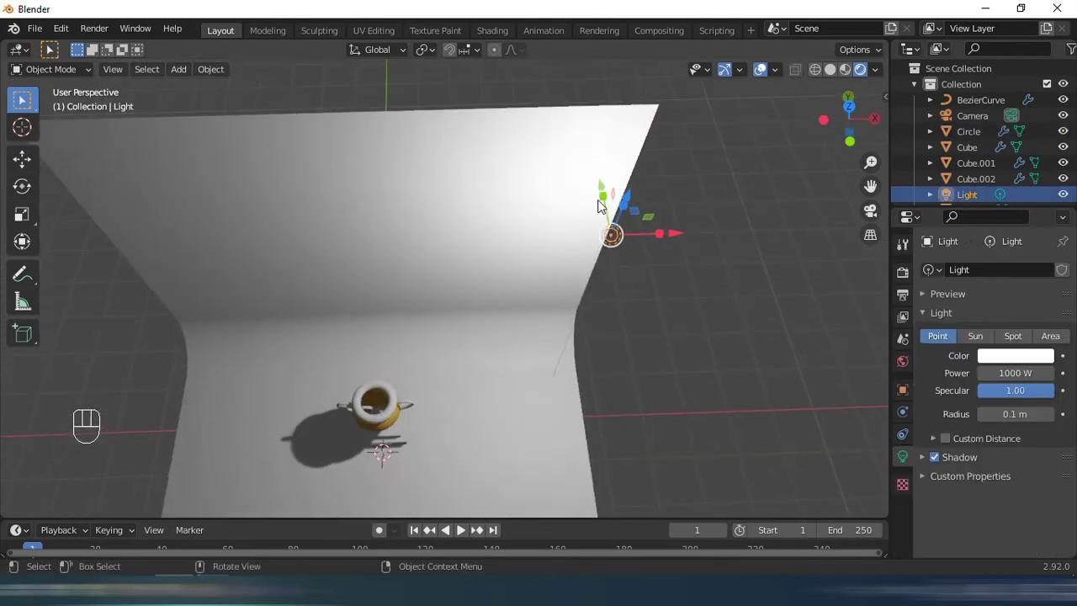
{"action": "left_click_drag", "start_coordinate": [605, 190], "coordinate": [626, 181]}
{"action": "left_click_drag", "start_coordinate": [615, 160], "coordinate": [619, 156]}
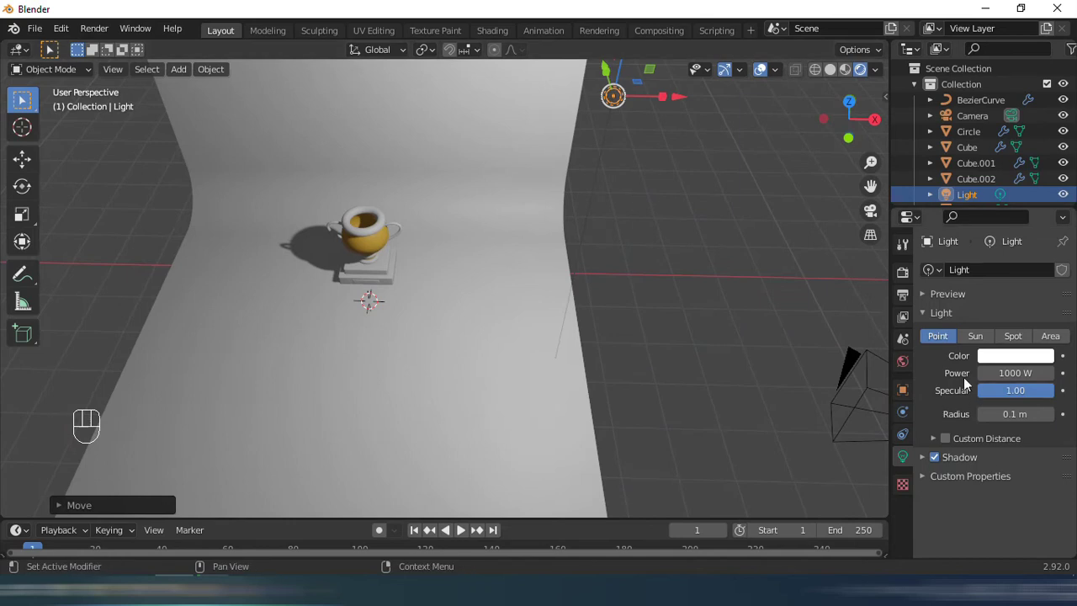
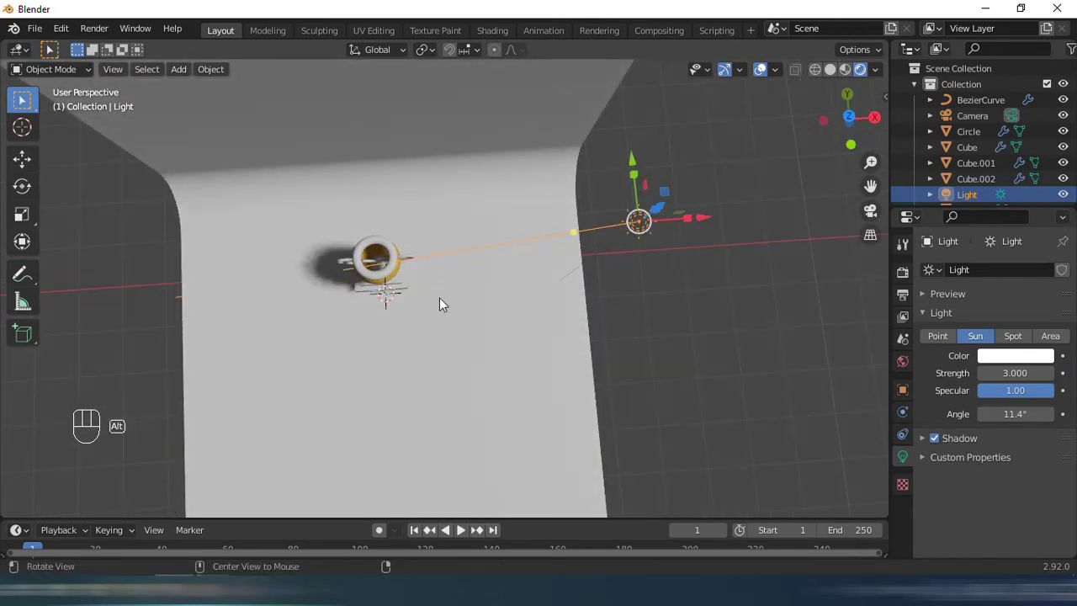
Move the sun light beside the trophy and duplicate it with Shift+D along X.
{"action": "left_click_drag", "start_coordinate": [466, 229], "coordinate": [402, 180]}
{"action": "left_click_drag", "start_coordinate": [688, 258], "coordinate": [775, 260]}
{"action": "left_click_drag", "start_coordinate": [638, 261], "coordinate": [600, 310]}
{"action": "left_click_drag", "start_coordinate": [637, 265], "coordinate": [597, 344]}
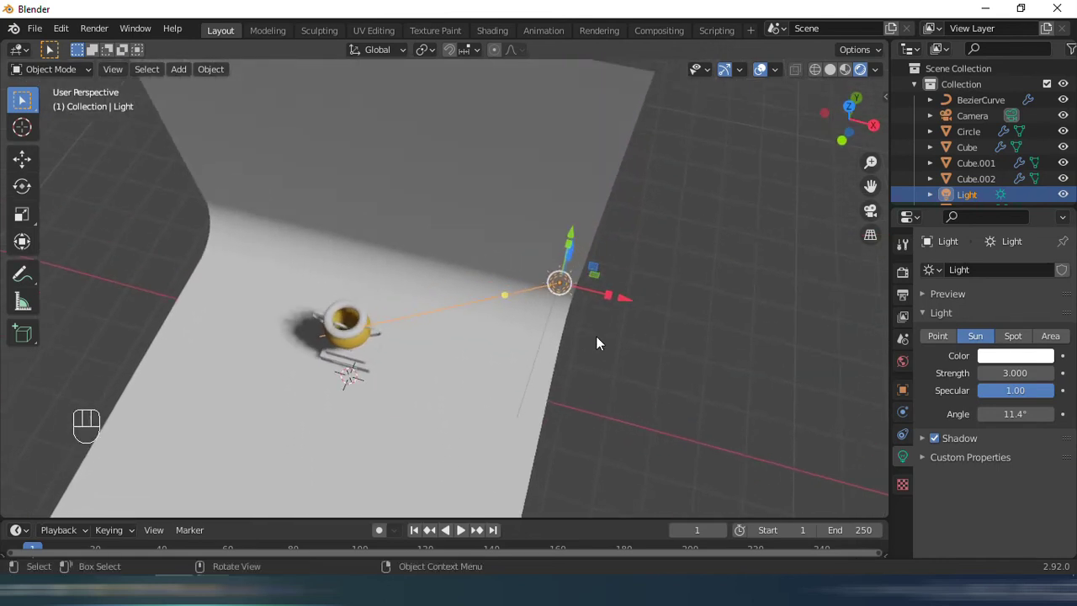
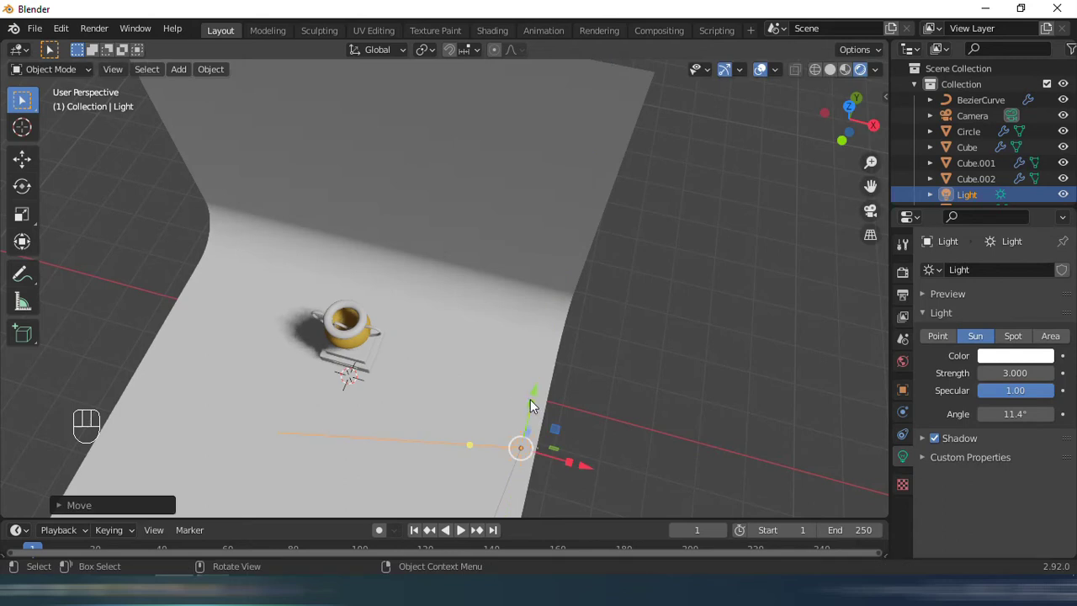
{"action": "key", "text": "shift+t"}
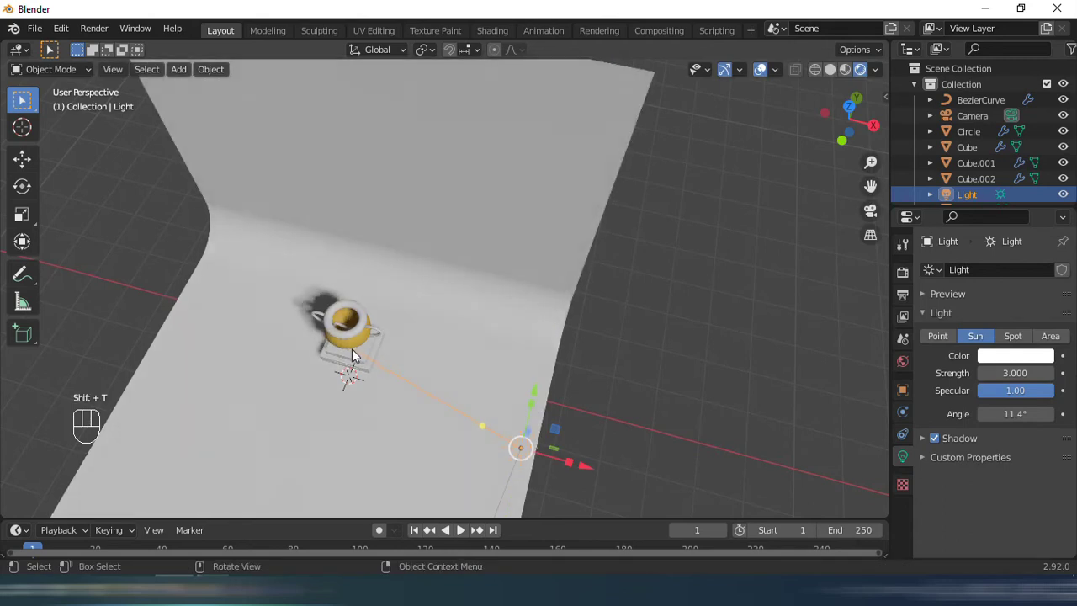
{"action": "left_click_drag", "start_coordinate": [445, 335], "coordinate": [474, 296]}
{"action": "left_click_drag", "start_coordinate": [486, 259], "coordinate": [511, 292]}
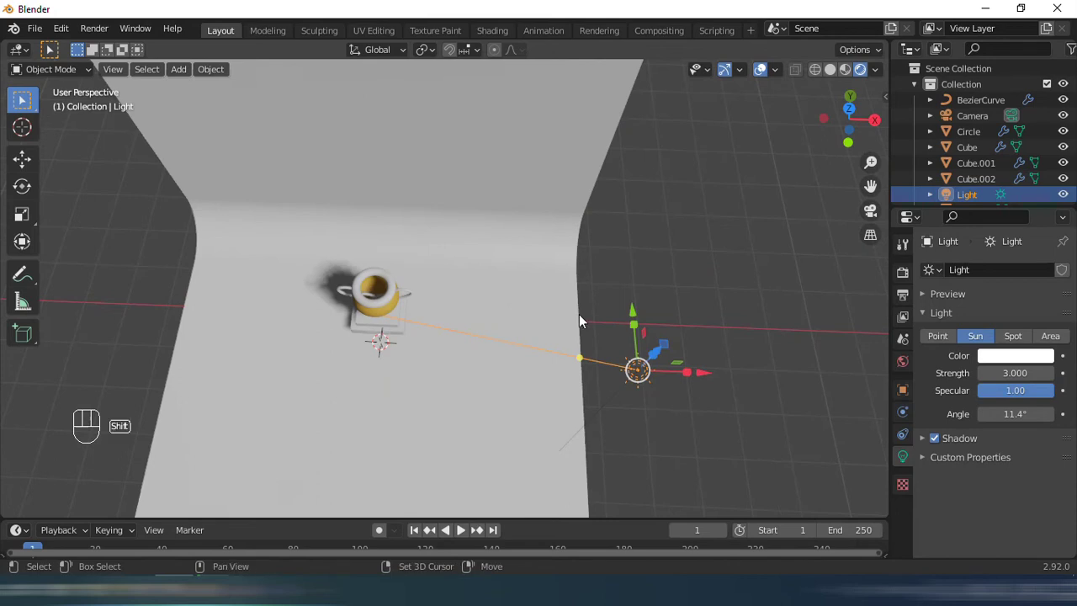
{"action": "key", "text": "shift+d"}
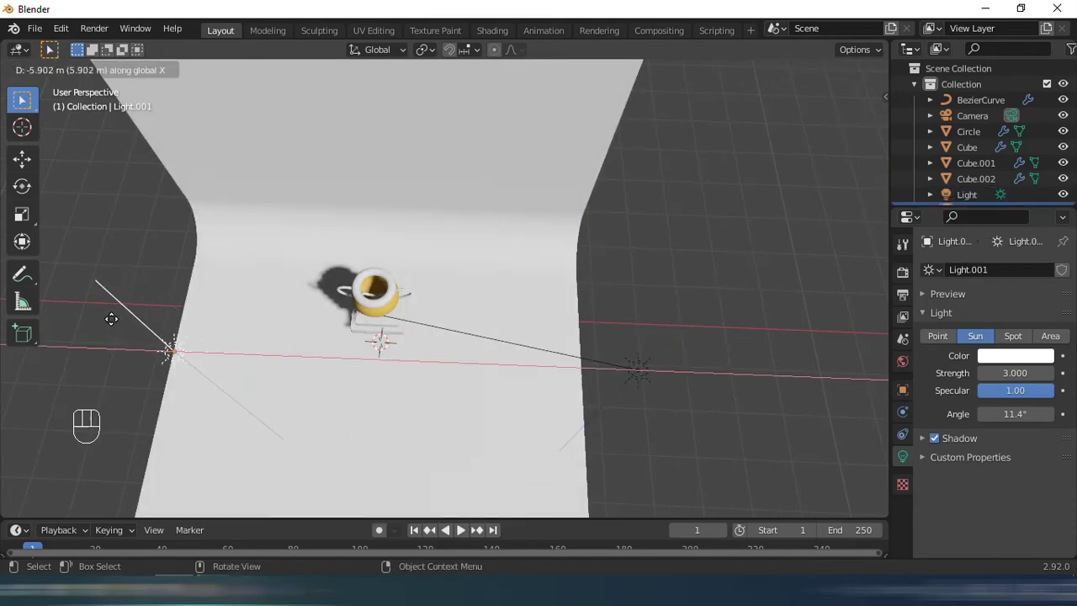
Move the second sun light (Light.001) into place above the trophy.
{"action": "middle_click", "coordinate": [228, 304]}
{"action": "key", "text": "shift+t"}
{"action": "left_click_drag", "start_coordinate": [394, 308], "coordinate": [384, 257]}
{"action": "left_click_drag", "start_coordinate": [401, 279], "coordinate": [495, 333]}
{"action": "left_click_drag", "start_coordinate": [386, 179], "coordinate": [344, 205]}
{"action": "key", "text": "shift+t"}
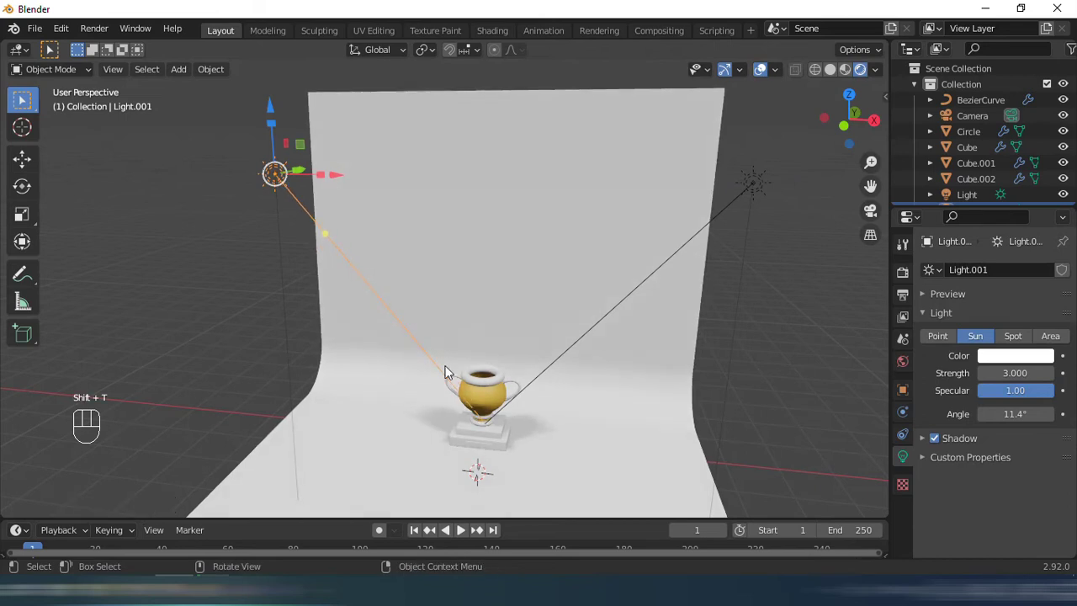
{"action": "left_click_drag", "start_coordinate": [424, 316], "coordinate": [435, 348]}
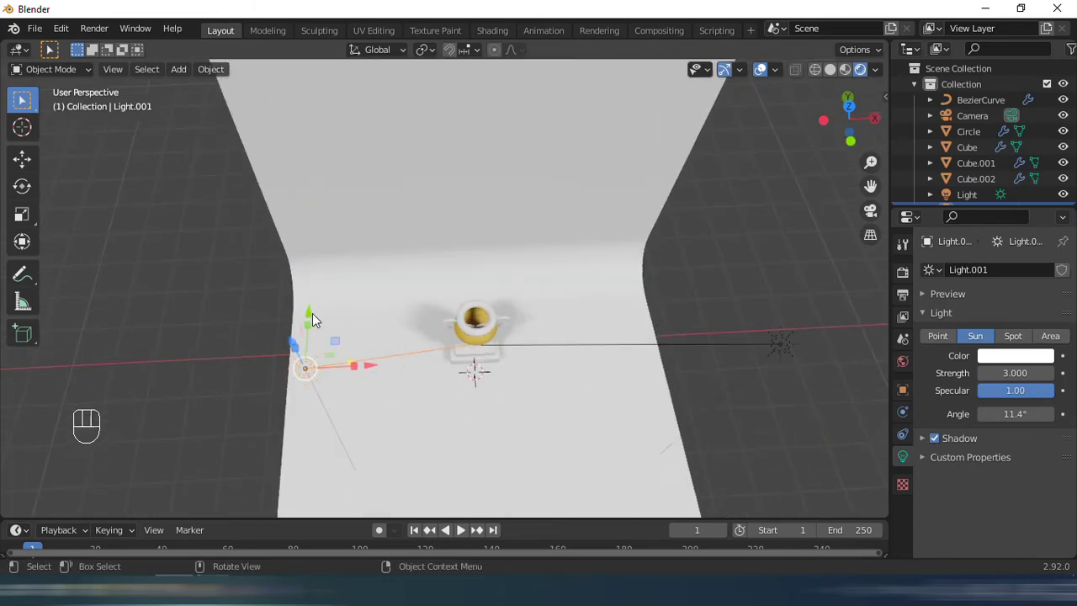
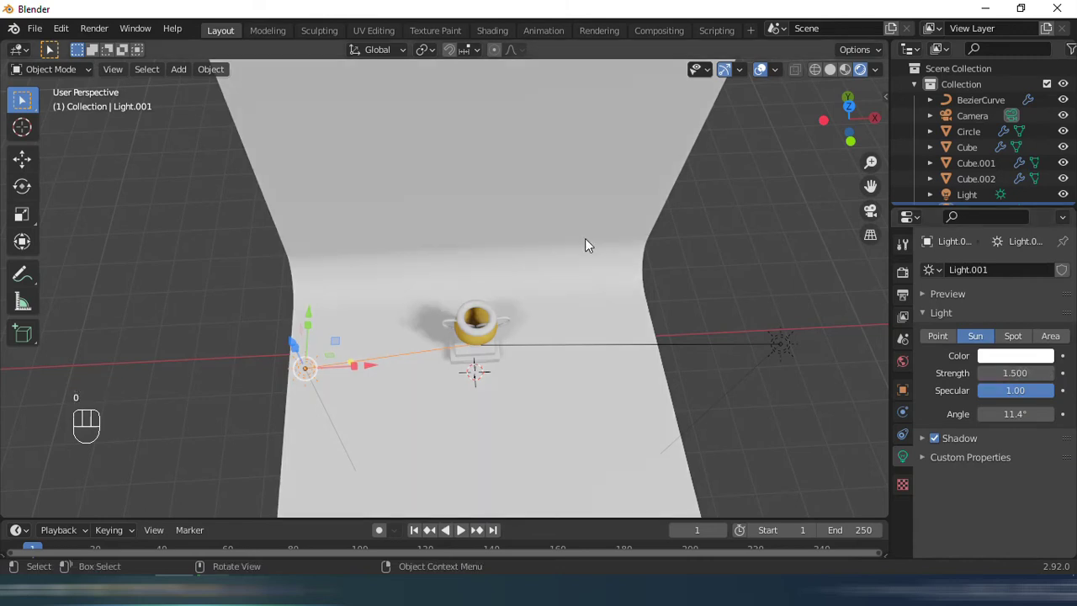
Check the light placement from above and lower Light.001's strength to 1.0.
{"action": "middle_click", "coordinate": [524, 189]}
{"action": "middle_click", "coordinate": [537, 304]}
{"action": "middle_click", "coordinate": [551, 308]}
{"action": "left_click_drag", "start_coordinate": [559, 262], "coordinate": [558, 229]}
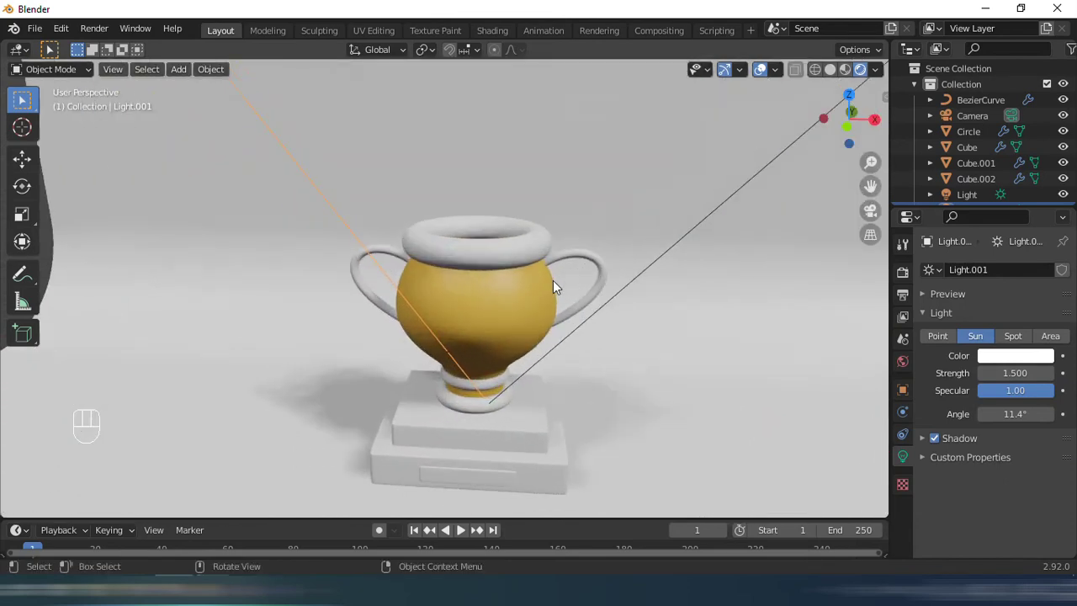
{"action": "middle_click", "coordinate": [557, 290]}
{"action": "middle_click", "coordinate": [536, 253]}
{"action": "middle_click", "coordinate": [489, 265]}
{"action": "left_click_drag", "start_coordinate": [474, 329], "coordinate": [468, 355]}
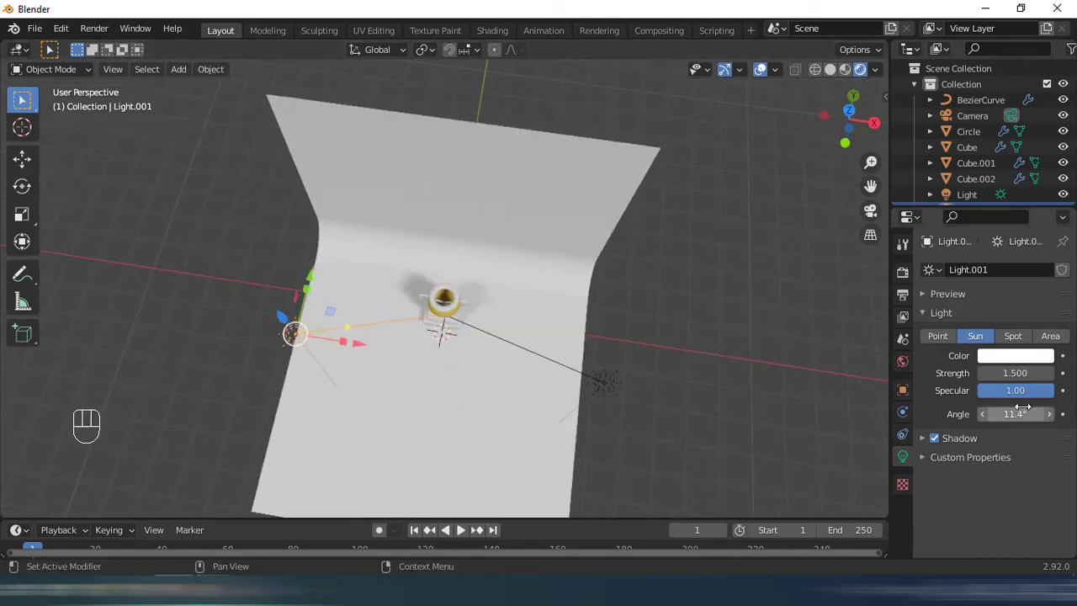
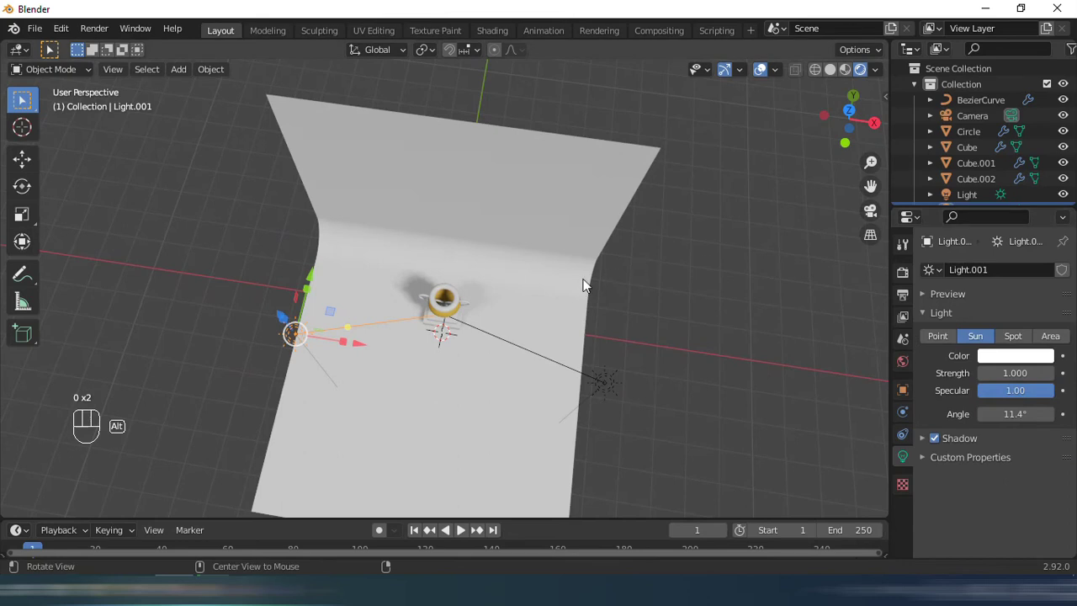
{"action": "left_click_drag", "start_coordinate": [605, 273], "coordinate": [611, 269]}
{"action": "middle_click", "coordinate": [574, 264]}
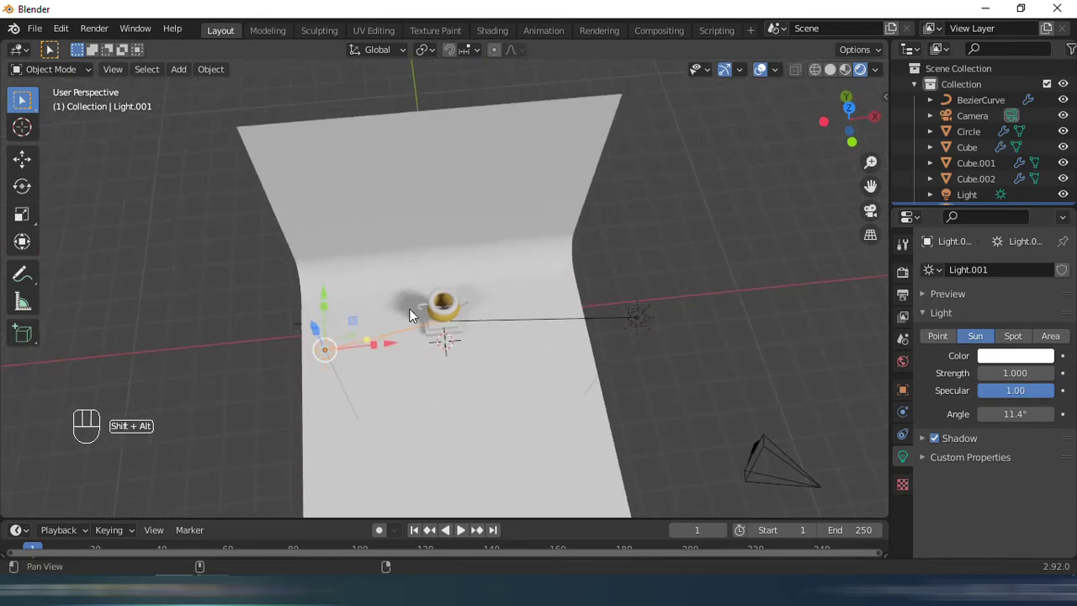
{"action": "middle_click", "coordinate": [403, 331]}
Duplicate it as a third sun light (Light.002), position it, and set strength 0.7.
{"action": "key", "text": "shift+d"}
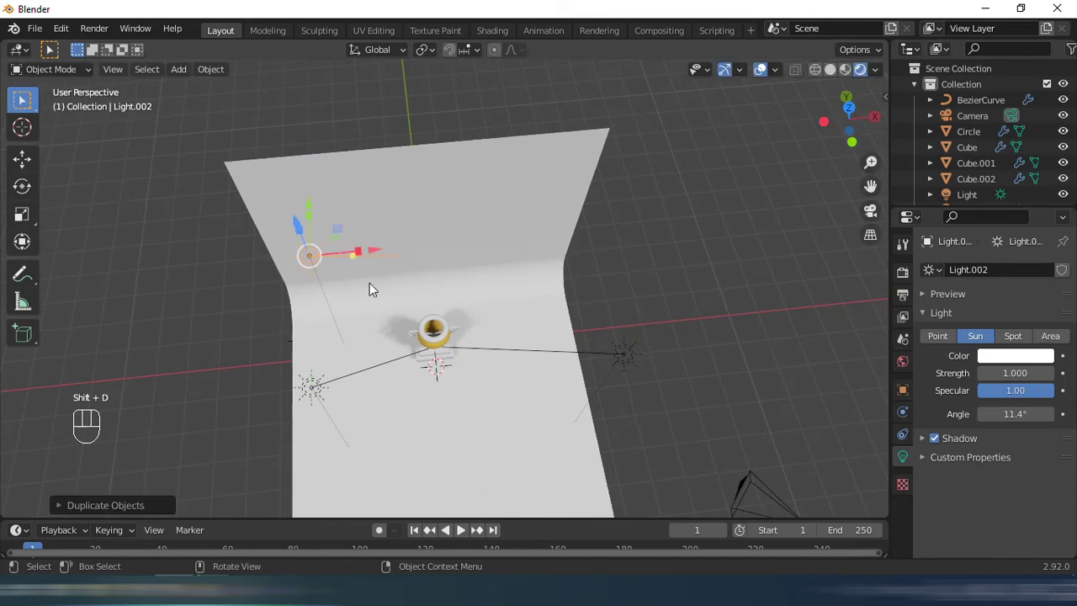
{"action": "key", "text": "shift+t"}
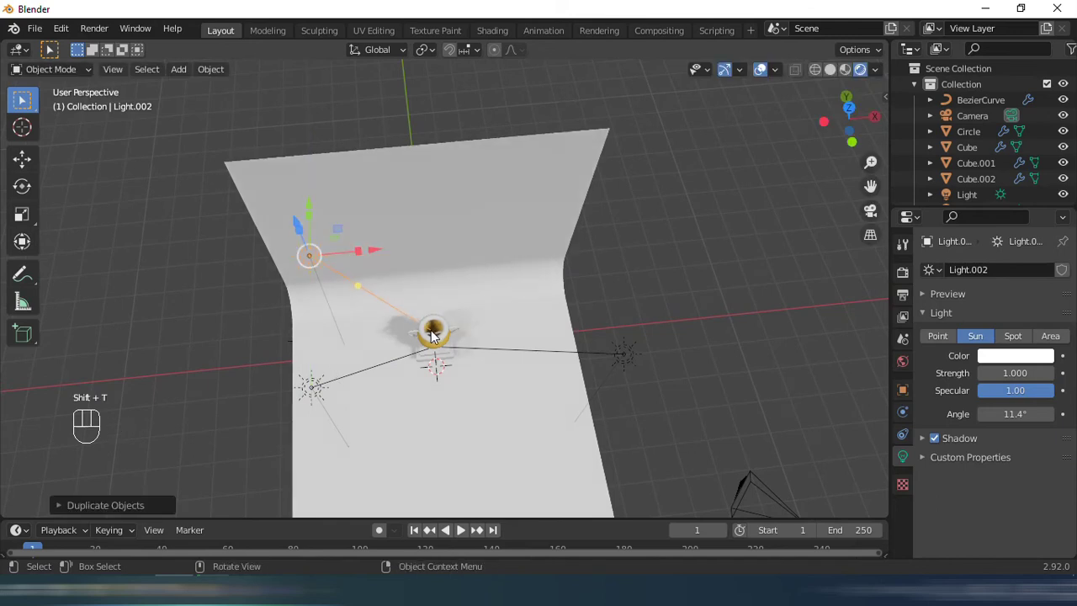
{"action": "left_click_drag", "start_coordinate": [447, 318], "coordinate": [437, 271]}
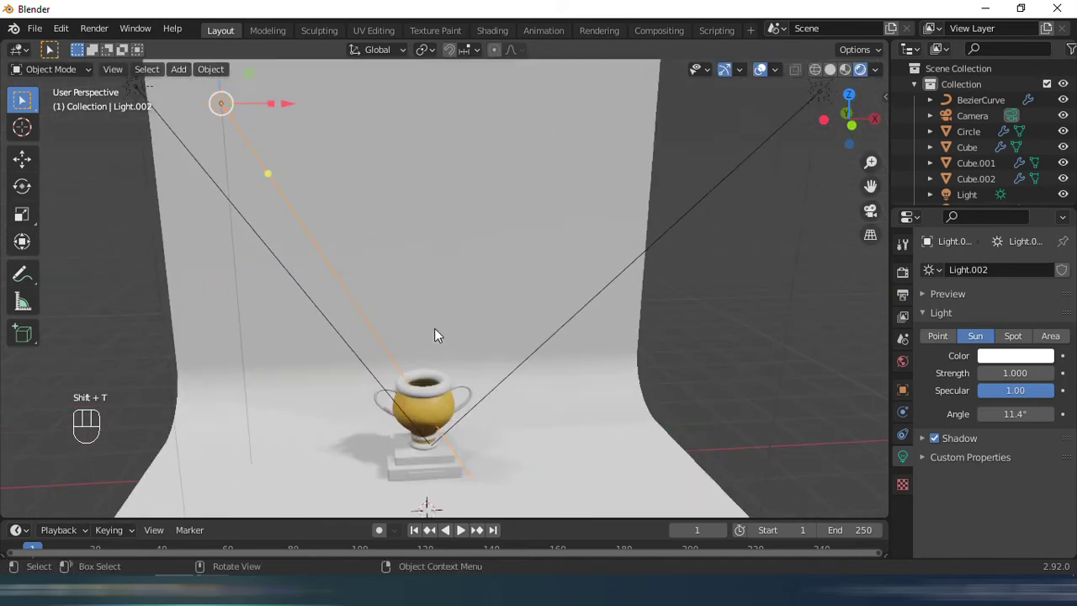
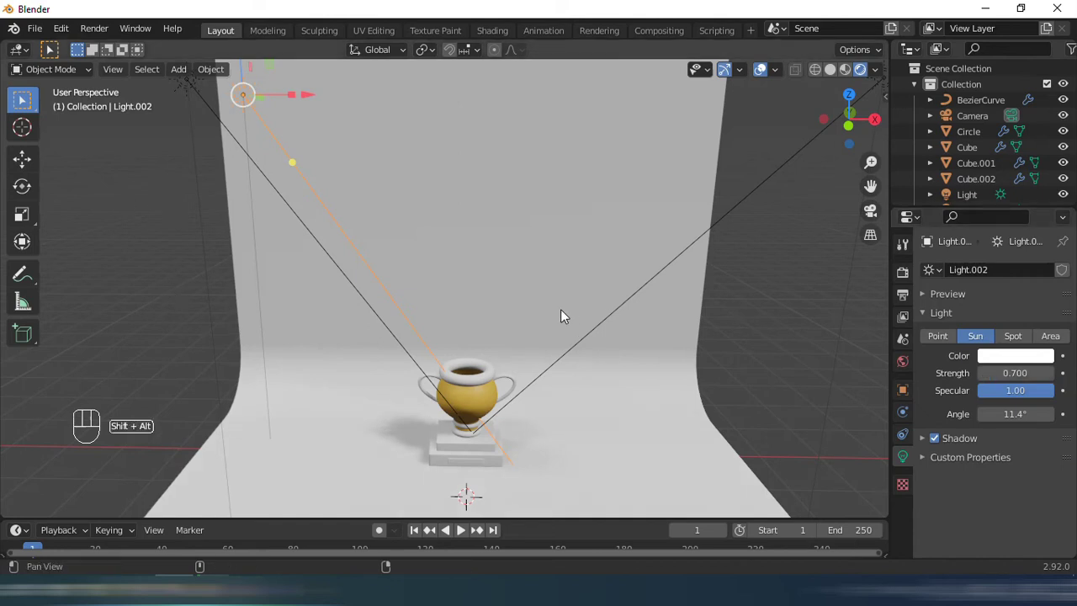
{"action": "middle_click", "coordinate": [560, 215]}
Link the gold cup material to the handles and torus rings so the whole cup is gold.
{"action": "middle_click", "coordinate": [555, 293]}
{"action": "left_click", "coordinate": [505, 332]}
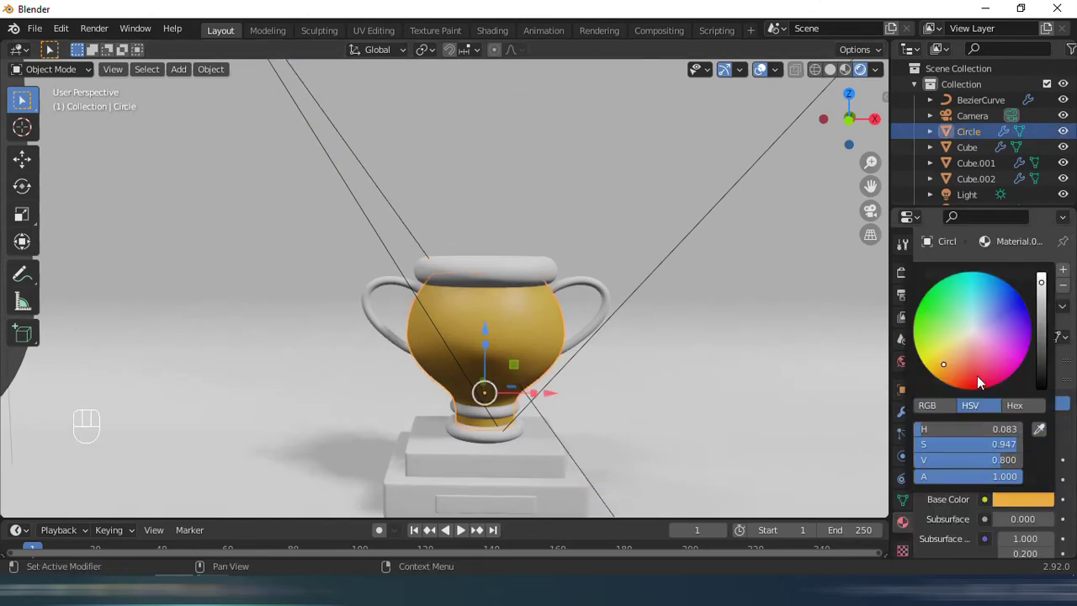
{"action": "left_click", "coordinate": [523, 280]}
{"action": "middle_click", "coordinate": [594, 280]}
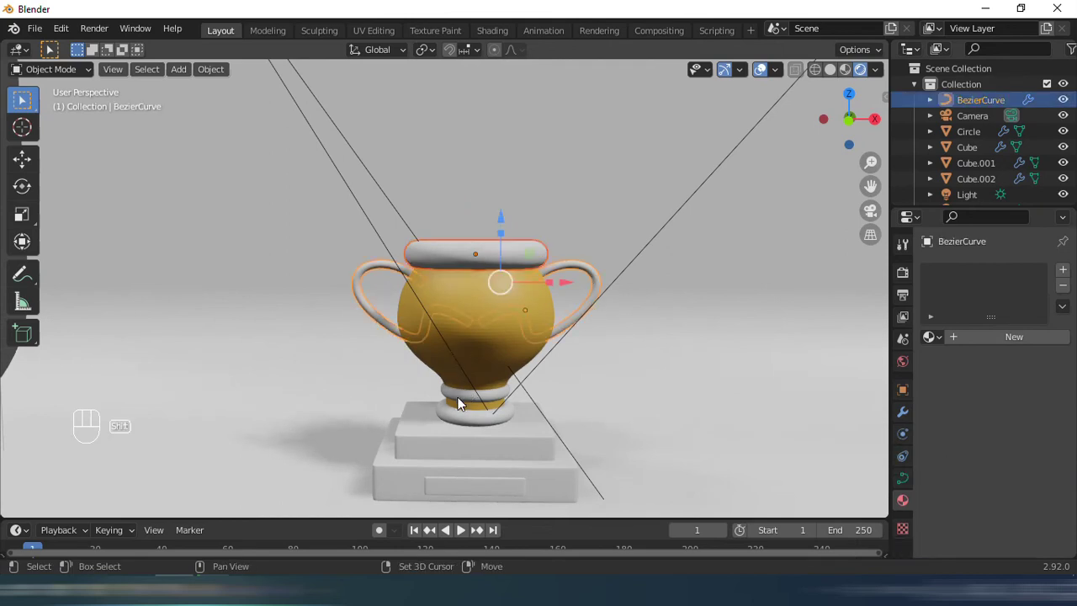
{"action": "left_click", "coordinate": [470, 423]}
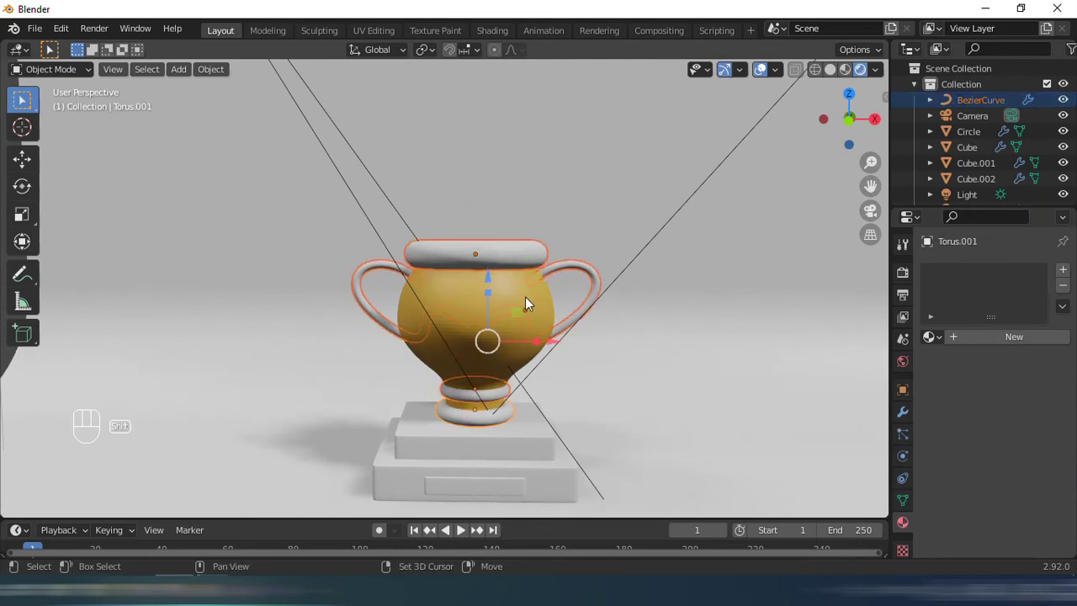
{"action": "key", "text": "ctrl+l"}
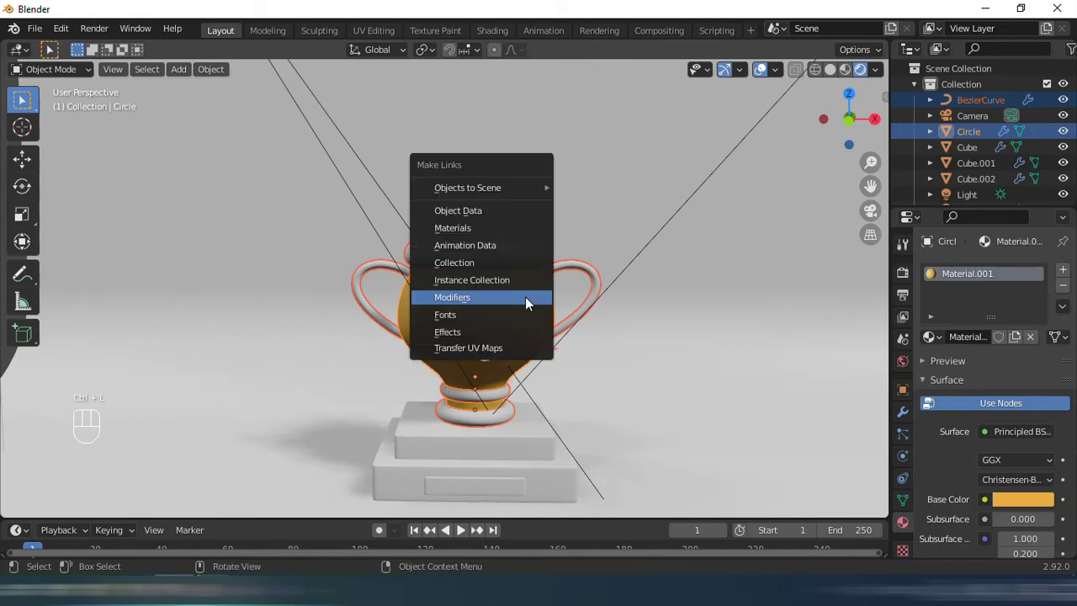
{"action": "left_click", "coordinate": [686, 337]}
{"action": "middle_click", "coordinate": [646, 329]}
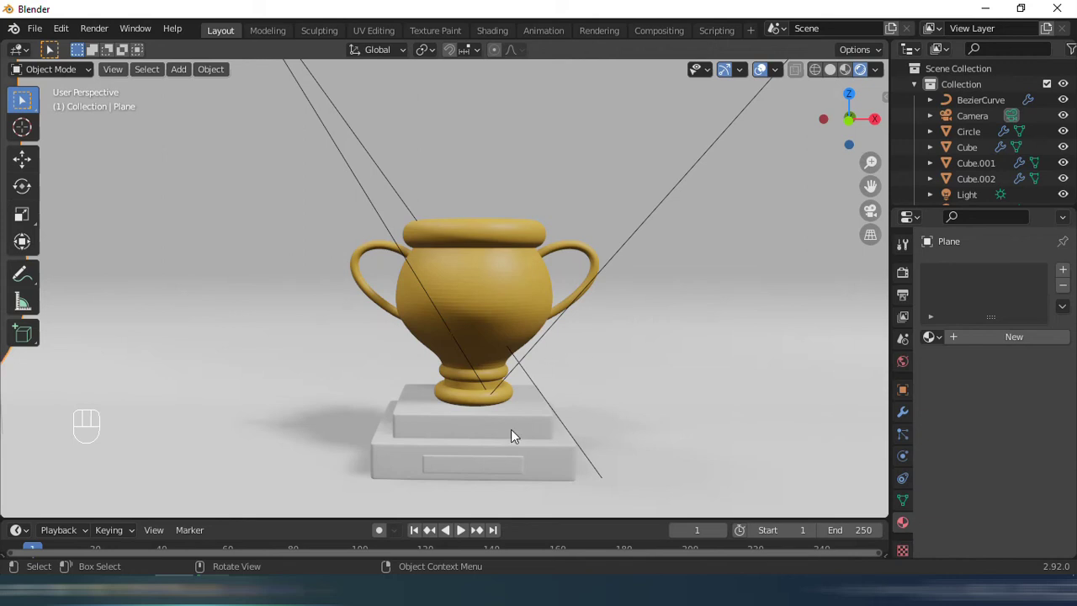
Give the upper base block (Cube) a new material with a black base colour.
{"action": "left_click_drag", "start_coordinate": [522, 424], "coordinate": [601, 378]}
{"action": "middle_click", "coordinate": [595, 356]}
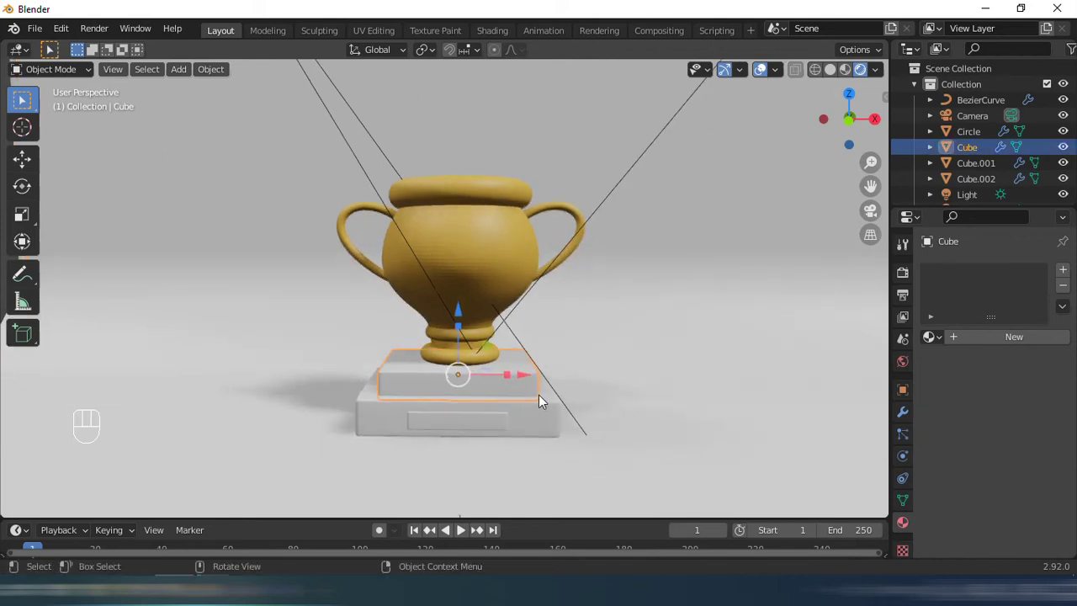
{"action": "left_click_drag", "start_coordinate": [1026, 343], "coordinate": [1022, 479]}
{"action": "left_click_drag", "start_coordinate": [1023, 501], "coordinate": [1033, 476]}
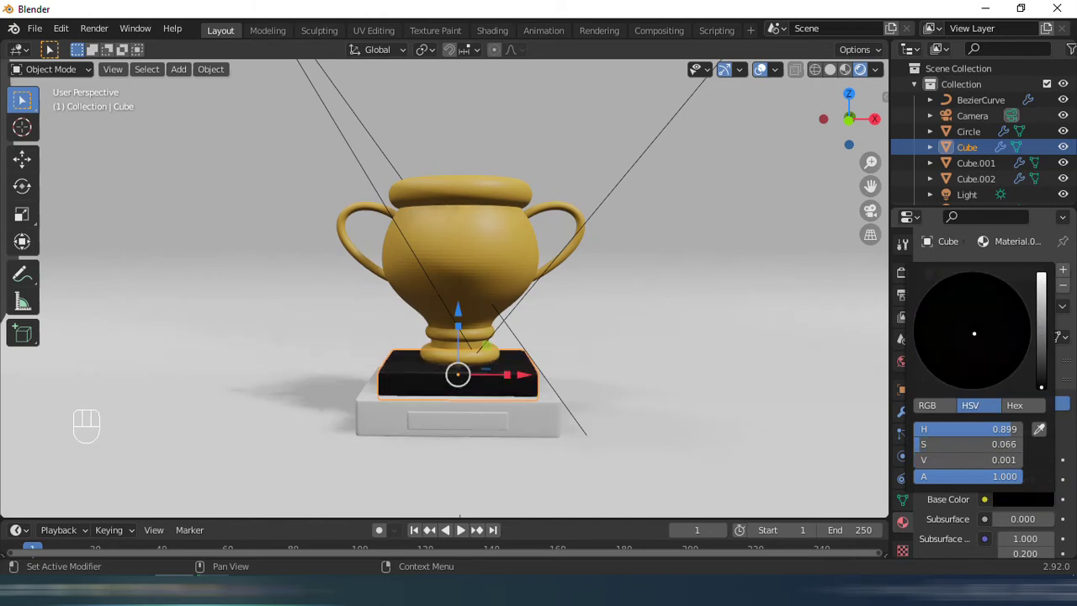
{"action": "left_click", "coordinate": [549, 418]}
Link the black material to the lower block (Cube.001), then select the nameplate.
{"action": "left_click", "coordinate": [536, 391]}
{"action": "key", "text": "ctrl+l"}
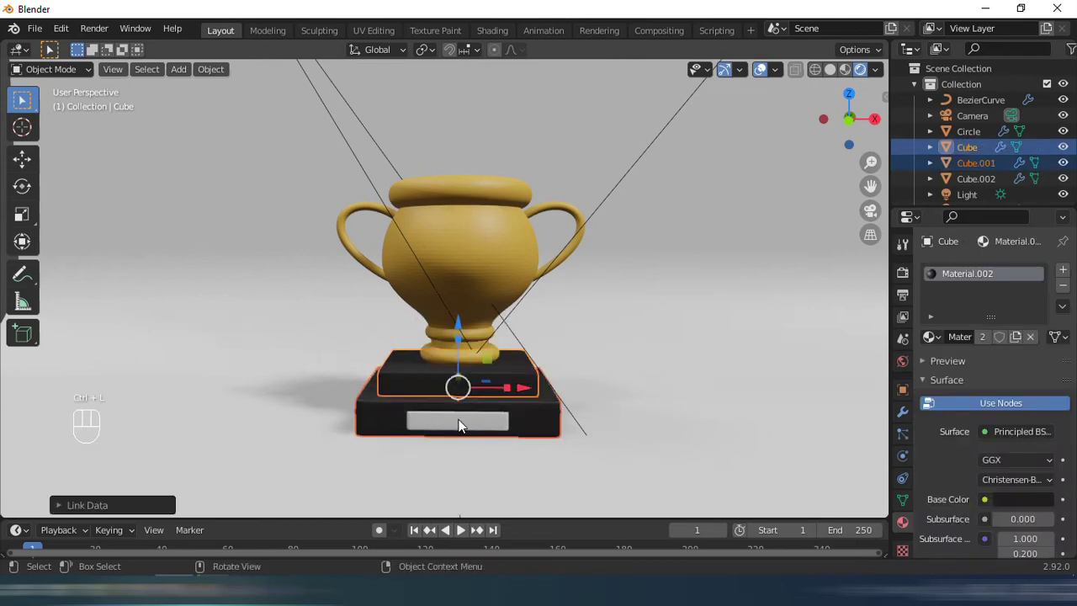
{"action": "left_click", "coordinate": [488, 429]}
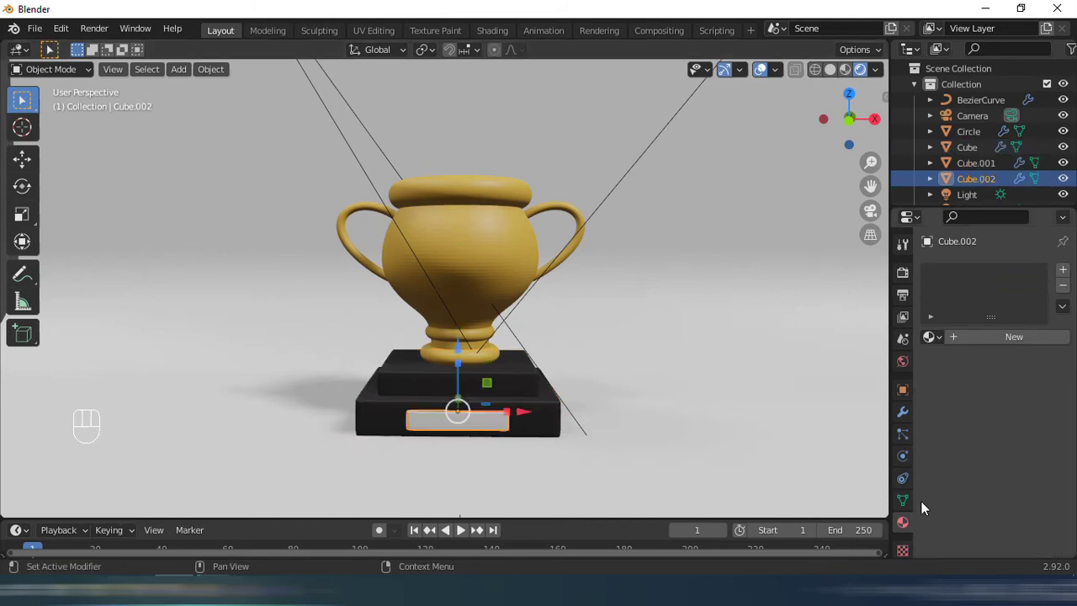
{"action": "left_click", "coordinate": [1013, 349]}
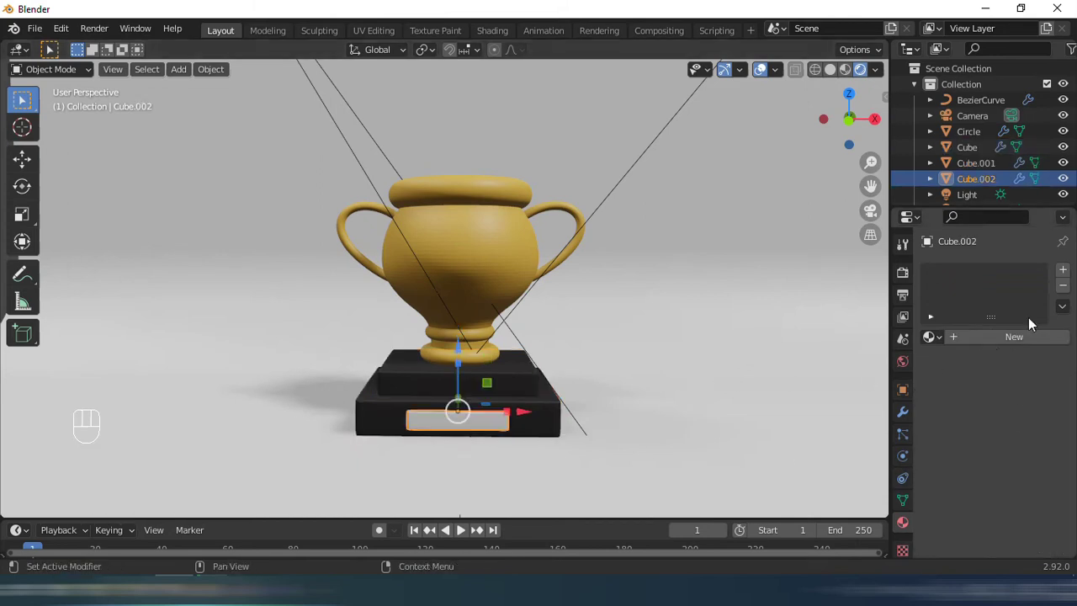
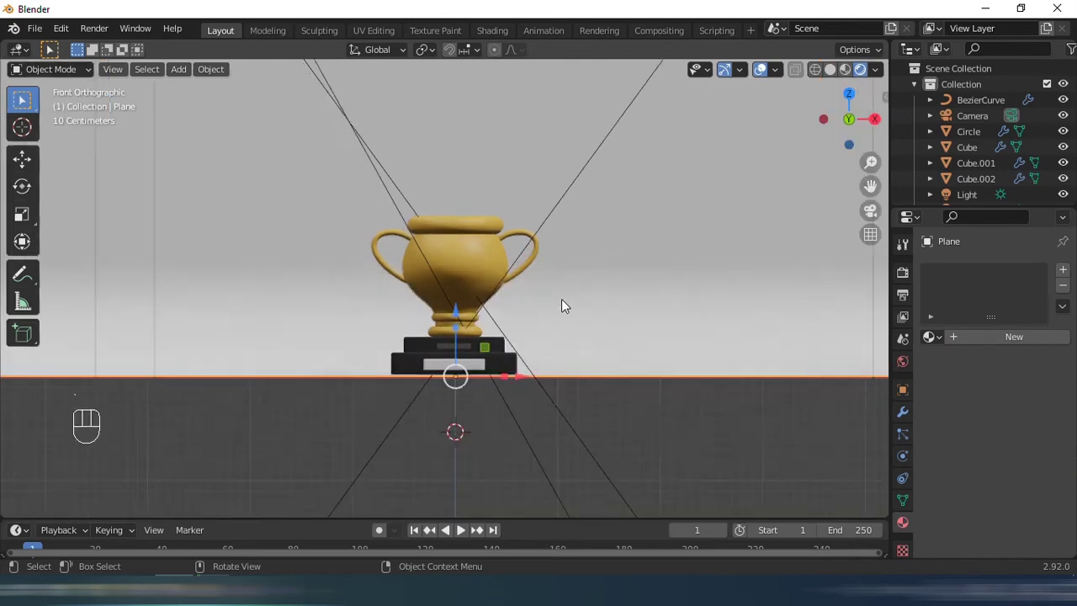
Enter camera view, lock camera to view, and reframe so the whole trophy is centred.
{"action": "left_click_drag", "start_coordinate": [599, 437], "coordinate": [615, 342]}
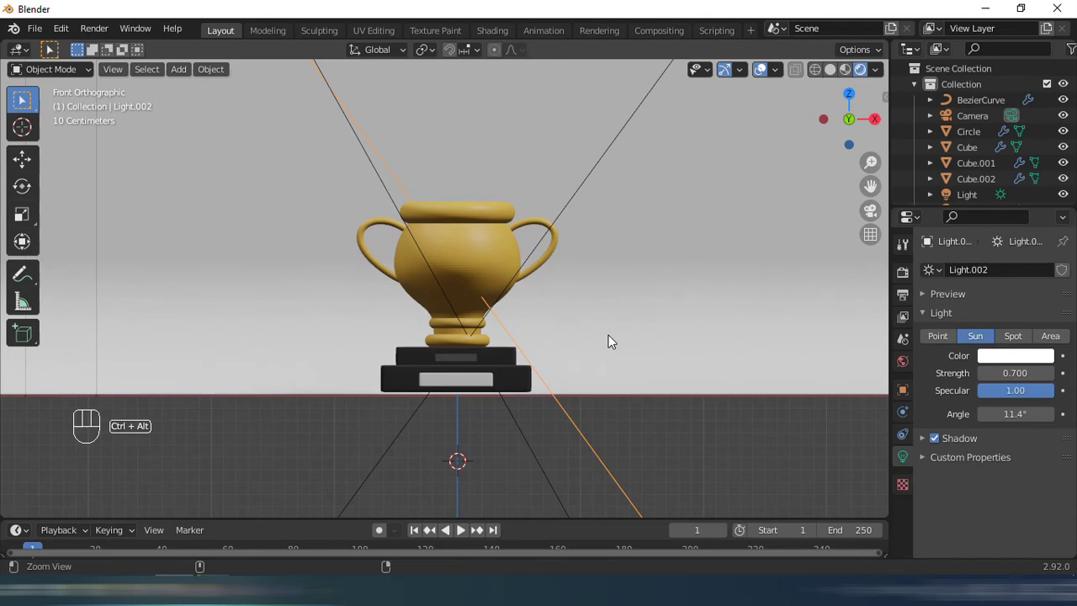
{"action": "key", "text": "ctrl+alt+KP_0"}
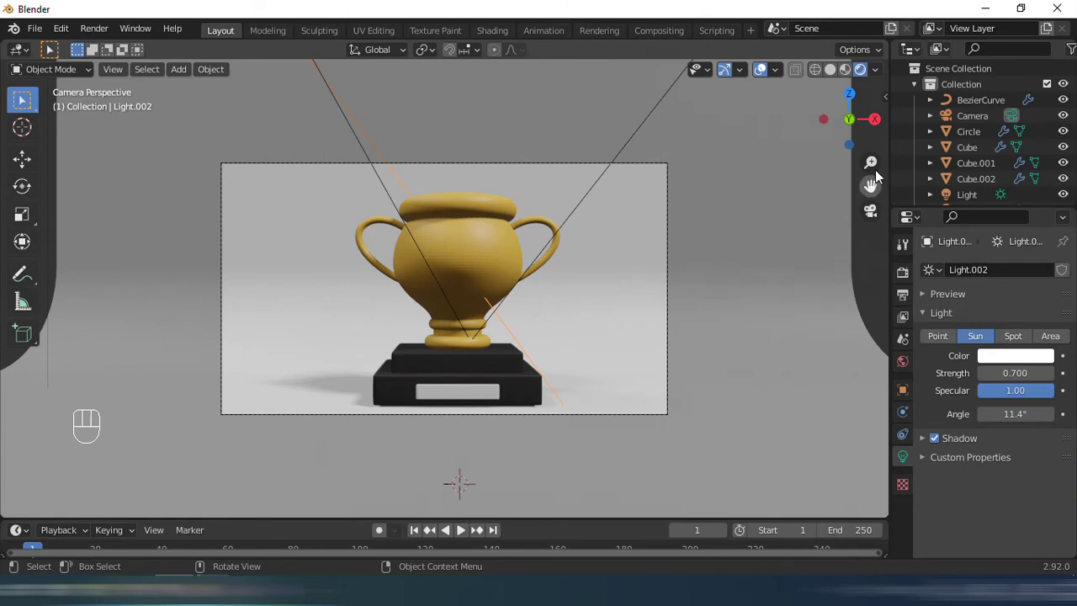
{"action": "key", "text": "n"}
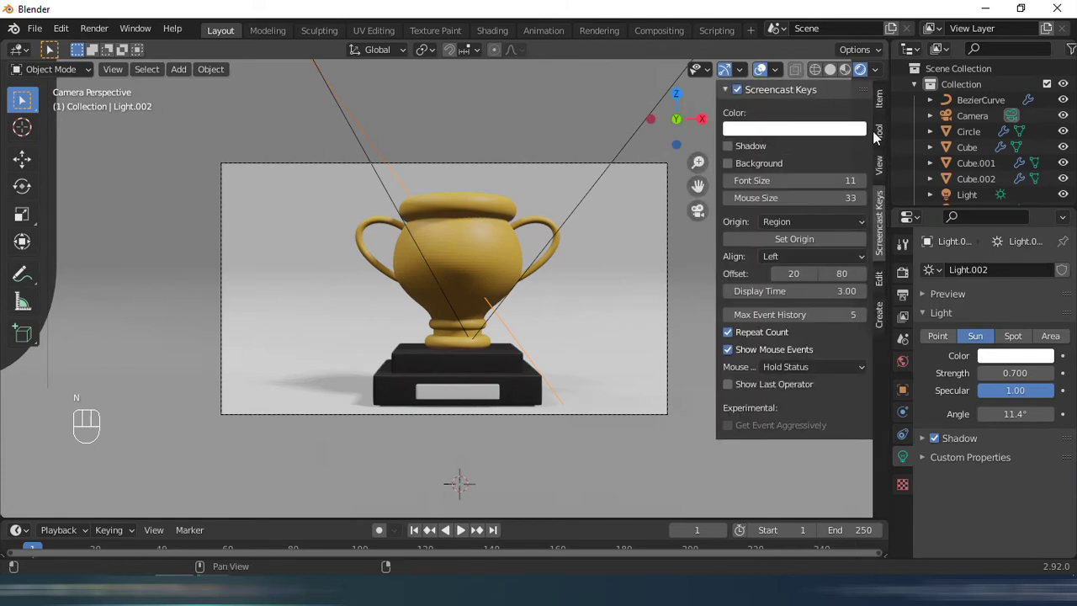
{"action": "left_click", "coordinate": [888, 176]}
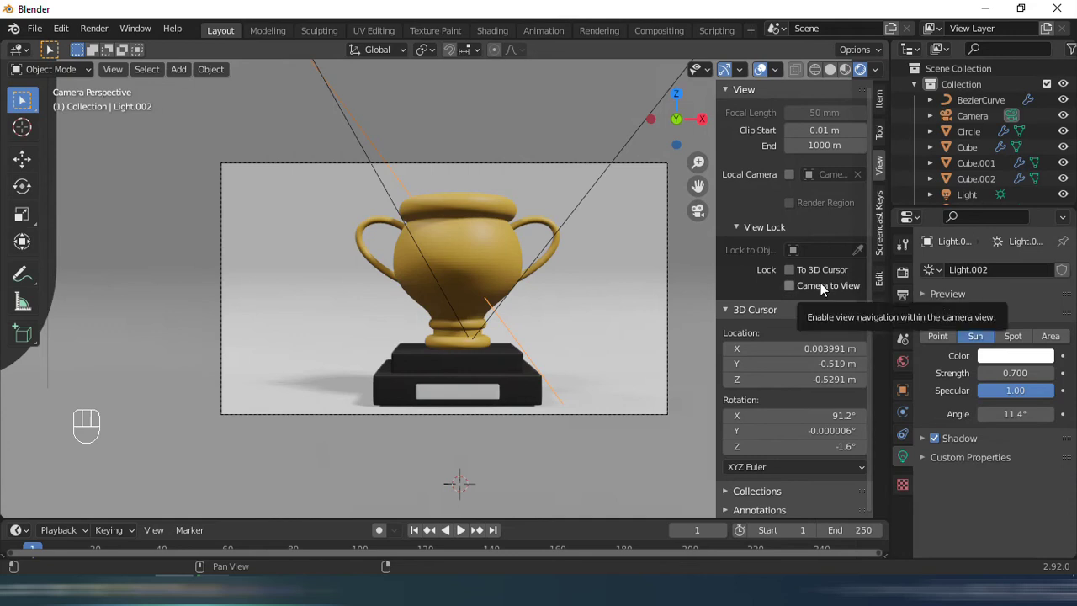
{"action": "left_click_drag", "start_coordinate": [824, 292], "coordinate": [361, 209]}
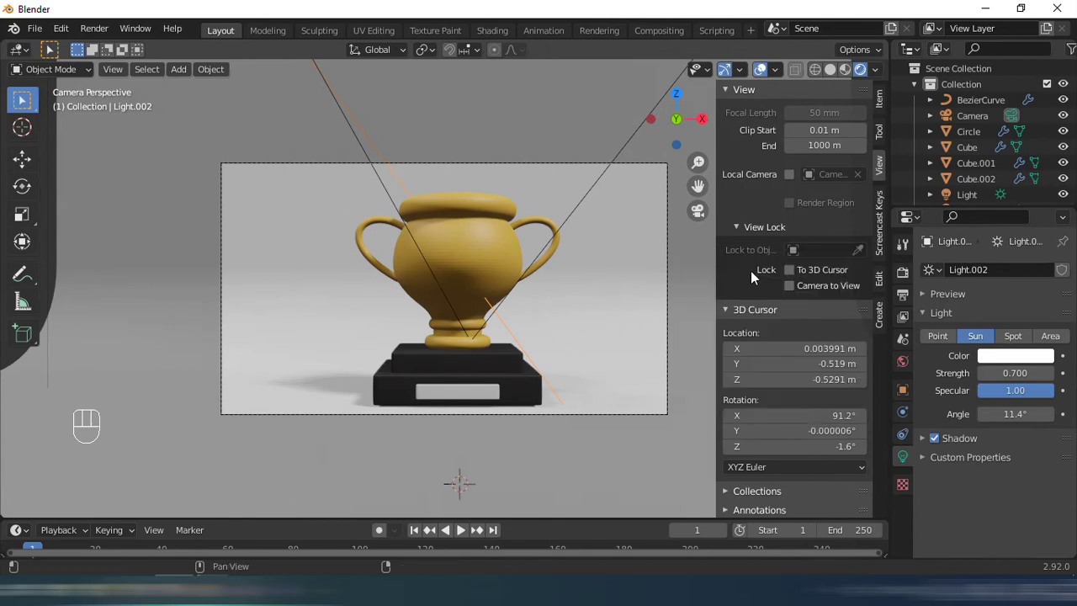
{"action": "key", "text": "n"}
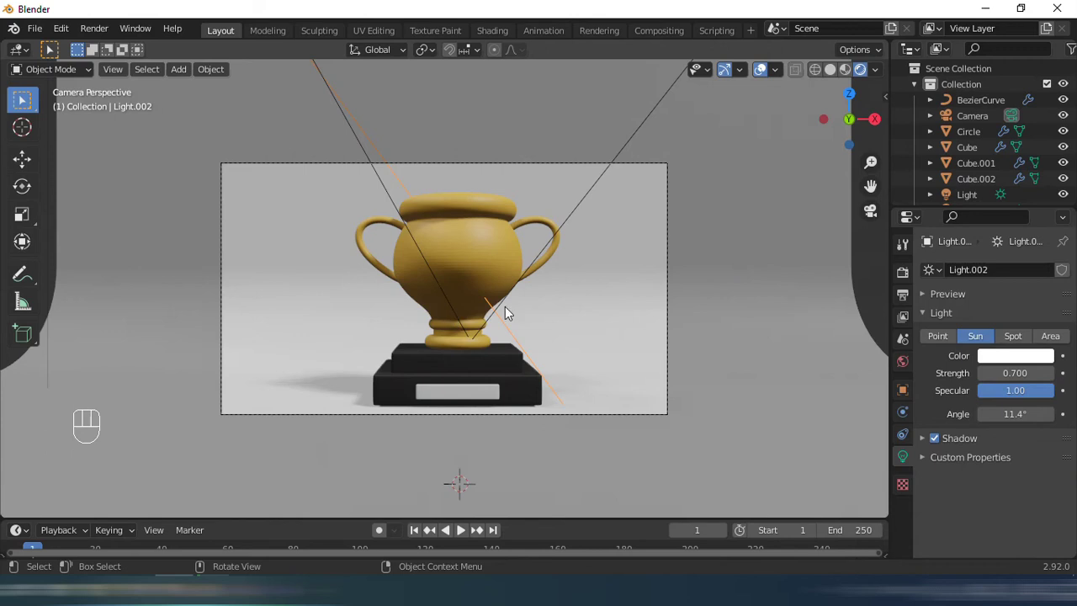
{"action": "key", "text": "q"}
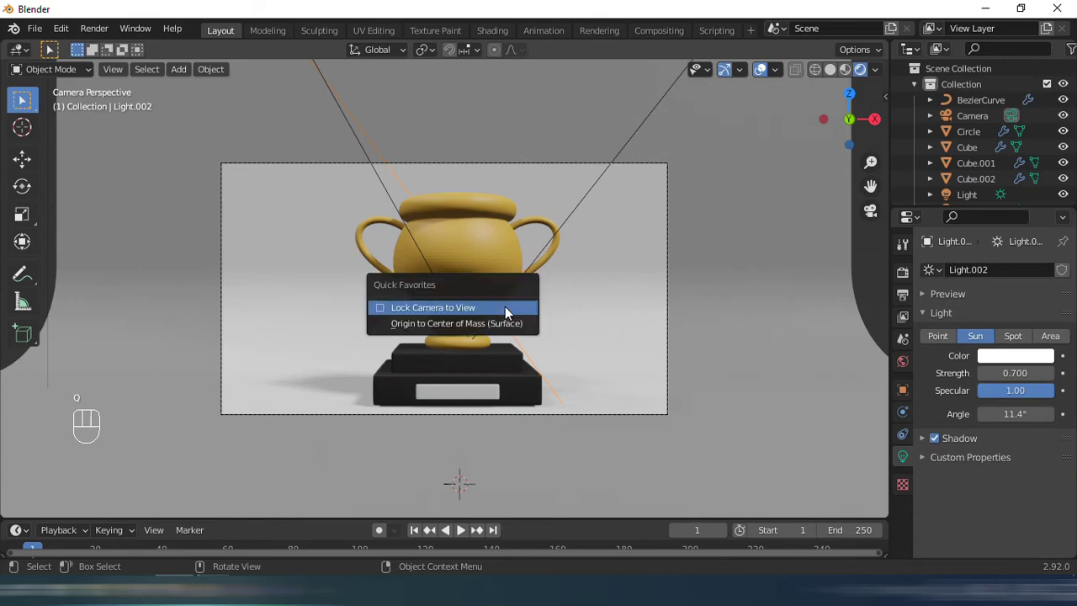
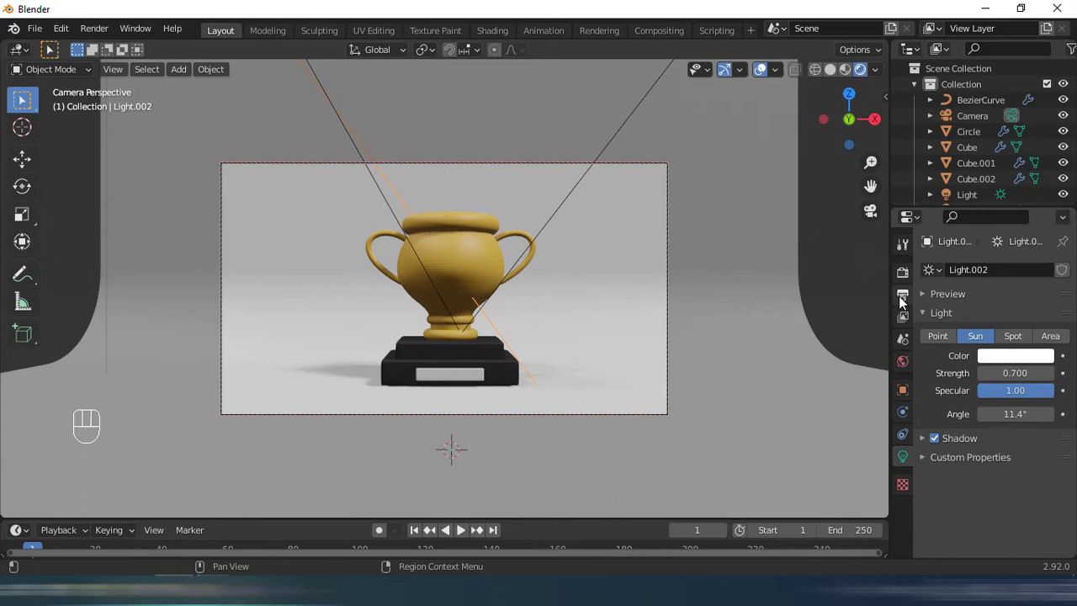
Set the output resolution to 4000 × 2400 px and save the file.
{"action": "left_click", "coordinate": [903, 305]}
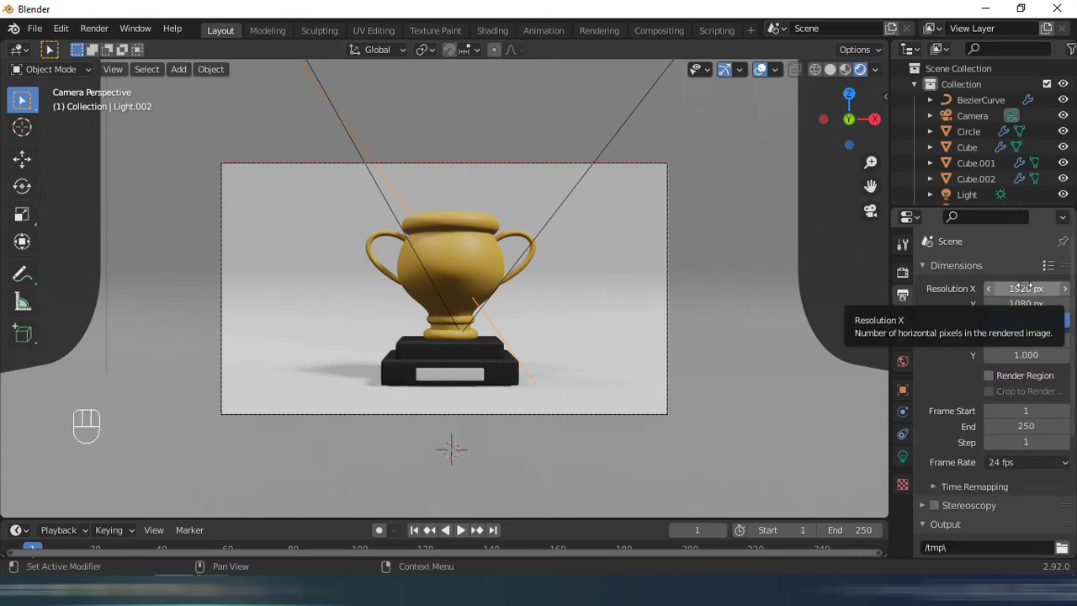
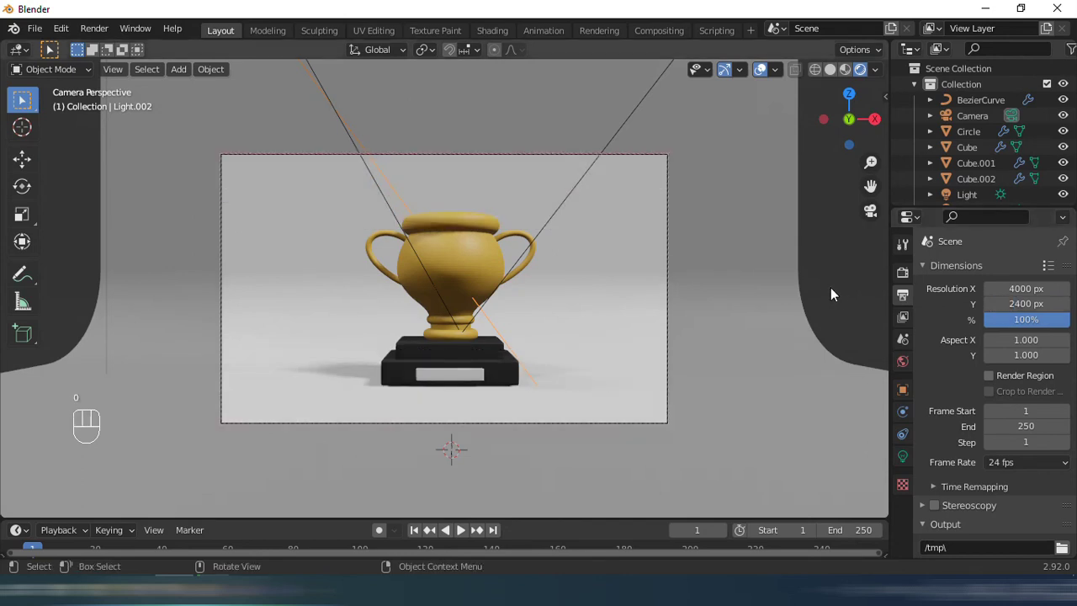
{"action": "key", "text": "ctrl+s"}
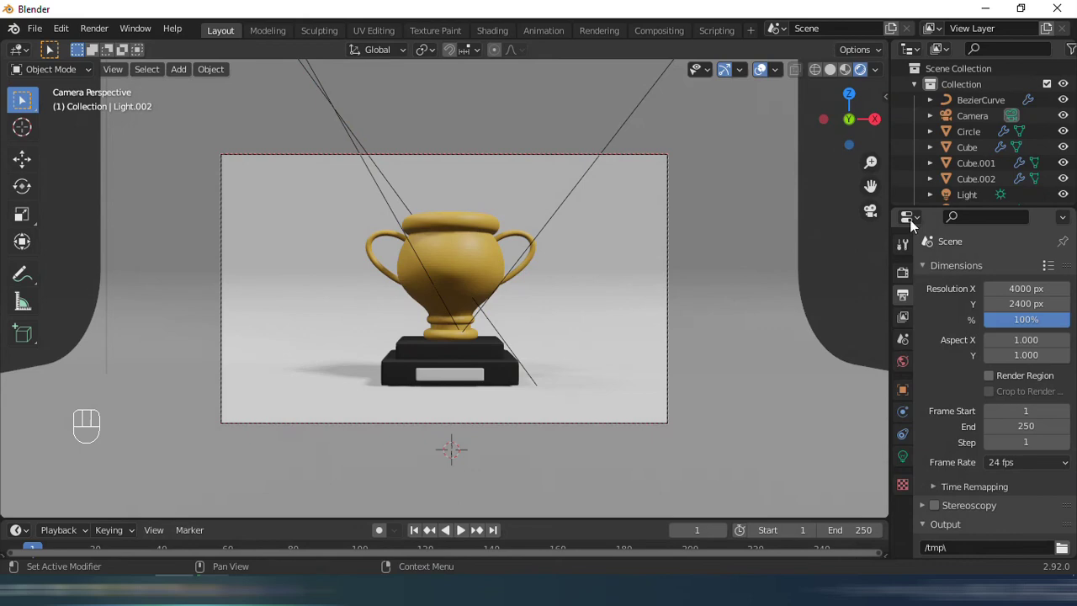
Switch the render engine to Cycles and bring up the cup material's base colour.
{"action": "left_click", "coordinate": [910, 285]}
{"action": "left_click_drag", "start_coordinate": [1012, 299], "coordinate": [697, 310]}
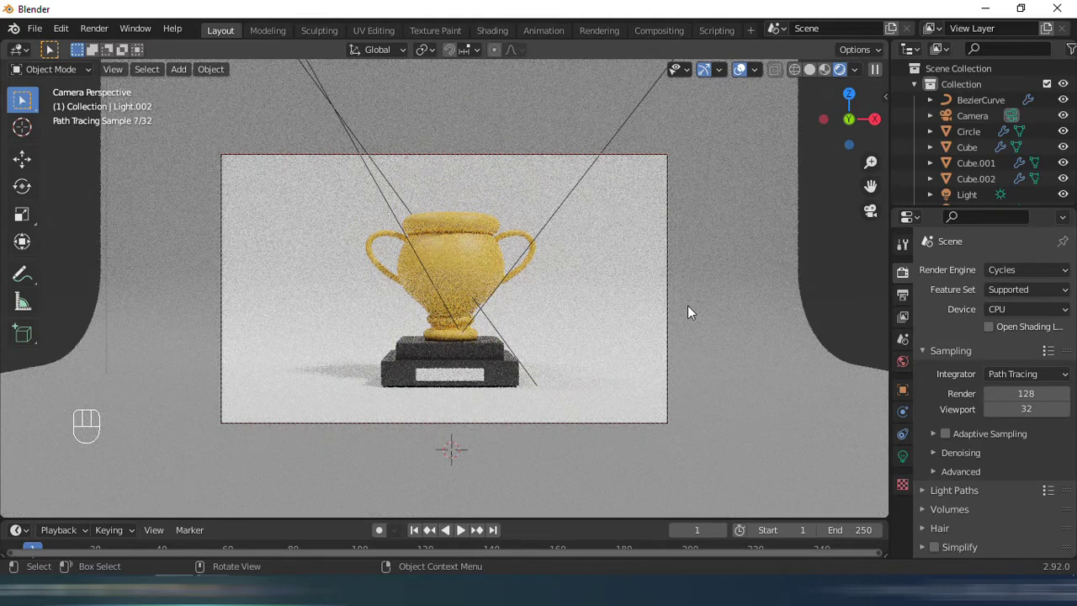
{"action": "left_click_drag", "start_coordinate": [480, 274], "coordinate": [825, 406]}
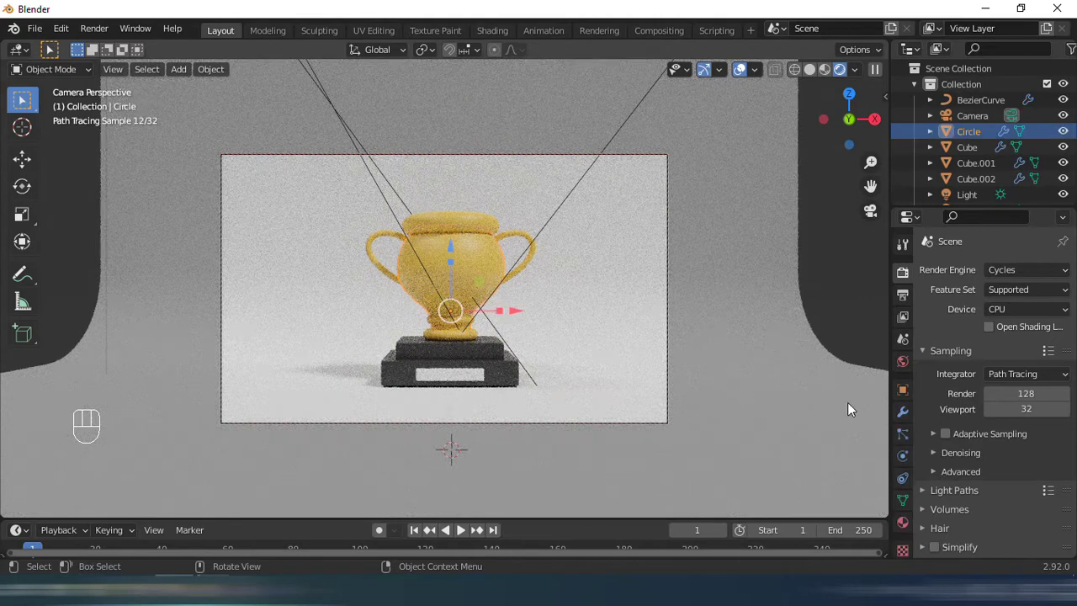
{"action": "left_click", "coordinate": [912, 531]}
{"action": "left_click", "coordinate": [1029, 463]}
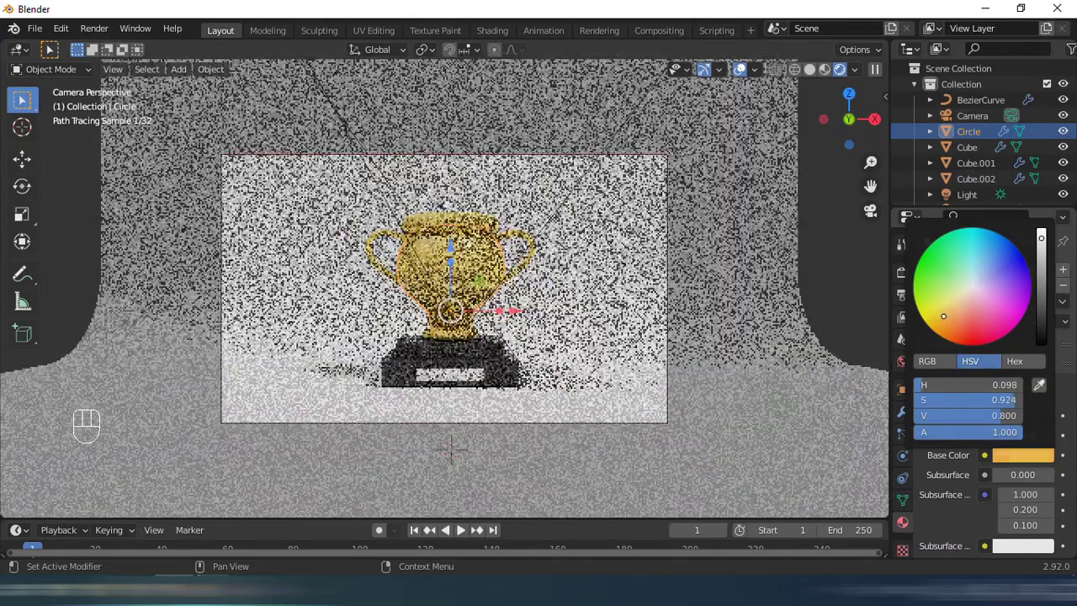
Make the cup shiny metallic gold and reposition the backdrop plane behind it.
{"action": "key", "text": "o"}
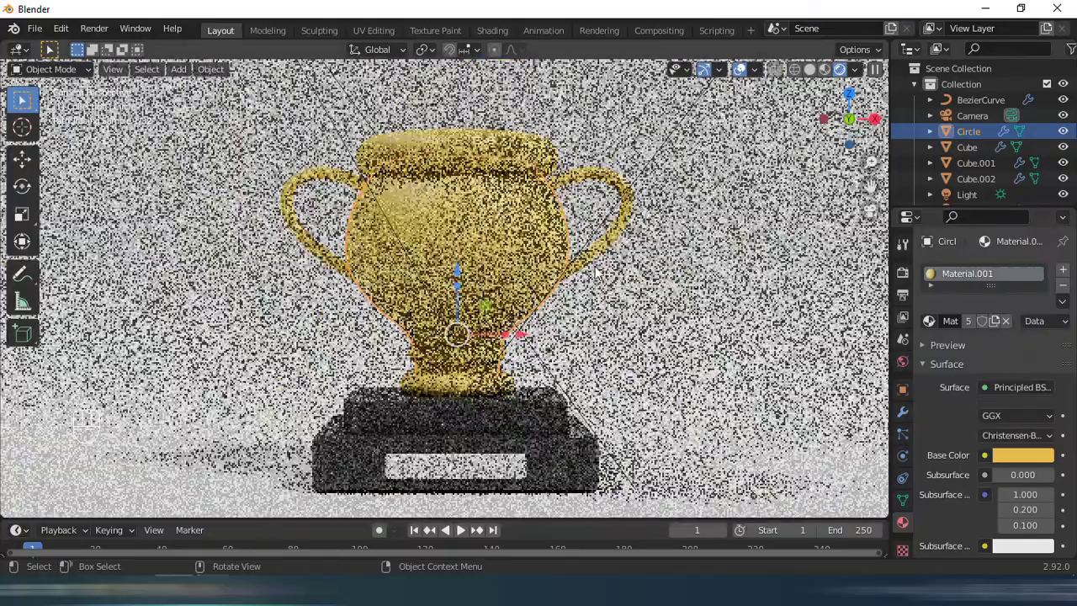
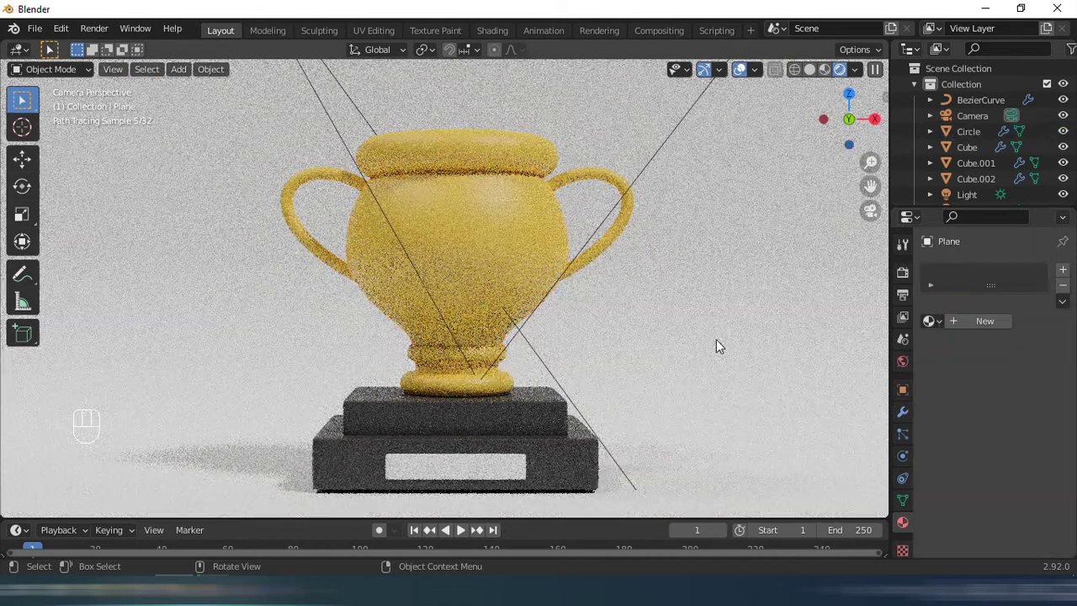
{"action": "left_click", "coordinate": [535, 264]}
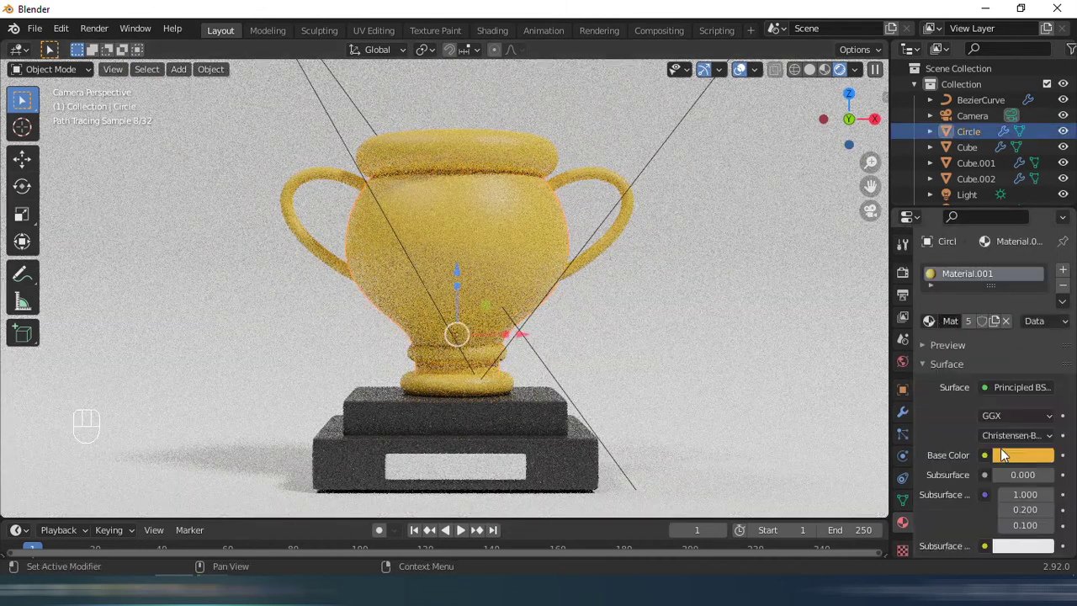
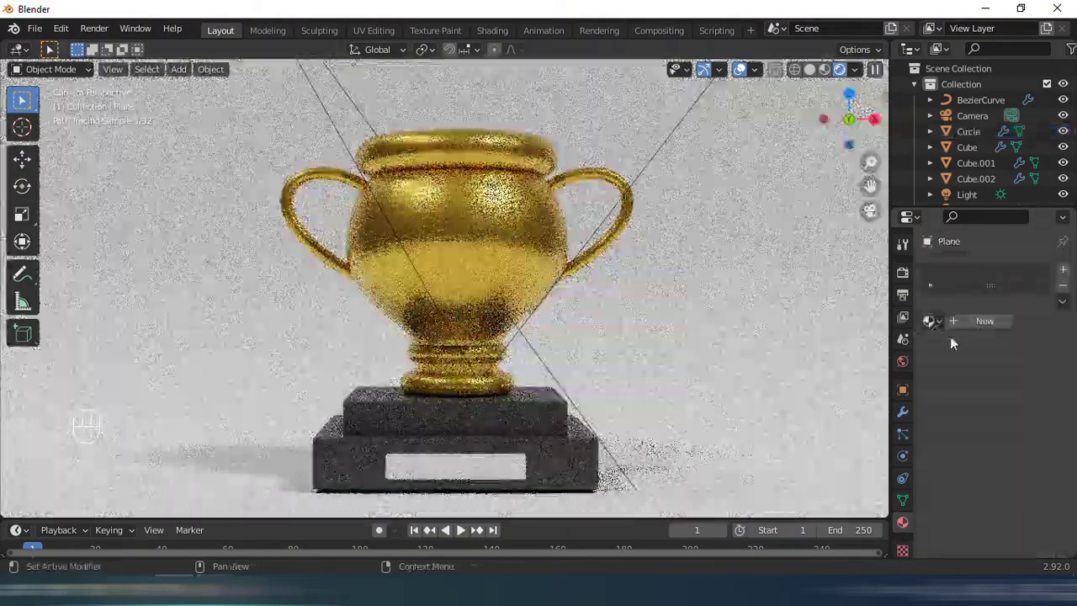
{"action": "left_click", "coordinate": [653, 306]}
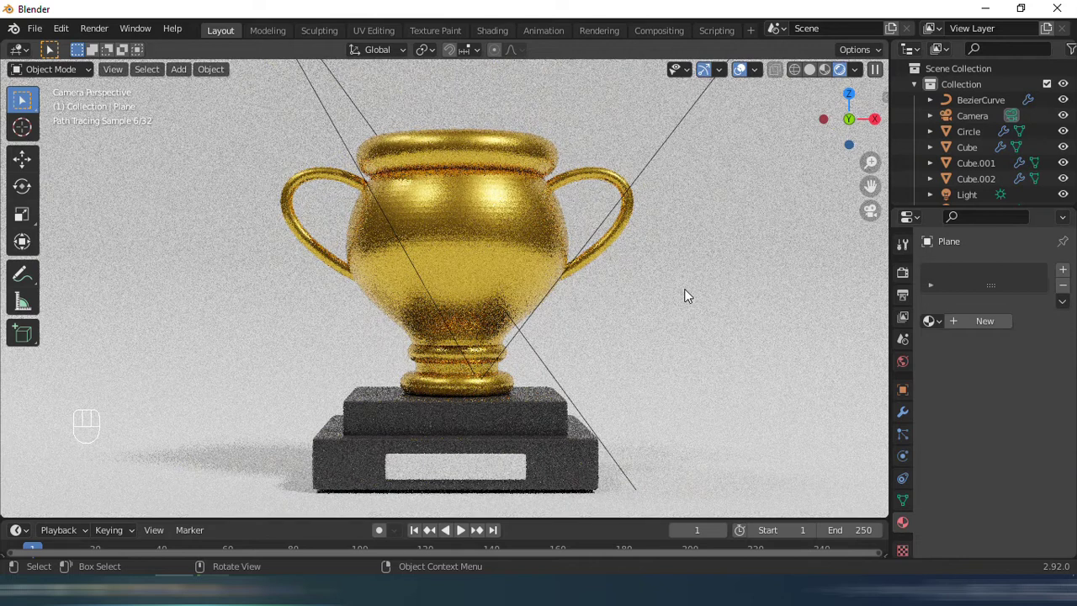
{"action": "left_click", "coordinate": [676, 400]}
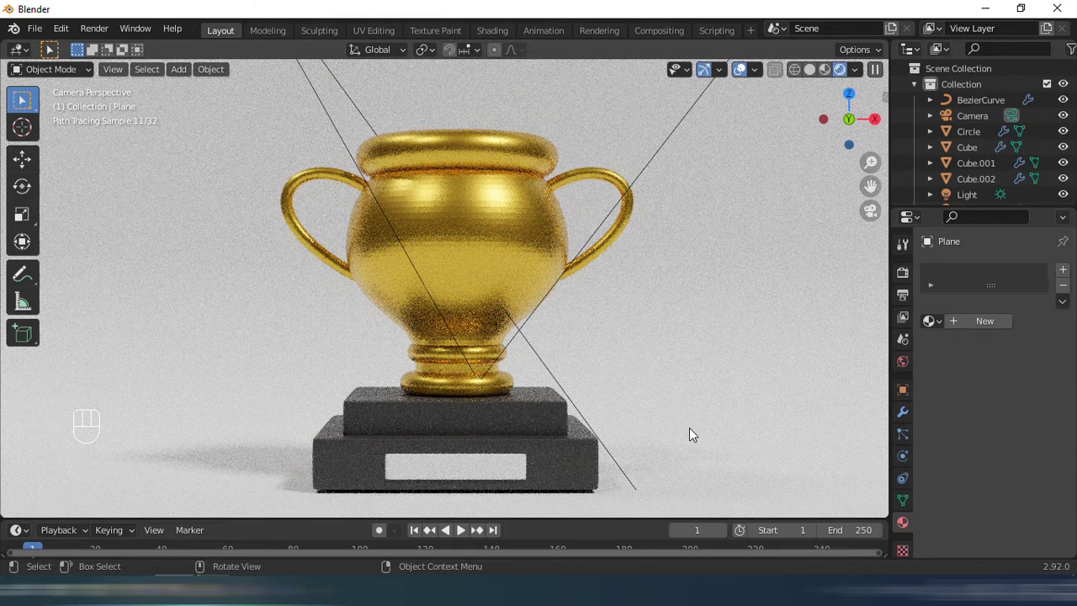
{"action": "key", "text": "g"}
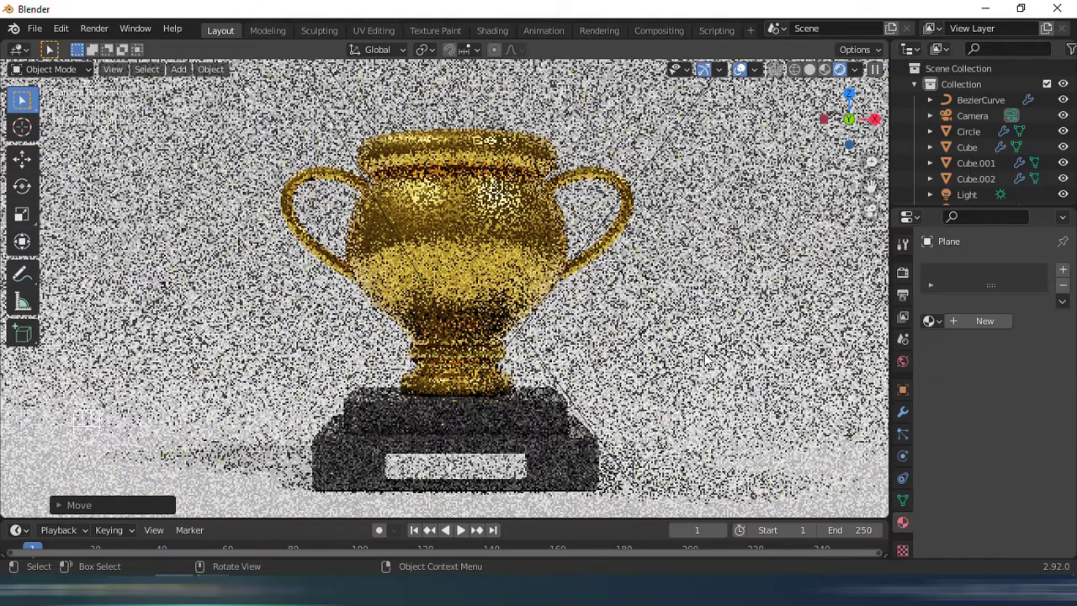
{"action": "left_click", "coordinate": [686, 352]}
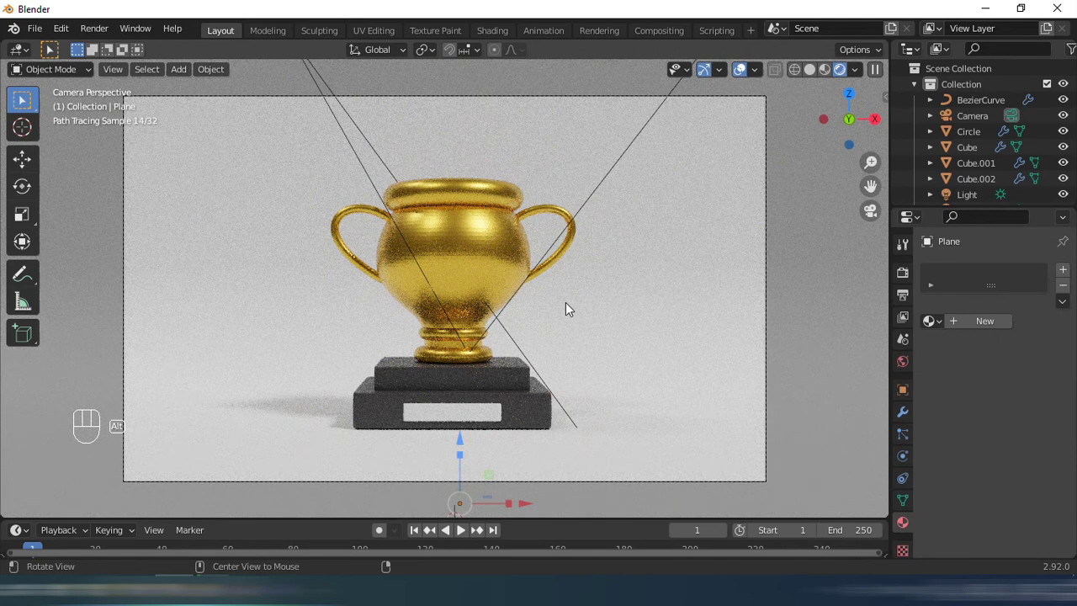
Set the Cycles device to GPU Compute and enable adaptive sampling.
{"action": "left_click", "coordinate": [900, 280]}
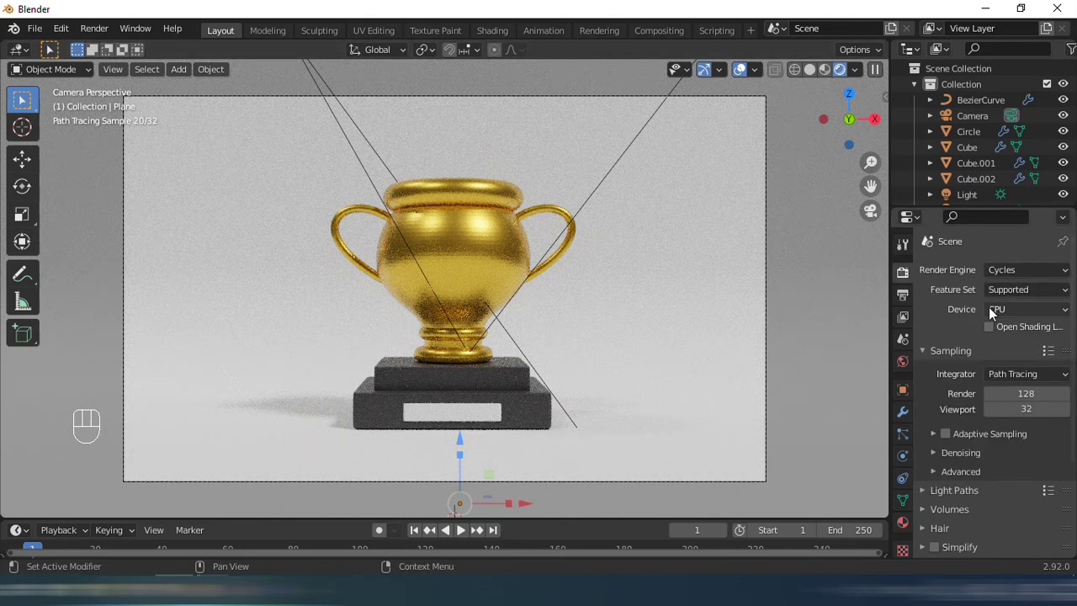
{"action": "left_click_drag", "start_coordinate": [1027, 319], "coordinate": [1052, 366]}
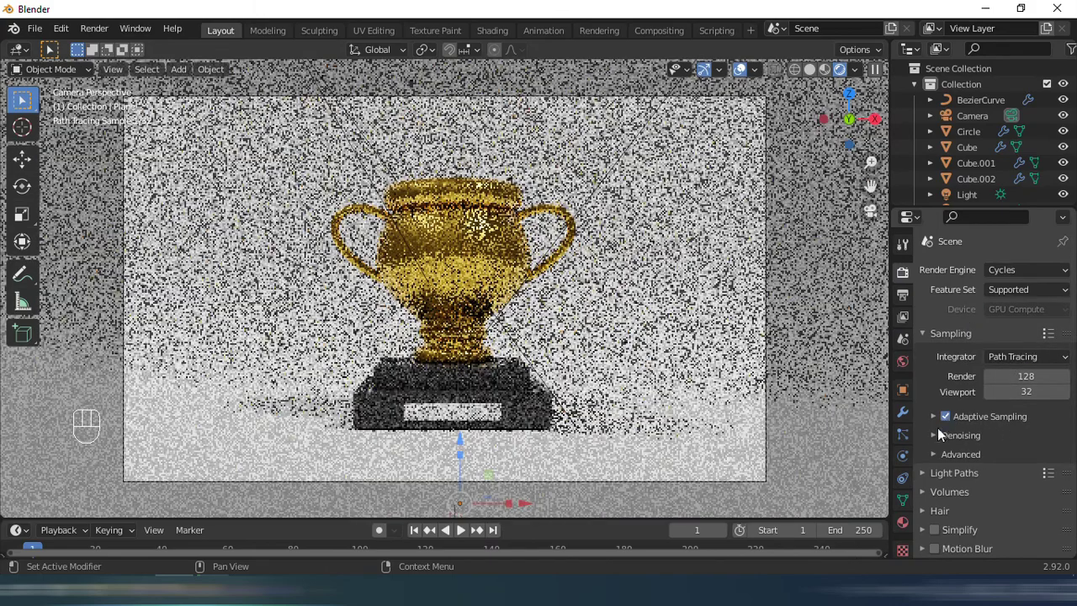
{"action": "left_click", "coordinate": [938, 440]}
{"action": "left_click_drag", "start_coordinate": [1000, 465], "coordinate": [1023, 469]}
{"action": "left_click_drag", "start_coordinate": [1025, 469], "coordinate": [1012, 512]}
Enable denoising for render and viewport with start sample 3.
{"action": "left_click", "coordinate": [986, 485]}
{"action": "left_click", "coordinate": [994, 481]}
{"action": "left_click_drag", "start_coordinate": [1039, 486], "coordinate": [1028, 535]}
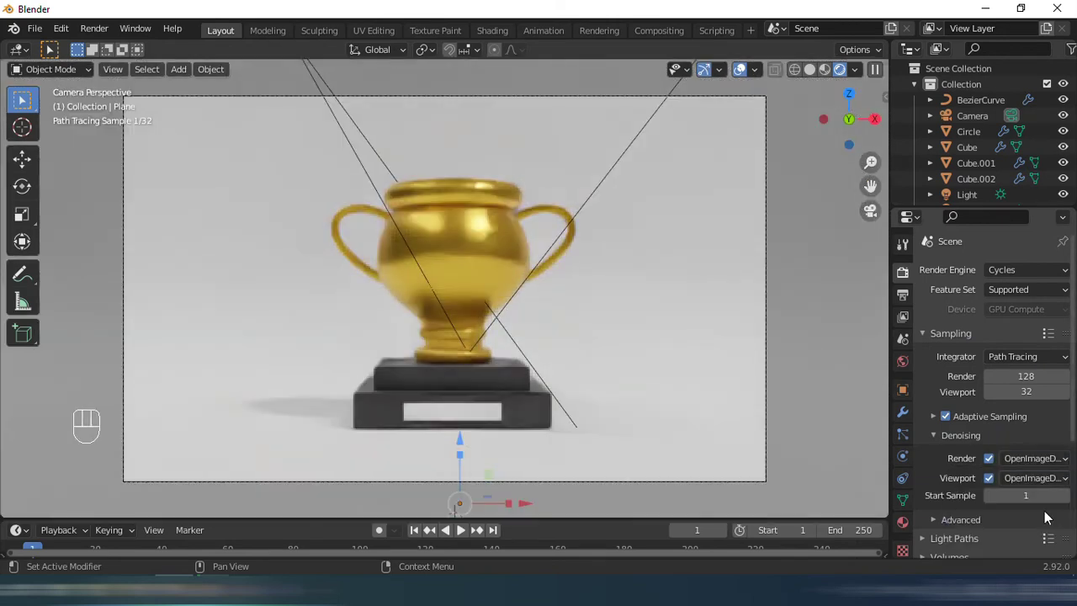
{"action": "double_click", "coordinate": [1068, 504]}
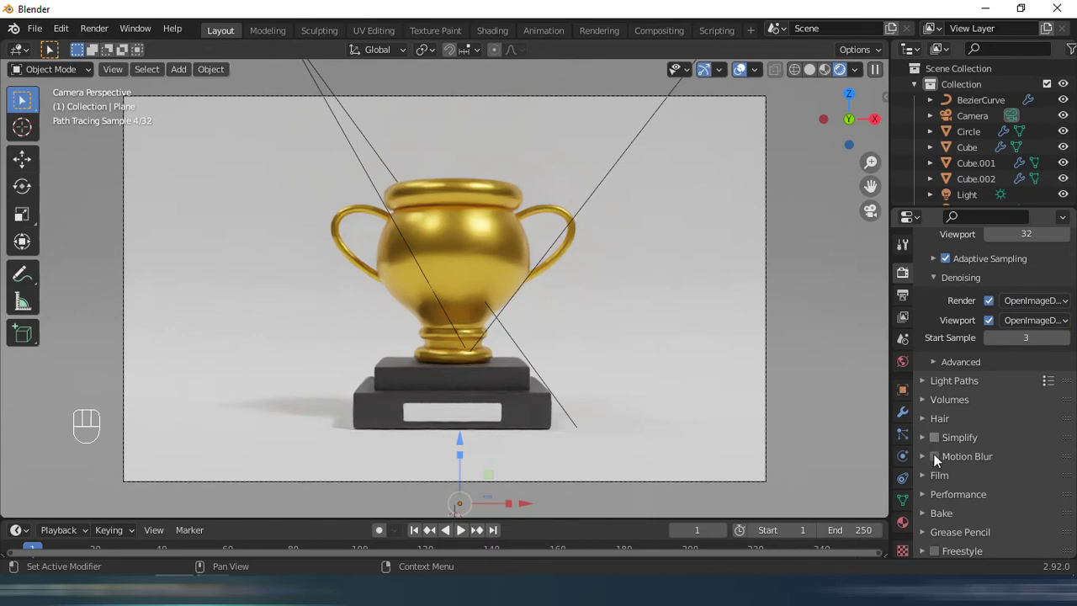
Enable Simplify and Motion Blur, set the Filmic look to High Contrast, and widen the sun angle to 30.
{"action": "left_click", "coordinate": [937, 462]}
{"action": "left_click", "coordinate": [937, 462]}
{"action": "left_click", "coordinate": [988, 557]}
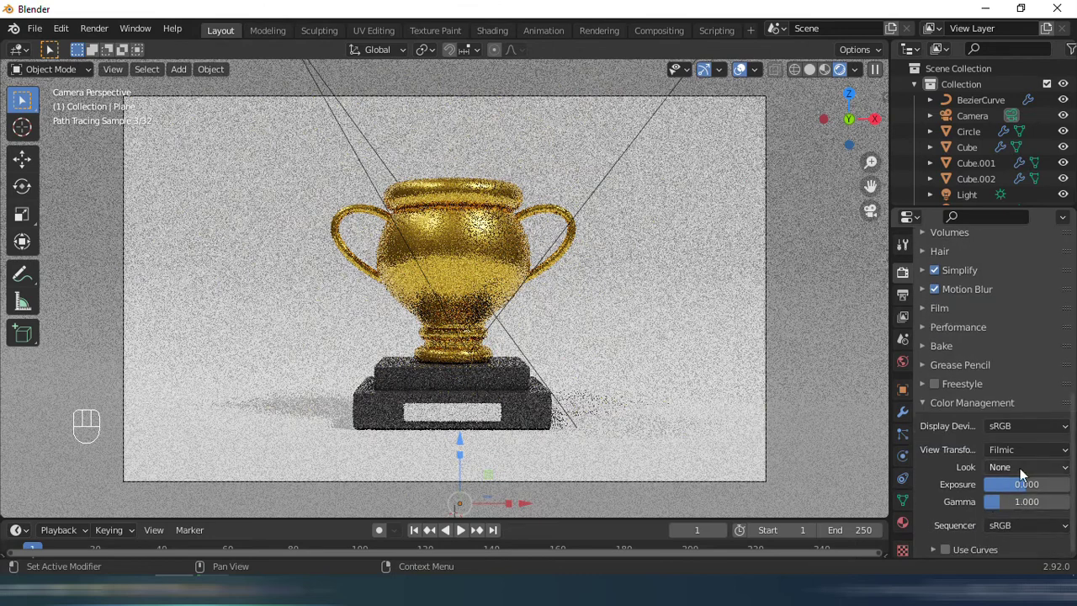
{"action": "left_click_drag", "start_coordinate": [1024, 474], "coordinate": [975, 417]}
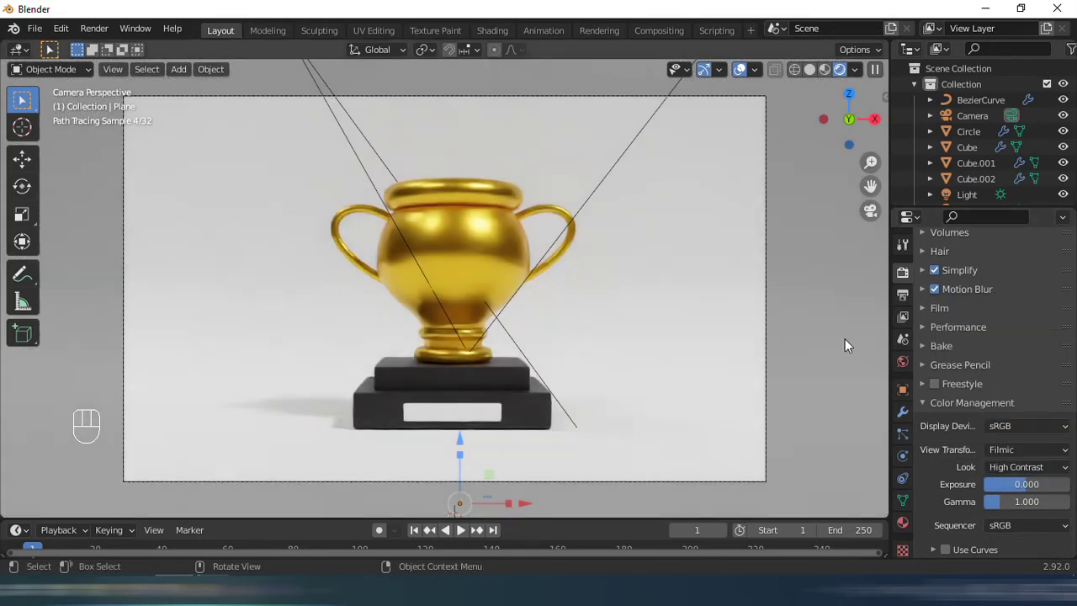
{"action": "left_click", "coordinate": [849, 339]}
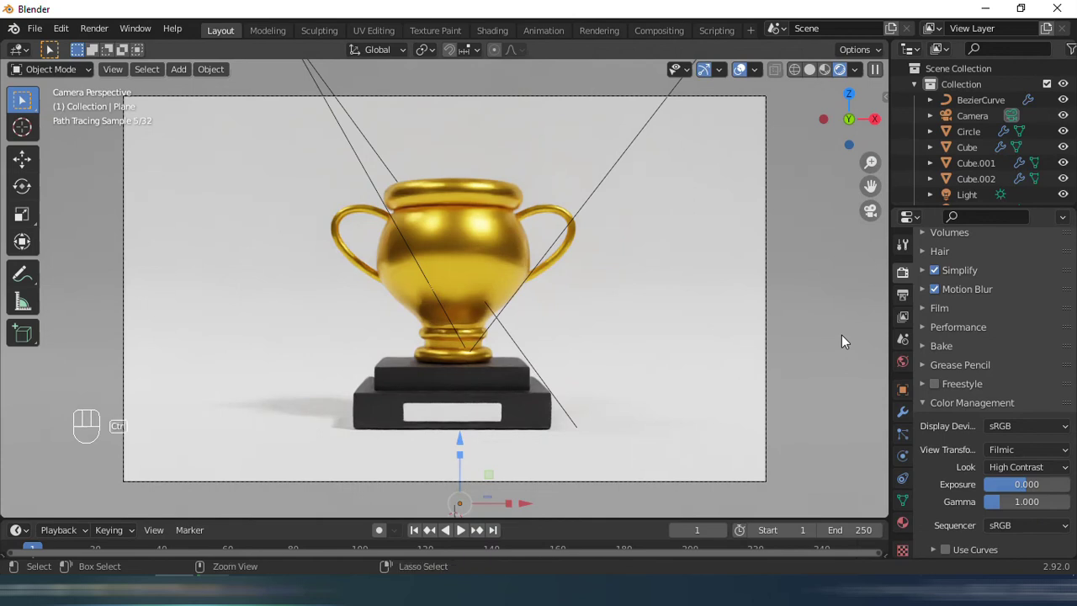
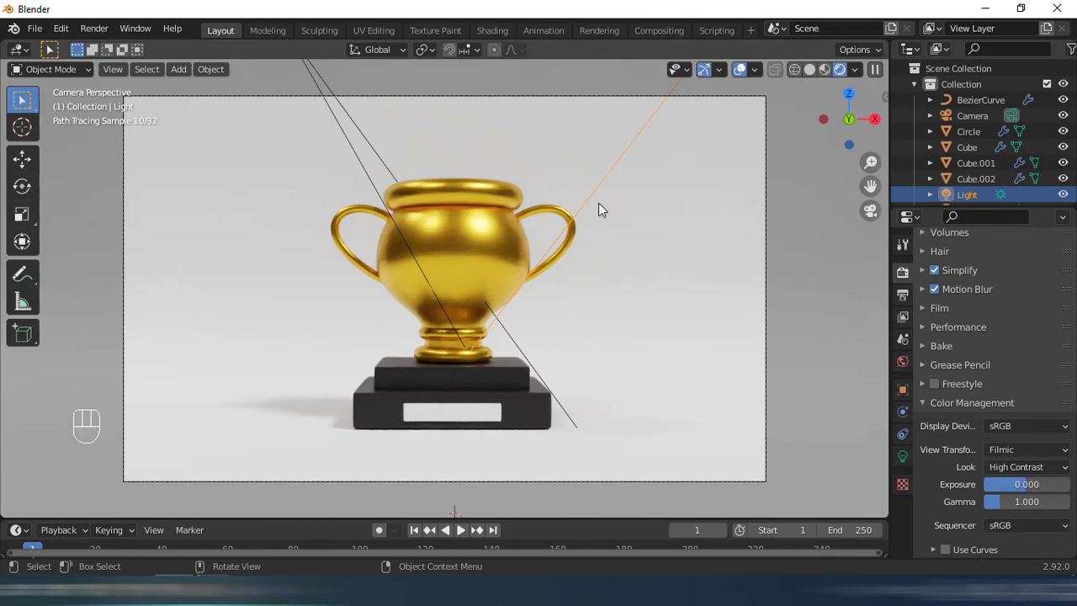
{"action": "left_click_drag", "start_coordinate": [911, 462], "coordinate": [983, 467]}
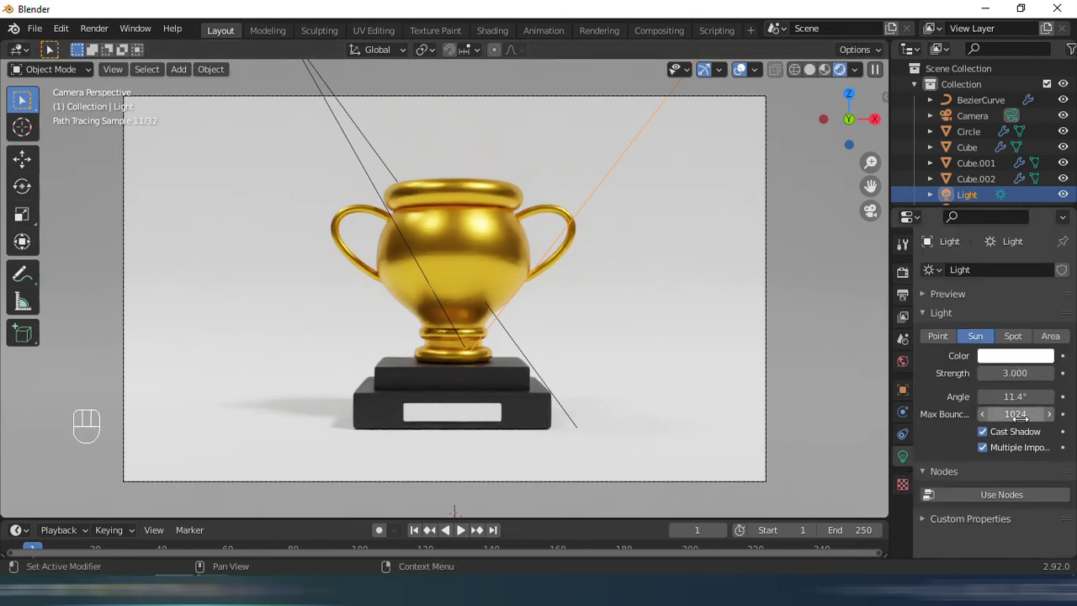